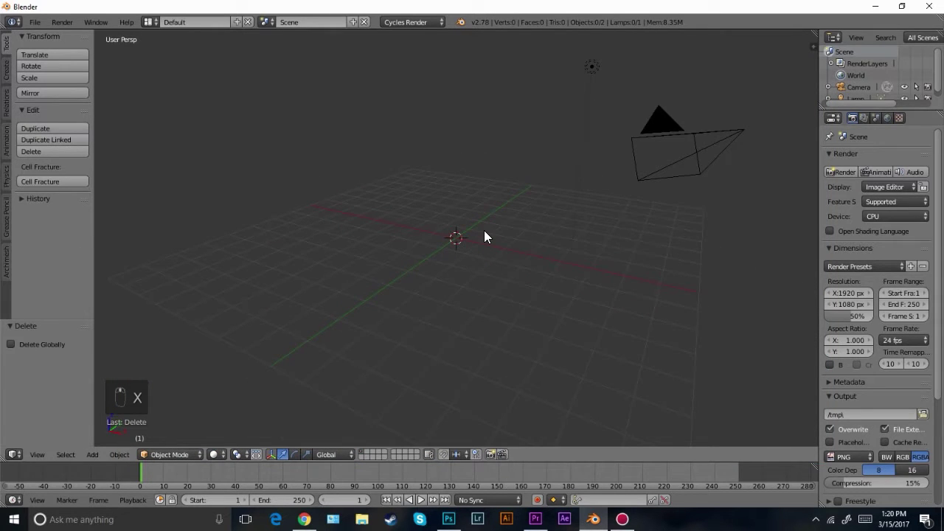
Add an icosphere to the empty scene and frame it in the viewport
key("shift+a")
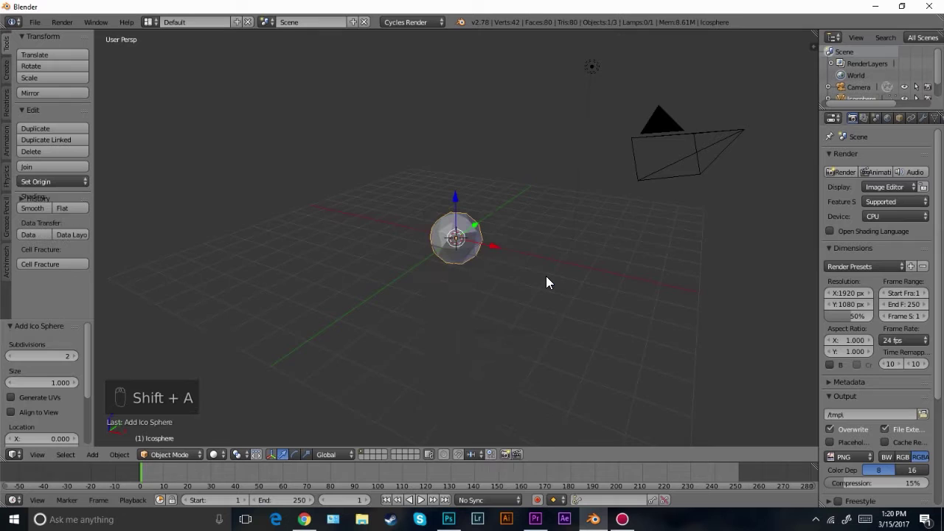
middle_click(427, 252)
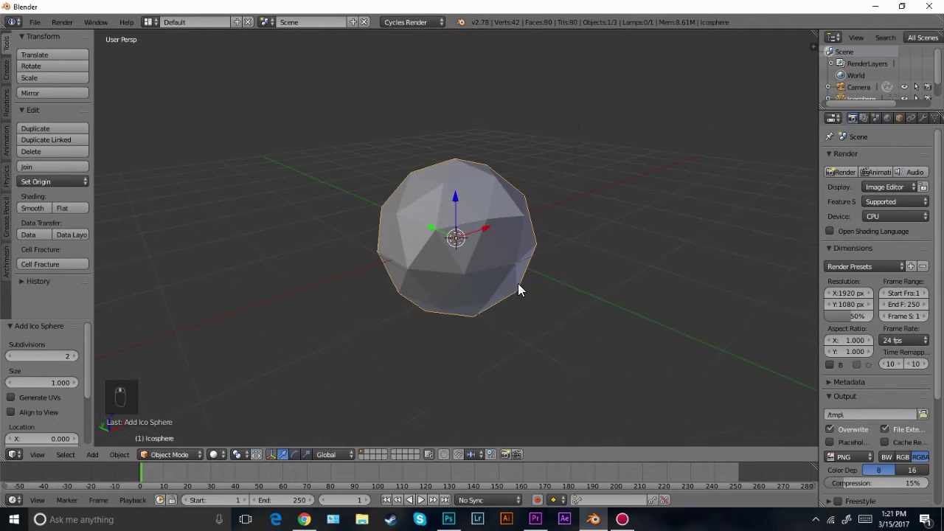
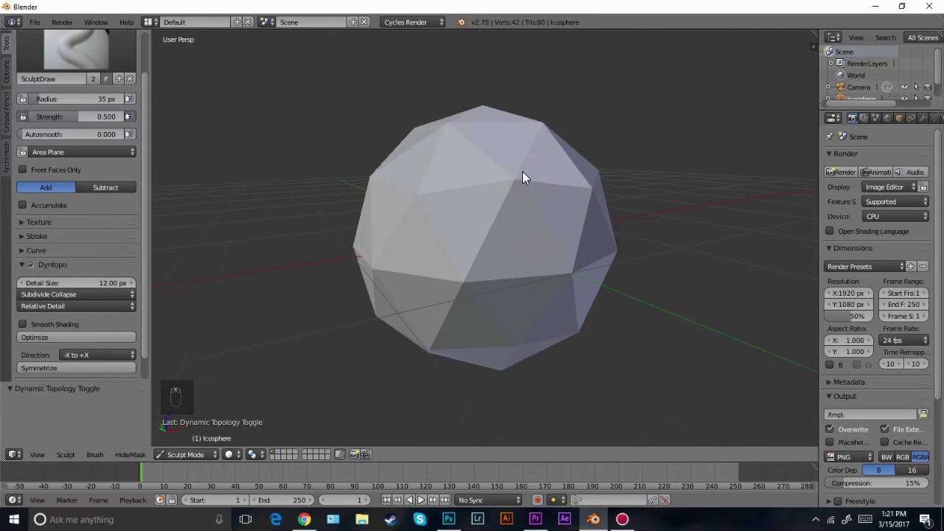
Undo stray strokes, enlarge the SculptDraw brush and raise ridges and bumps across the sphere
key("ctrl+z")
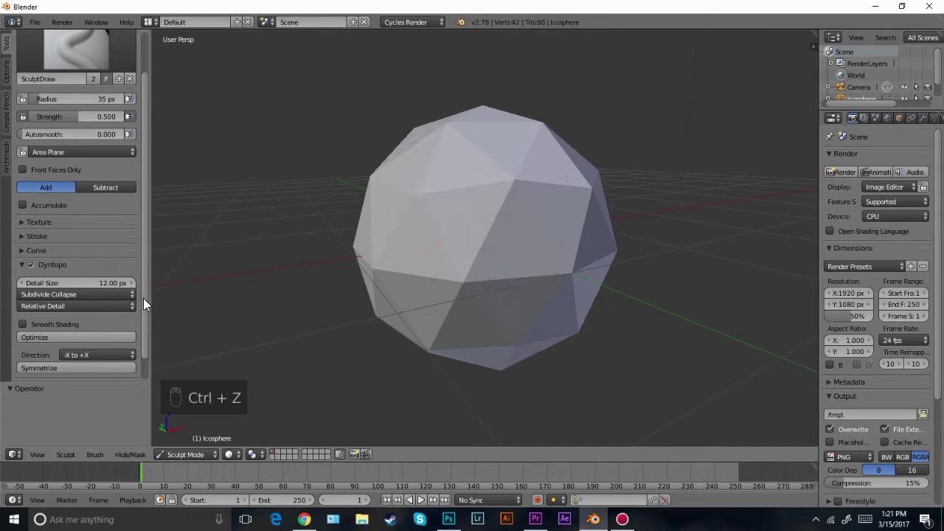
key("ctrl+z")
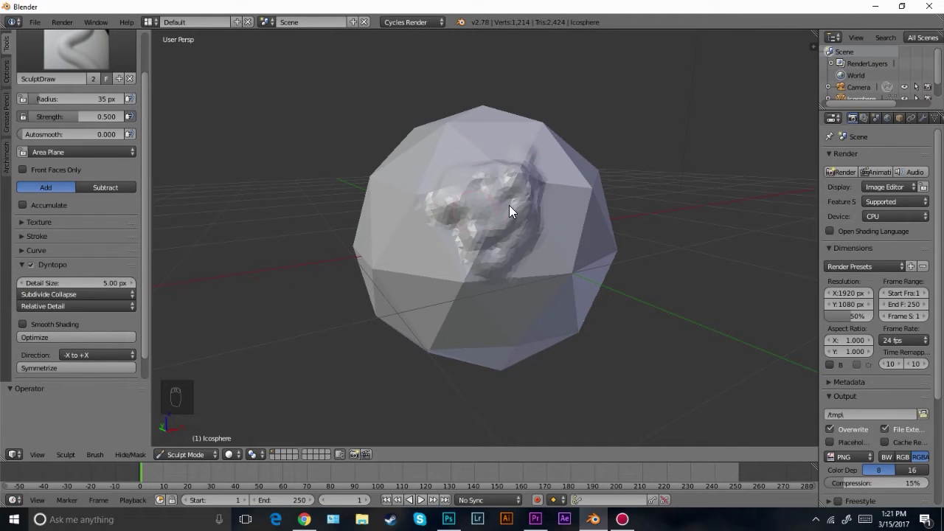
key("ctrl+z")
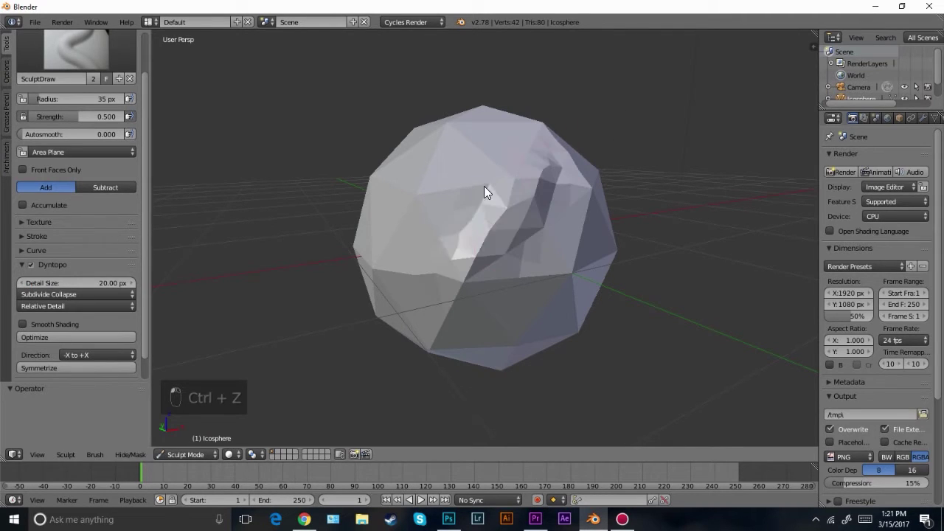
left_click_drag(459, 278, 495, 217)
key("f")
left_click_drag(559, 196, 578, 198)
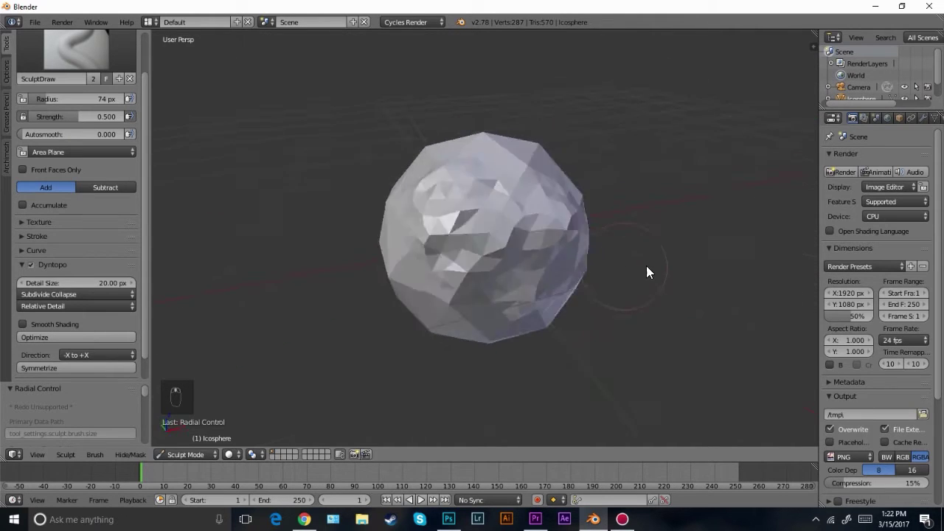
left_click_drag(492, 181, 473, 192)
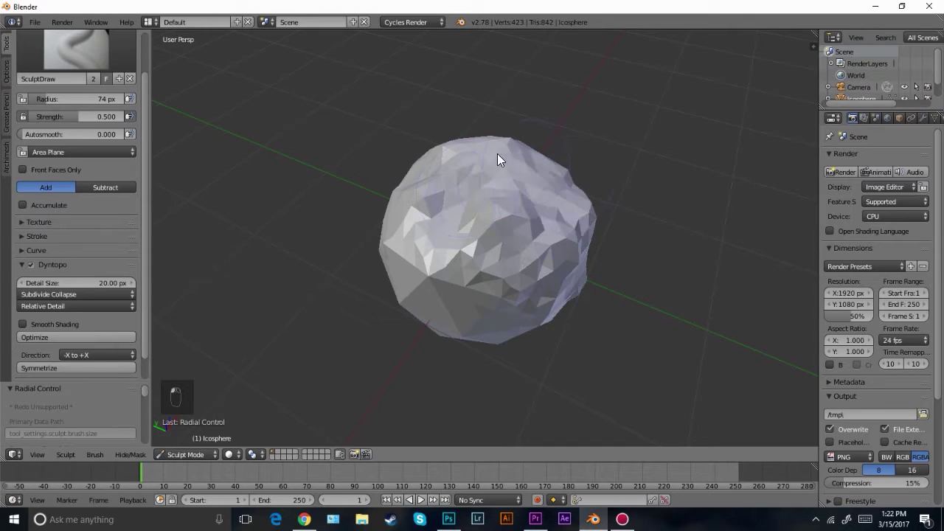
left_click_drag(528, 193, 544, 149)
Roughen and reshape the other sides of the sphere into an irregular rock
middle_click(481, 219)
middle_click(467, 258)
left_click_drag(503, 238, 522, 344)
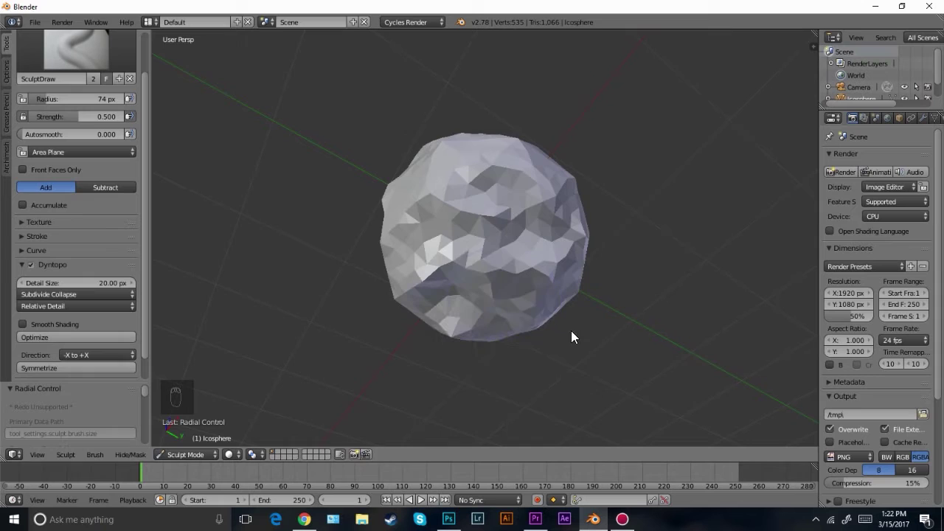
left_click_drag(691, 286, 587, 223)
left_click_drag(587, 223, 574, 155)
middle_click(574, 155)
left_click_drag(583, 251, 574, 189)
left_click_drag(573, 189, 494, 161)
left_click_drag(526, 163, 537, 213)
left_click_drag(537, 213, 528, 234)
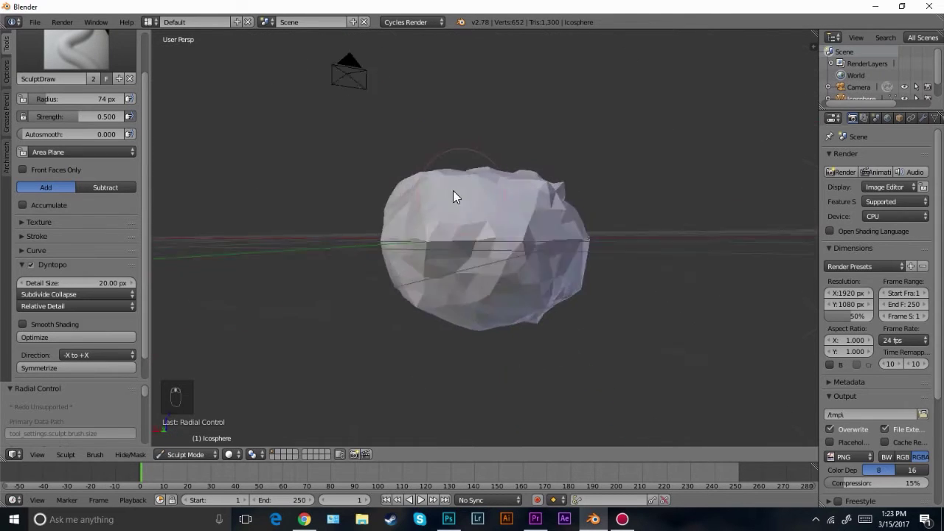
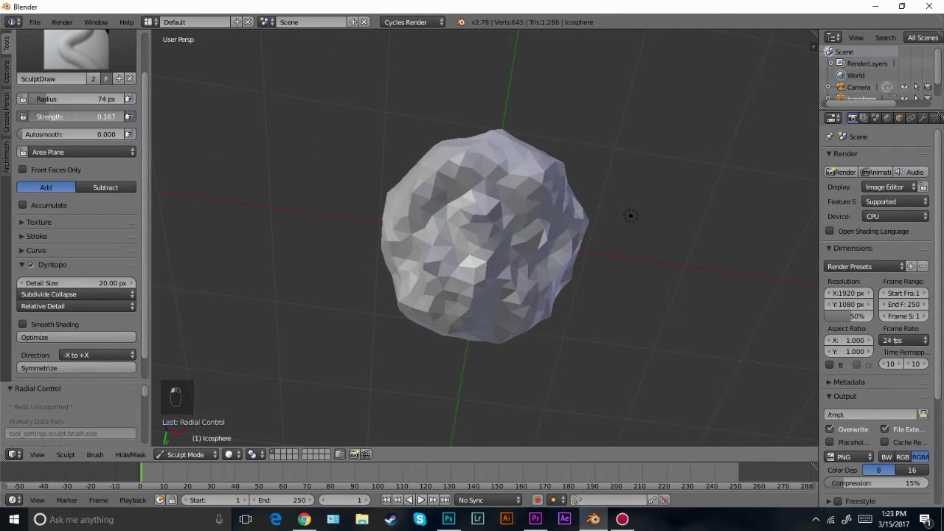
Adjust the brush strength and sculpt further detail into the rock
left_click(479, 266)
middle_click(511, 323)
left_click_drag(487, 206, 516, 307)
left_click_drag(516, 307, 565, 233)
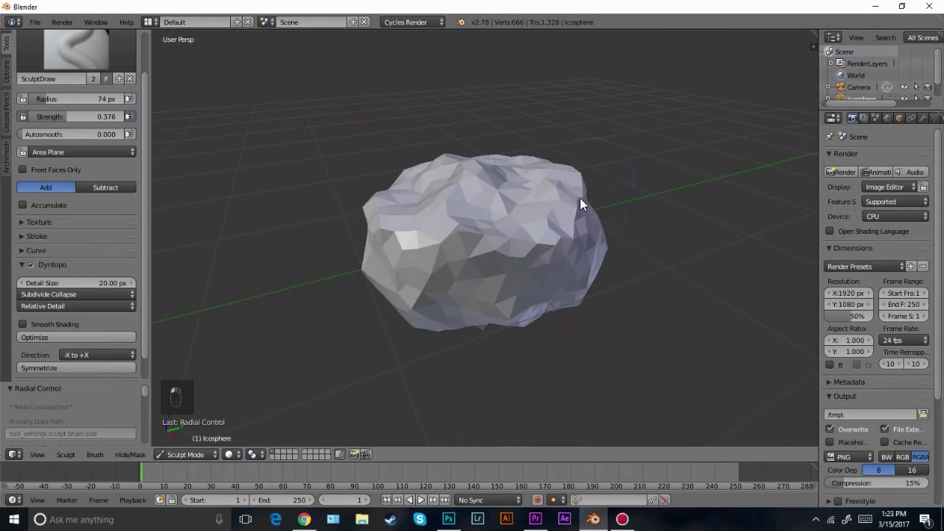
left_click(583, 295)
middle_click(506, 253)
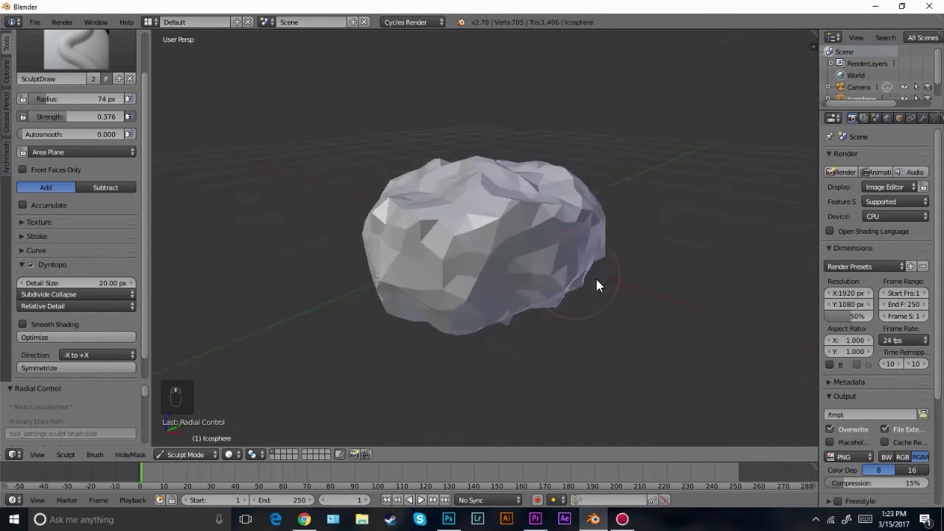
left_click(475, 351)
Return to Object Mode and squash the rock flatter along its height
key("t")
middle_click(465, 315)
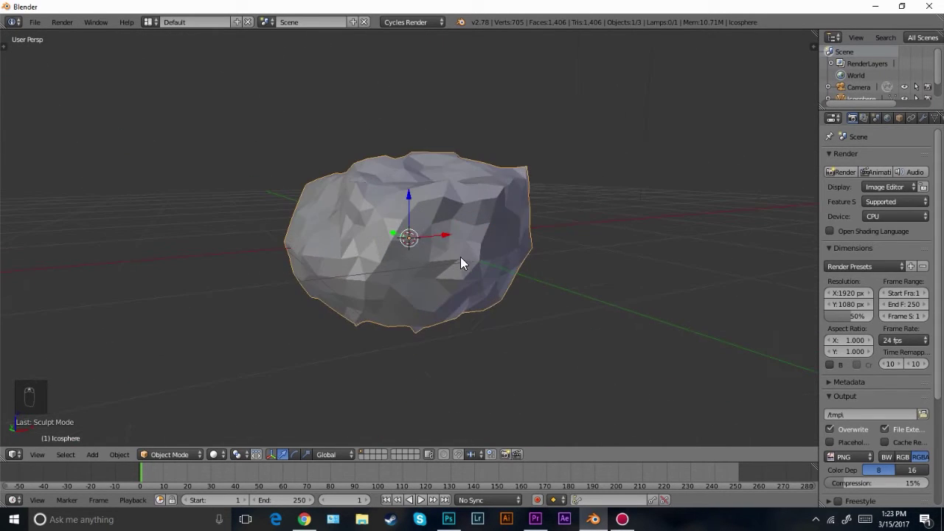
key("s")
key("a")
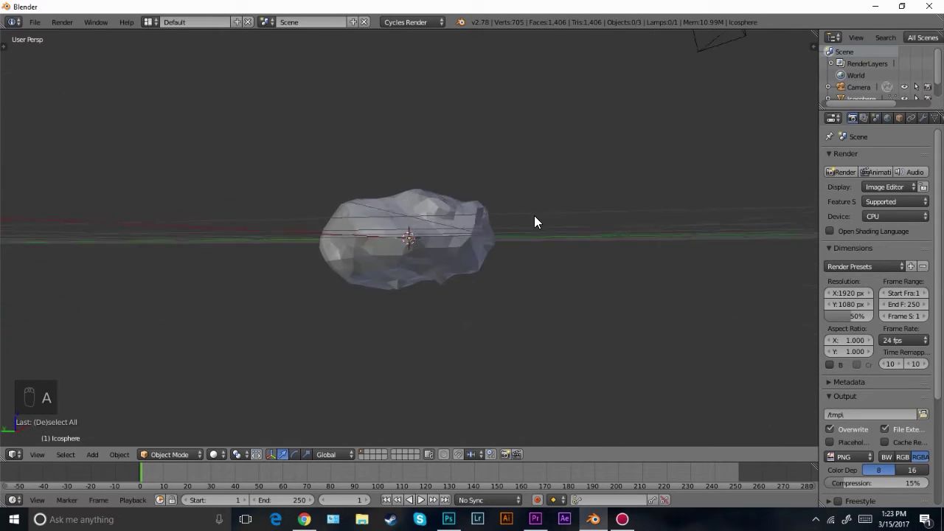
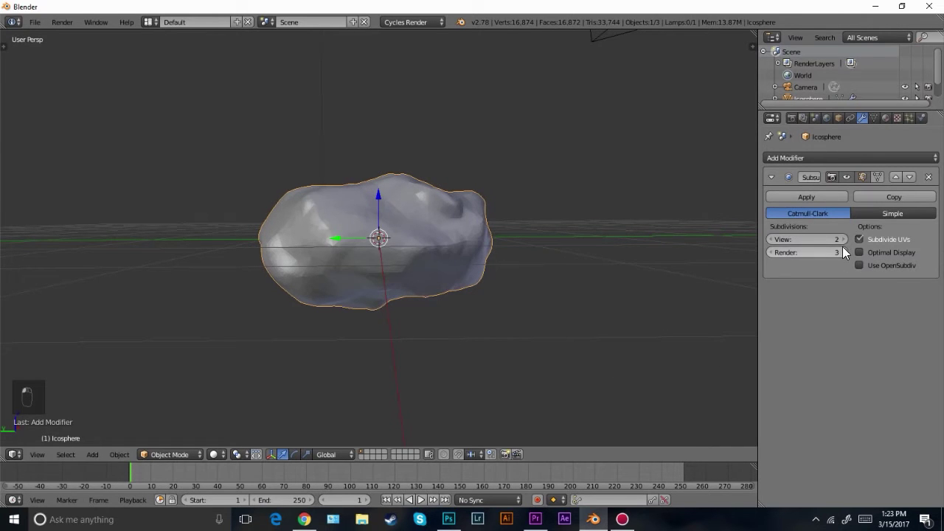
Set Subsurf levels to 3 and add a Displace modifier with a new texture
left_click_drag(261, 199, 240, 134)
left_click_drag(436, 208, 876, 206)
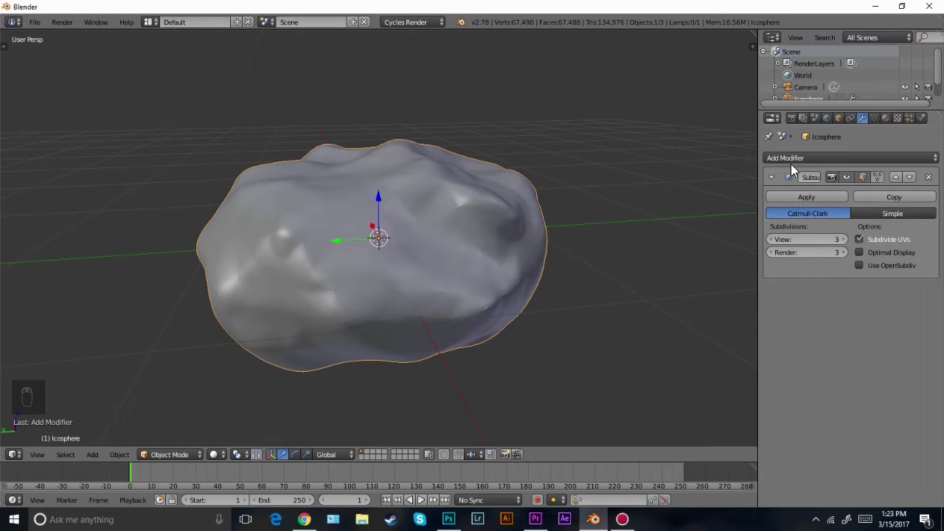
left_click_drag(796, 160, 757, 241)
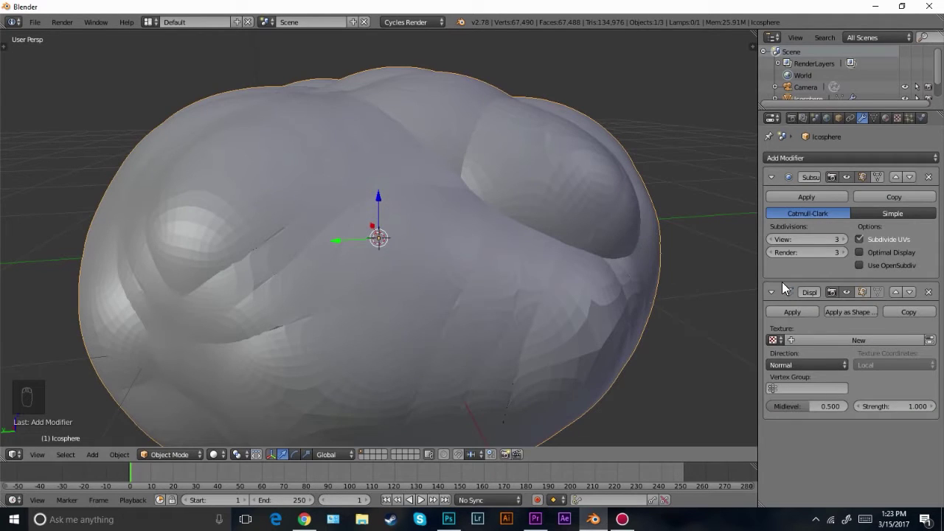
left_click_drag(865, 345, 720, 261)
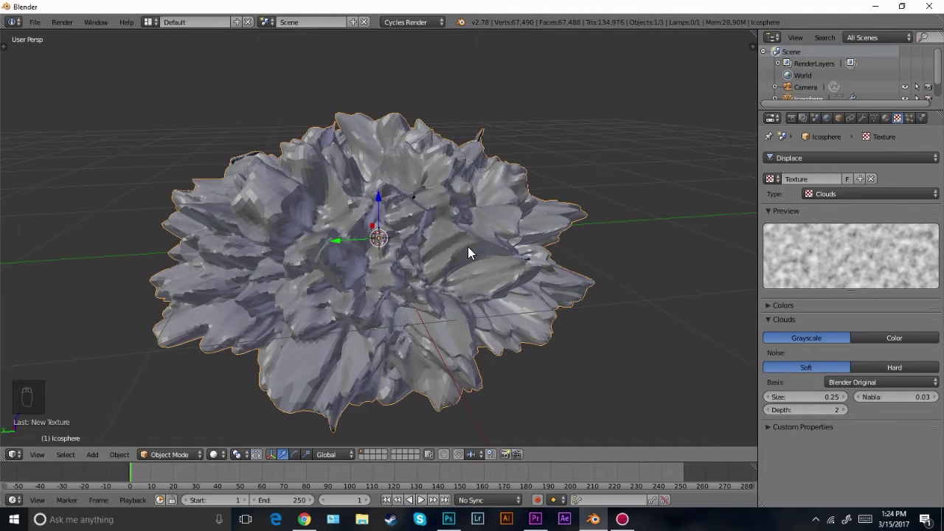
Apply the rock's scale and lower the Displace strength to 0.1
key("ctrl+a")
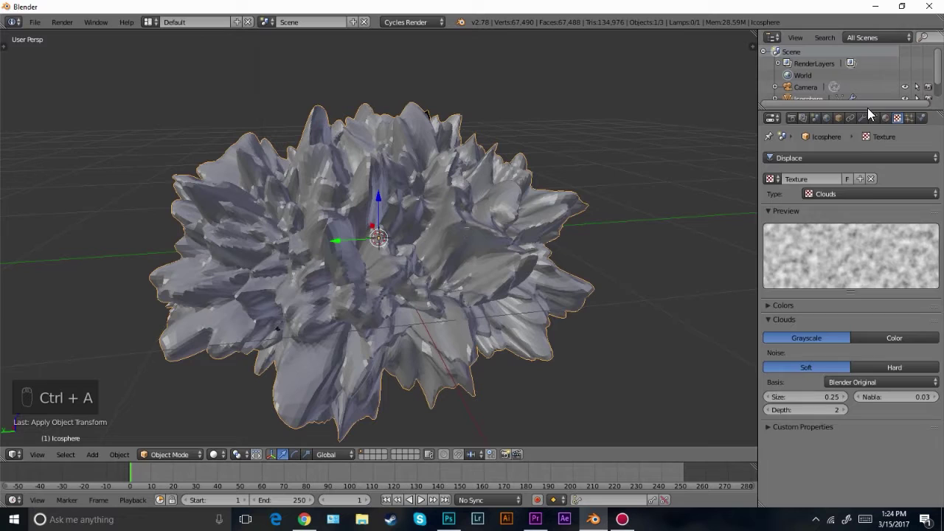
left_click_drag(872, 154, 403, 261)
left_click_drag(402, 262, 435, 229)
left_click_drag(860, 412, 860, 411)
left_click_drag(860, 411, 581, 282)
Orbit around the rock to inspect its displaced surface from all sides
middle_click(581, 282)
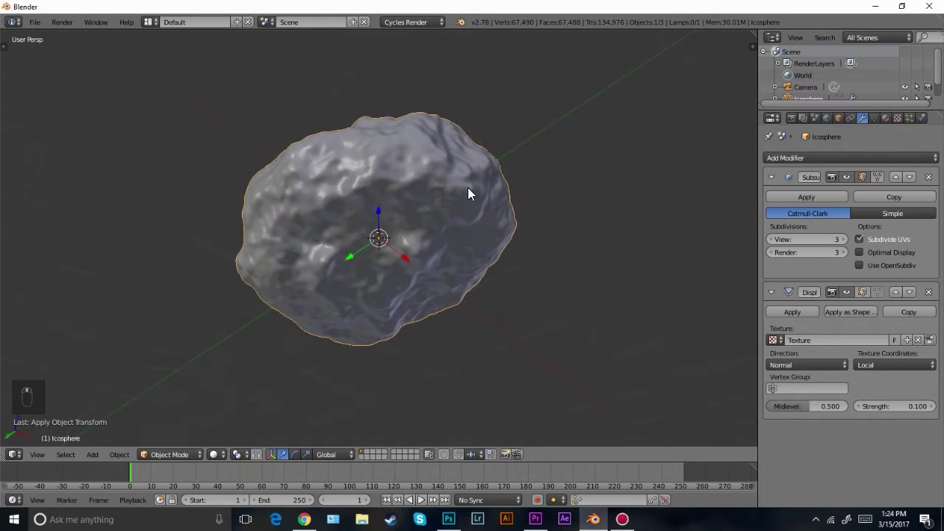
left_click_drag(502, 234, 490, 291)
scroll("up", 3)
left_click_drag(475, 268, 31, 162)
key("t")
left_click(31, 163)
key("t")
middle_click(390, 239)
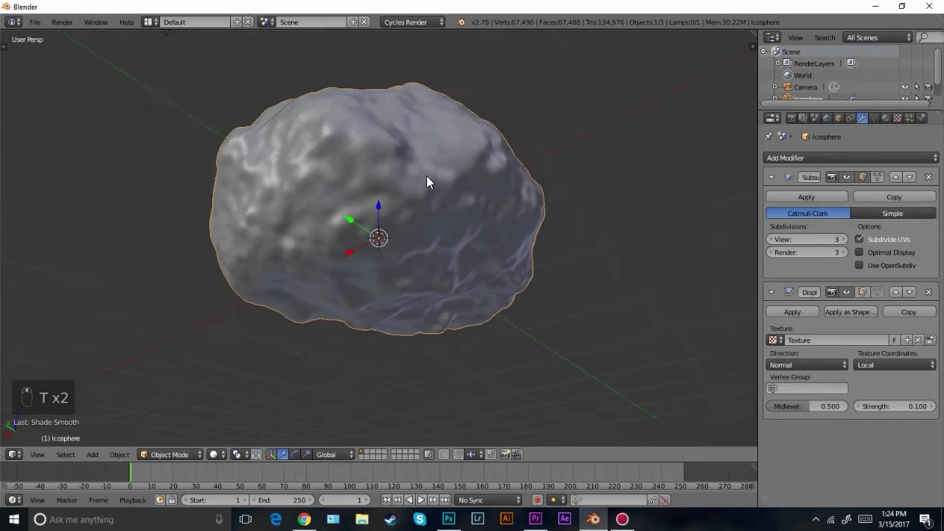
left_click_drag(899, 124, 686, 381)
middle_click(607, 357)
Lower the Displace strength further to 0.02
left_click_drag(866, 121, 900, 406)
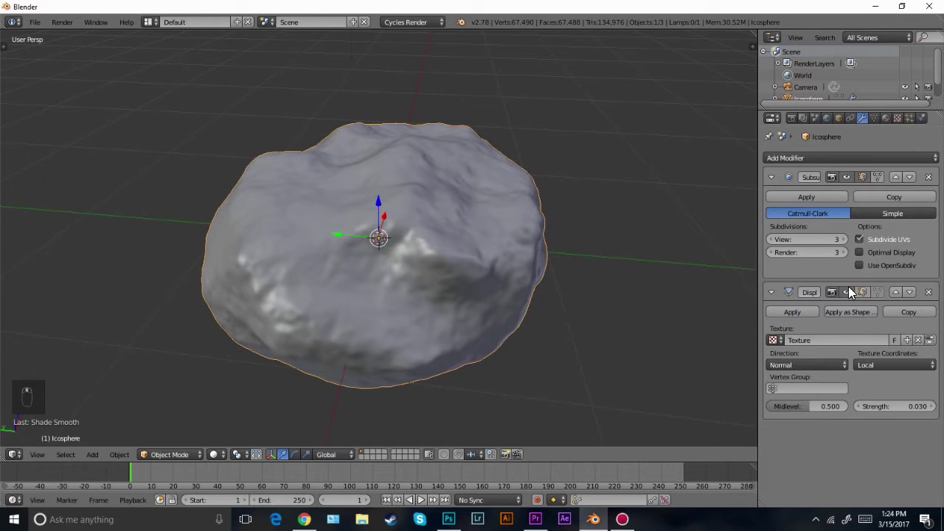
left_click_drag(851, 289, 447, 250)
left_click_drag(900, 403, 900, 409)
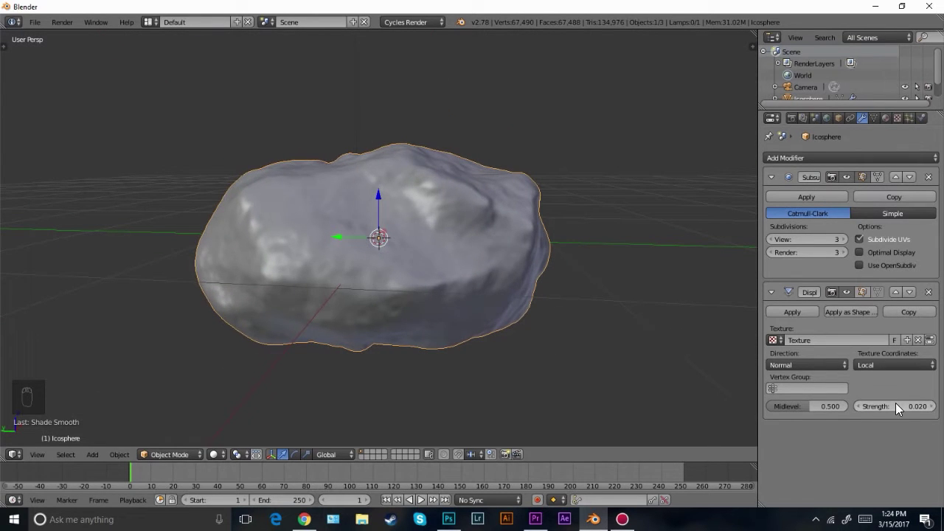
middle_click(372, 188)
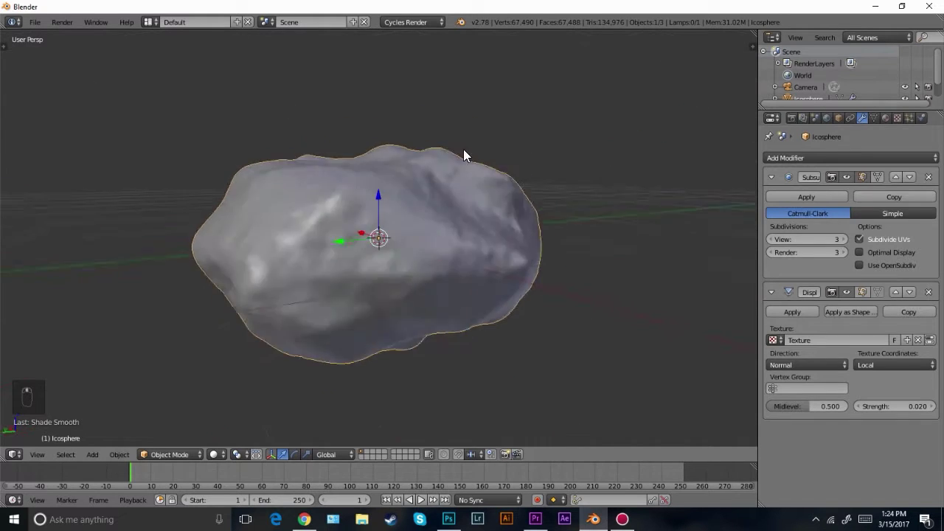
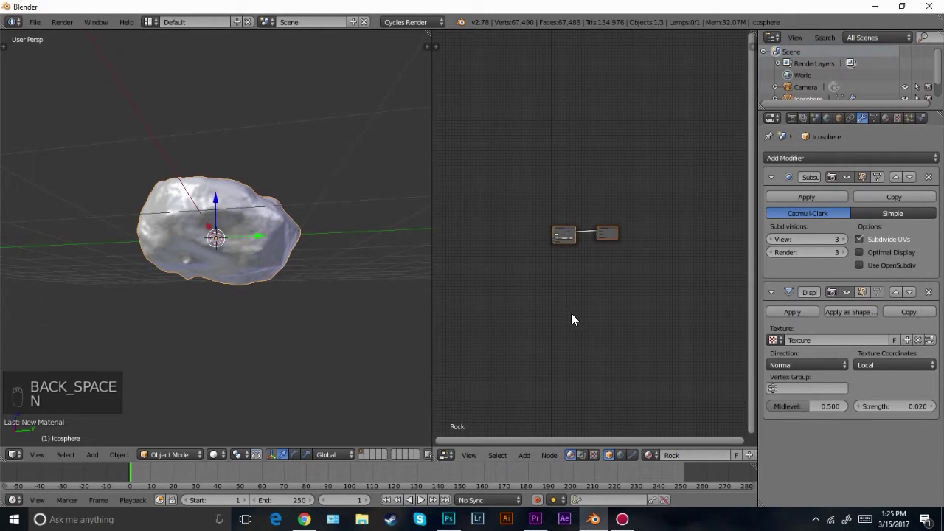
Add a Glossy shader below the Diffuse node and feed both into a Mix Shader
middle_click(509, 215)
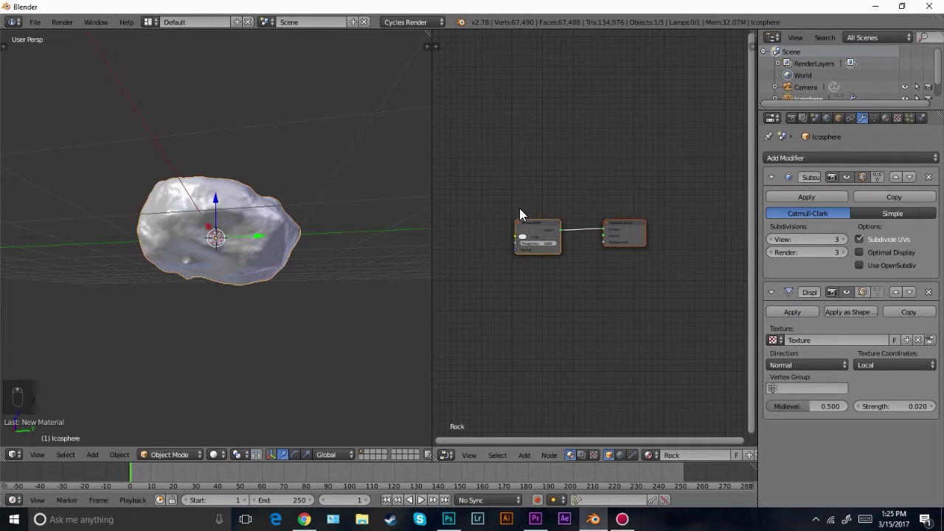
right_click(628, 187)
key("g")
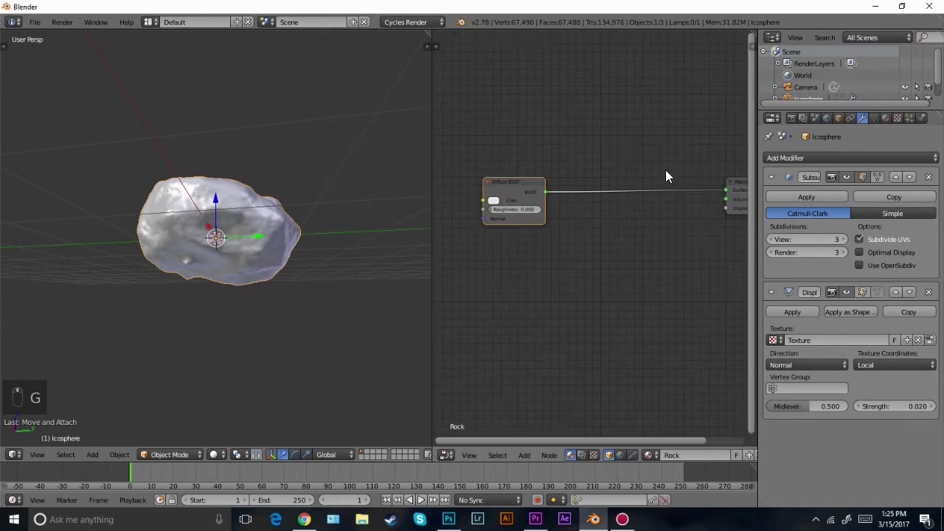
key("shift+a")
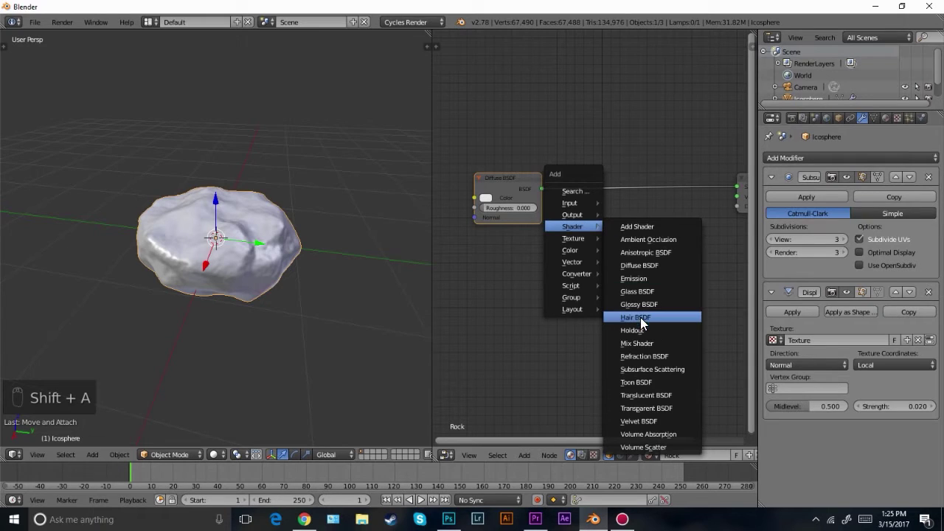
key("shift+a")
left_click_drag(580, 216, 525, 277)
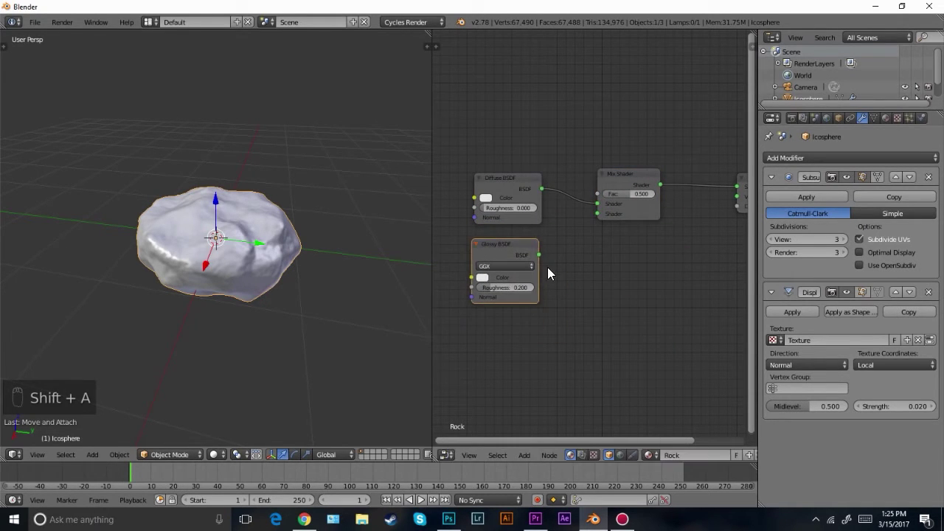
left_click_drag(550, 248, 545, 140)
Add a Fresnel node driving the Mix Shader factor and tidy the node layout
key("shift+a")
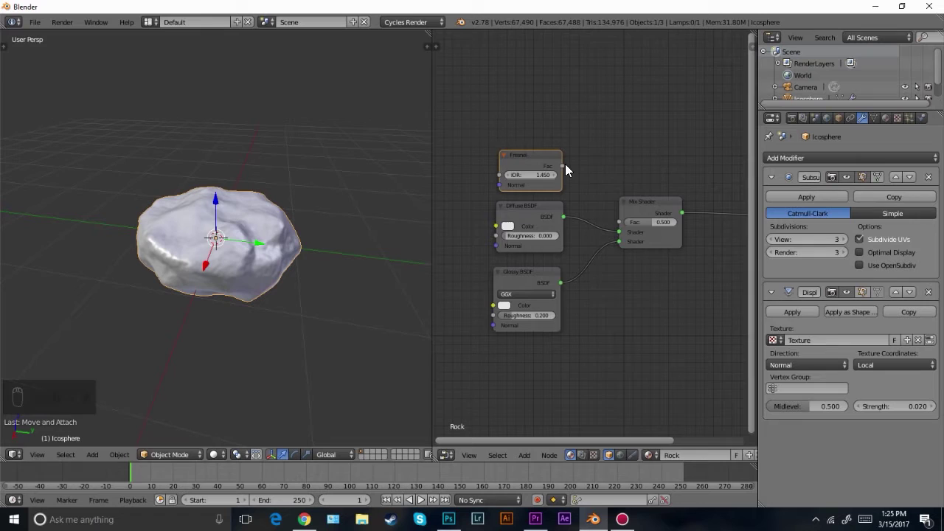
left_click_drag(593, 139, 525, 132)
left_click_drag(525, 132, 468, 194)
middle_click(267, 216)
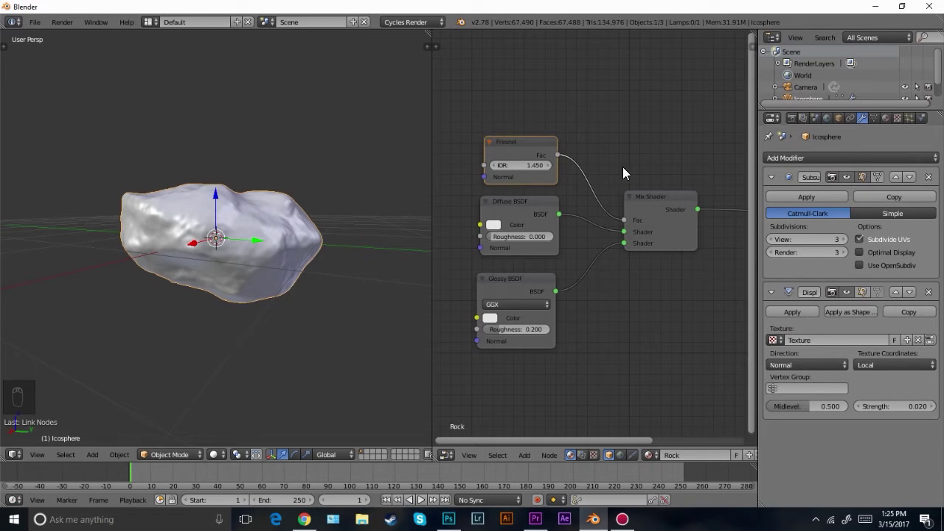
left_click_drag(664, 209, 480, 295)
key("g")
key("shift+d")
key("shift+d")
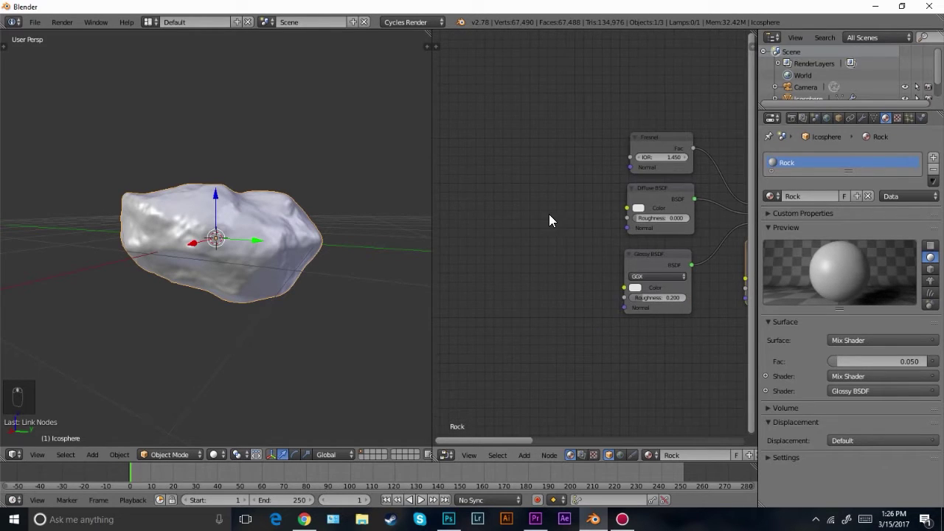
Add an Image Texture node for the diffuse colour and browse for a stone image
key("shift+a")
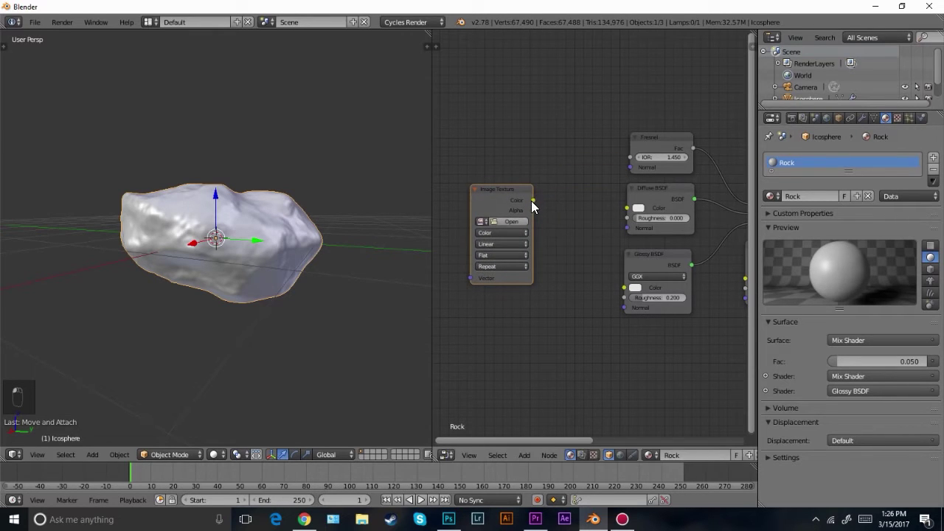
left_click(566, 219)
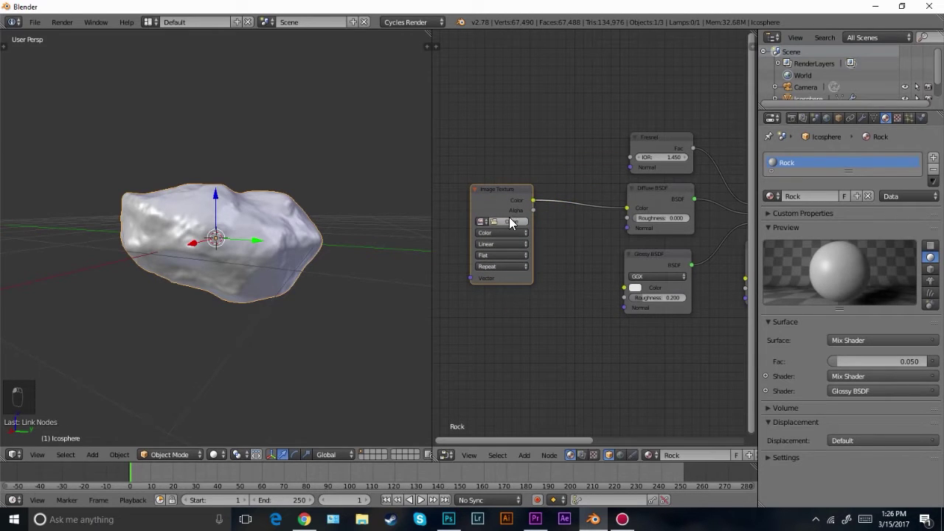
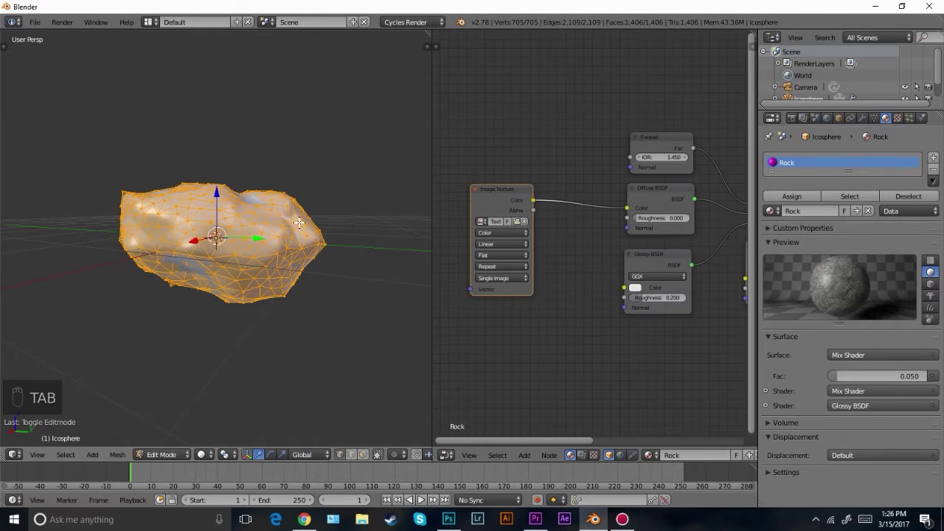
Select all of the rock's vertices, unwrap the mesh and show the UV/Image Editor
key("a")
key("a")
key("u")
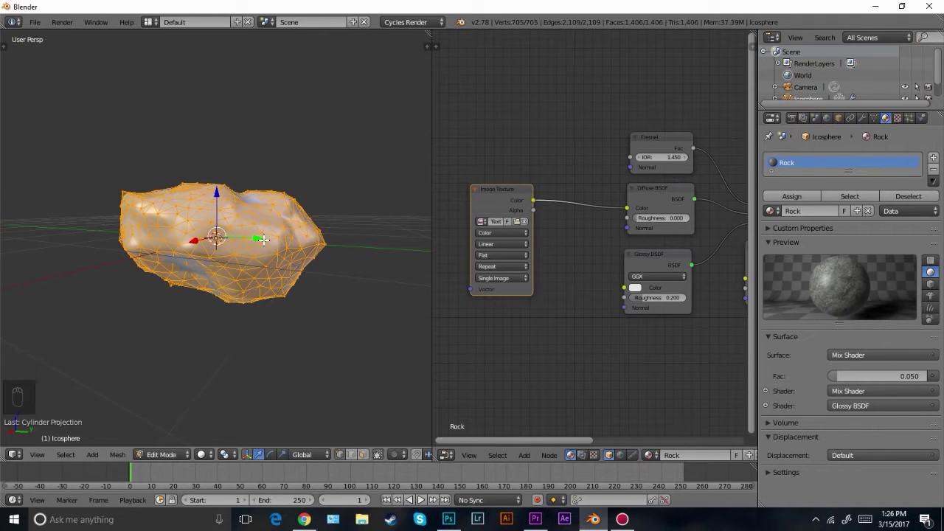
key("u")
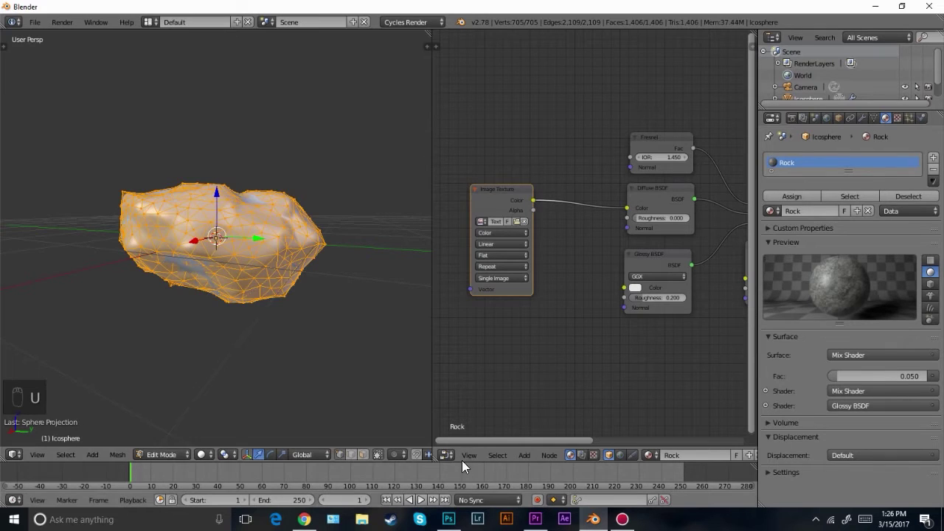
left_click_drag(460, 443, 609, 278)
middle_click(609, 279)
left_click(211, 461)
key("Tab")
Check the rock's UVs against the stone image and return to Object Mode
middle_click(223, 287)
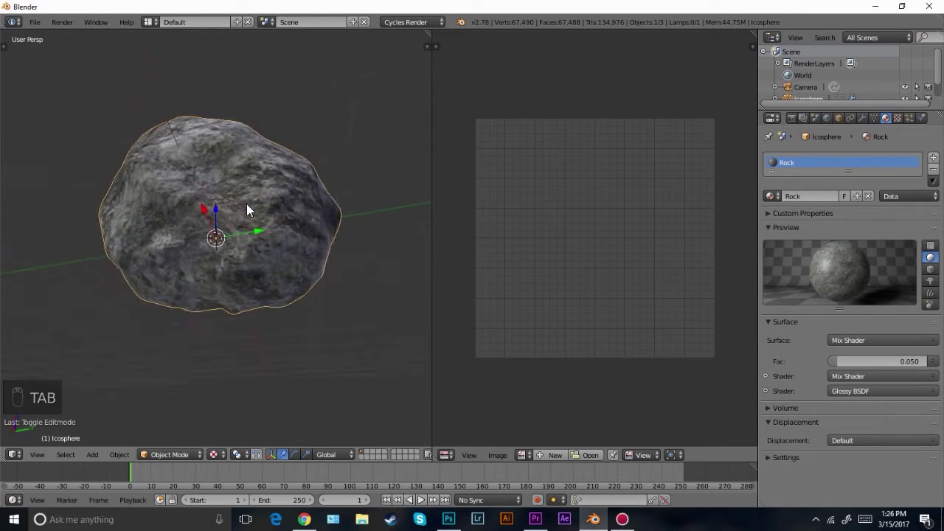
middle_click(185, 240)
middle_click(147, 300)
key("Tab")
key("s")
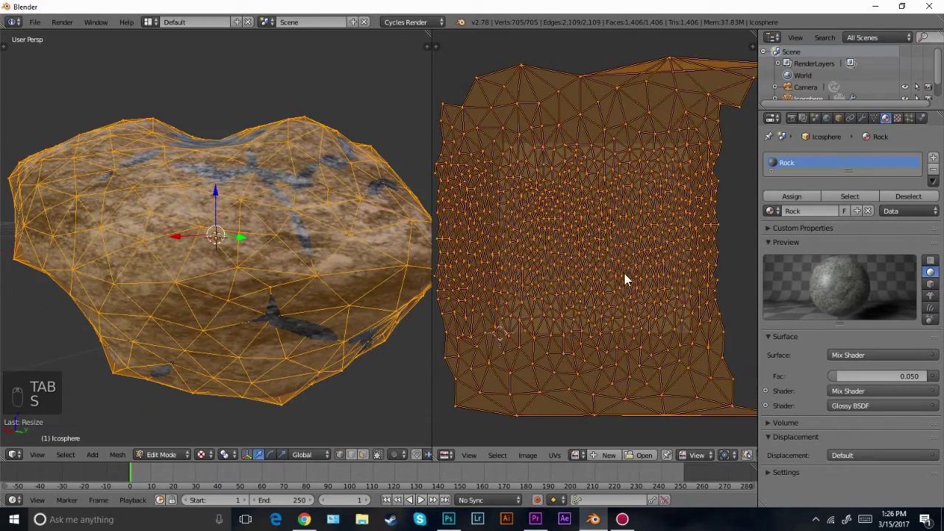
key("Tab")
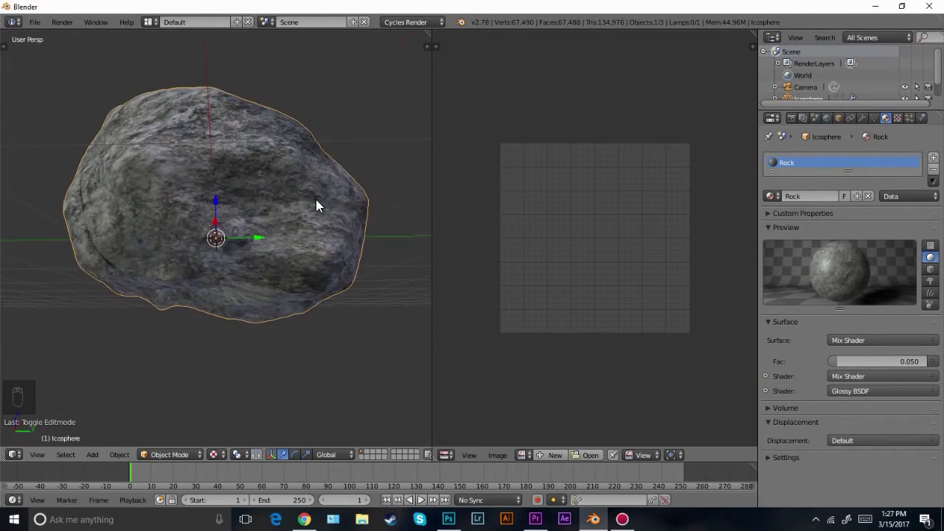
key("Tab")
key("s")
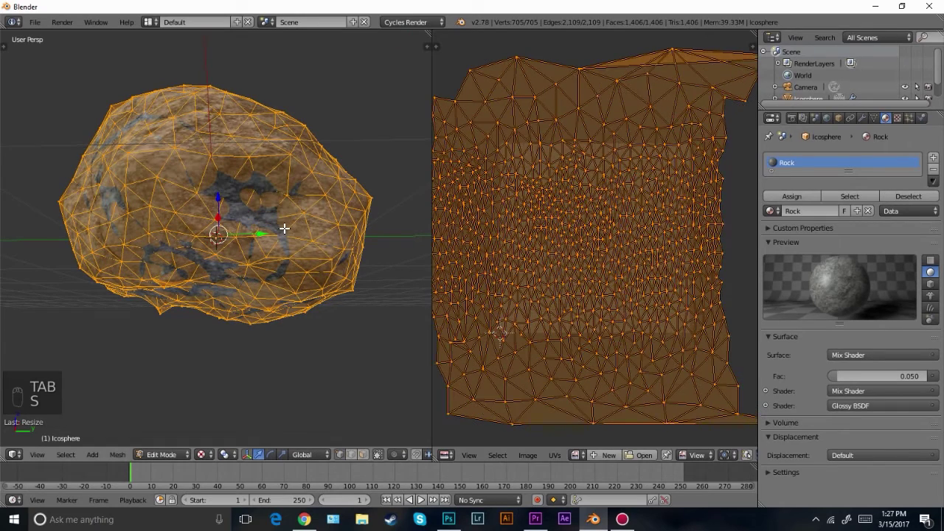
key("u")
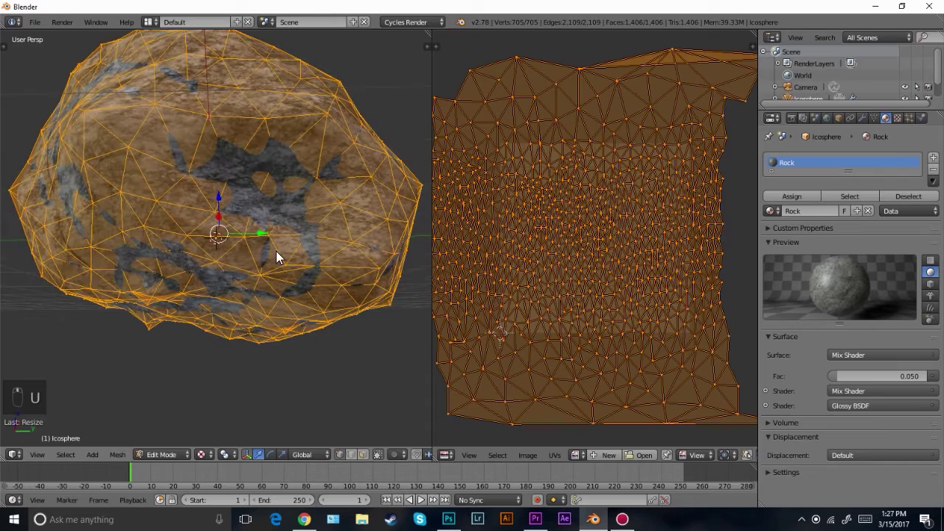
key("Tab")
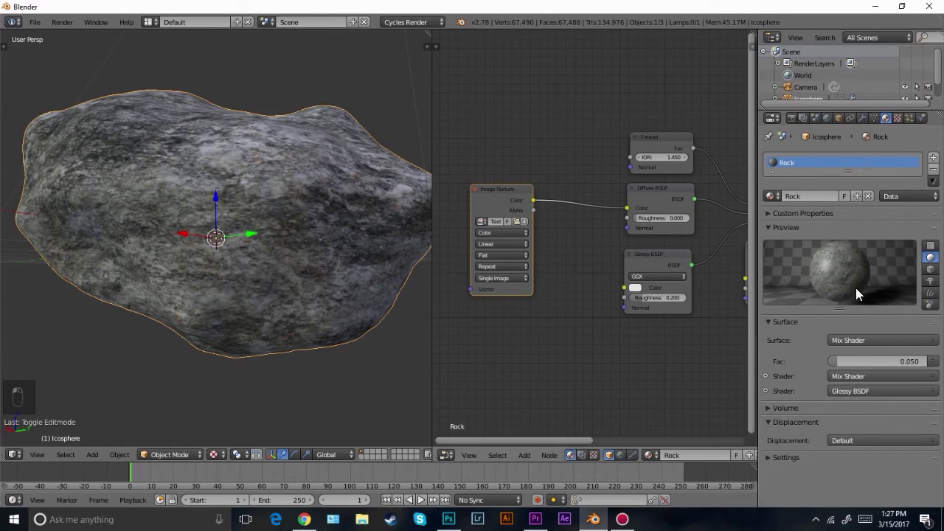
Add a Bump node fed by the image colour into the Diffuse and Glossy normals at strength 0.8
key("g")
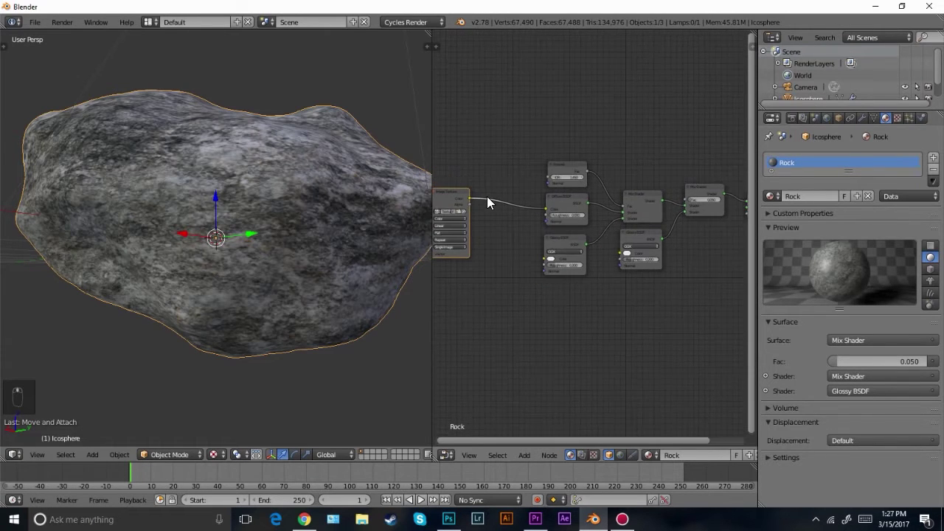
left_click_drag(491, 117, 739, 215)
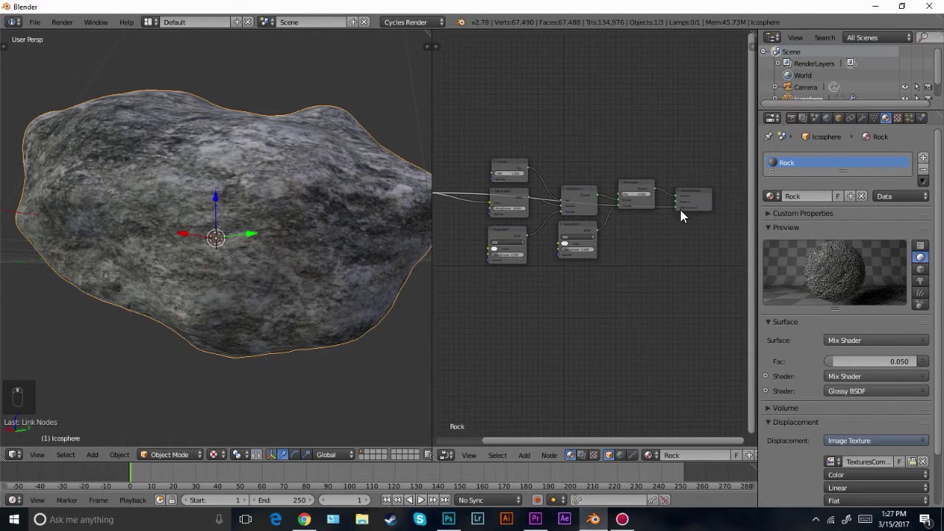
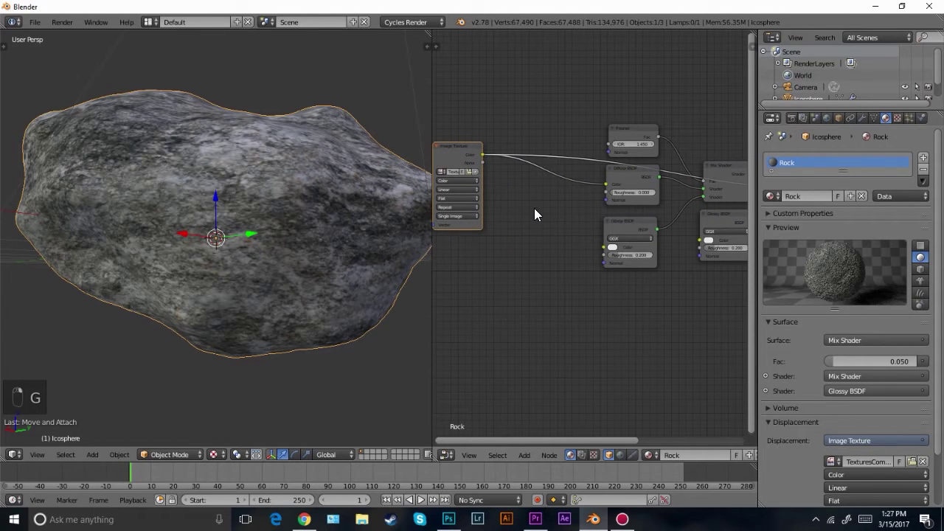
key("shift+a")
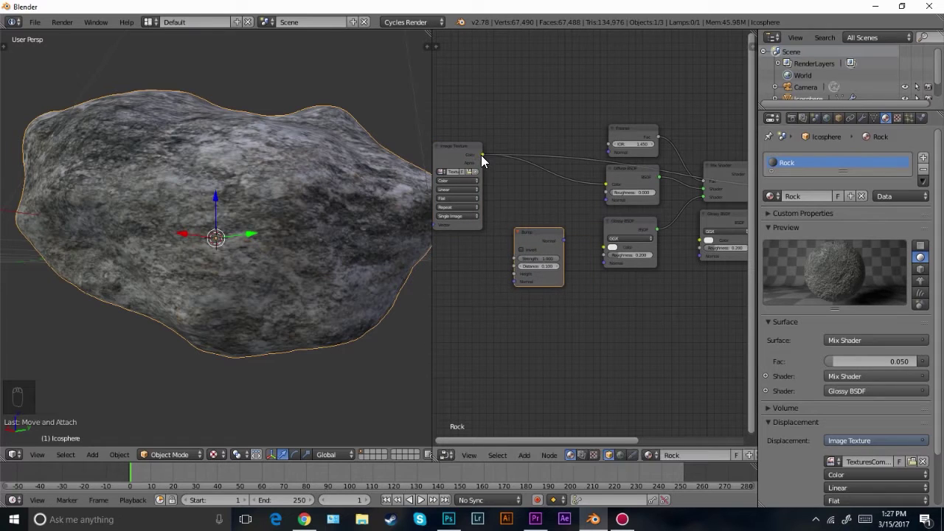
left_click_drag(512, 130, 516, 276)
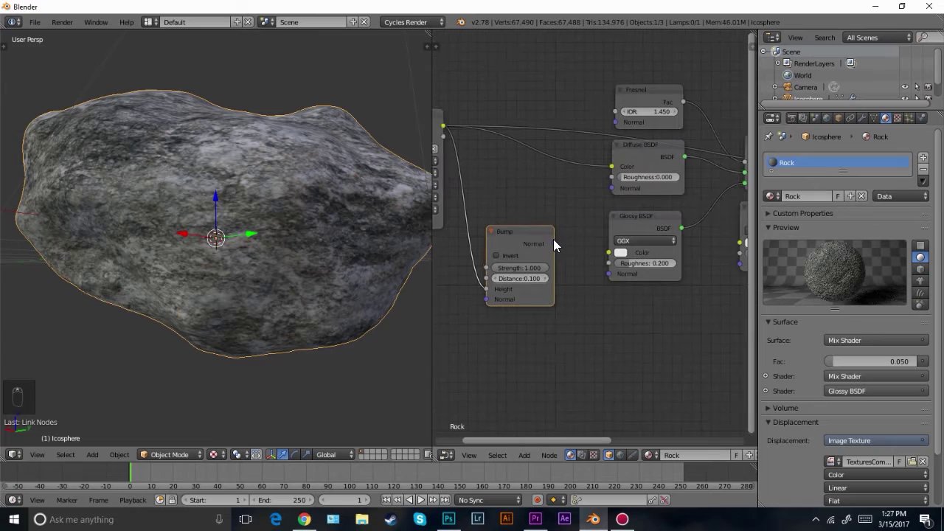
left_click_drag(588, 180, 568, 246)
left_click_drag(568, 246, 543, 263)
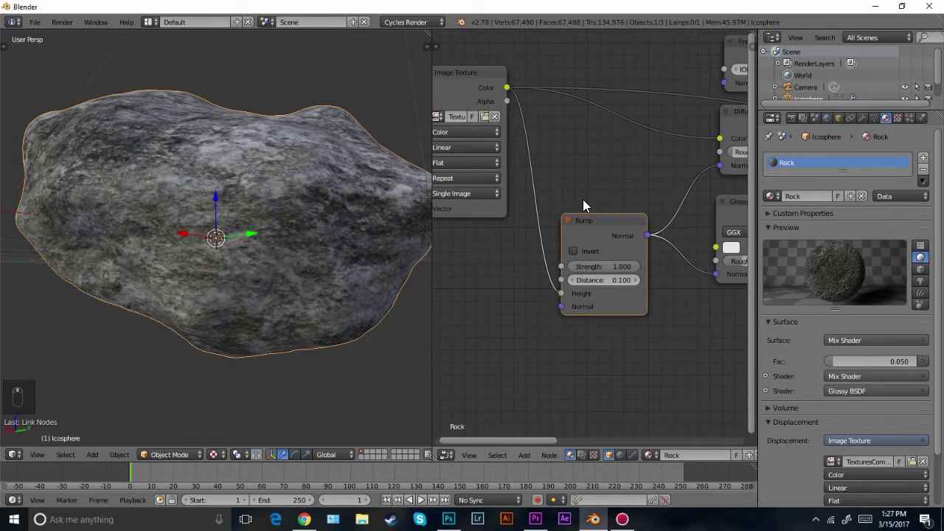
left_click_drag(609, 256, 614, 263)
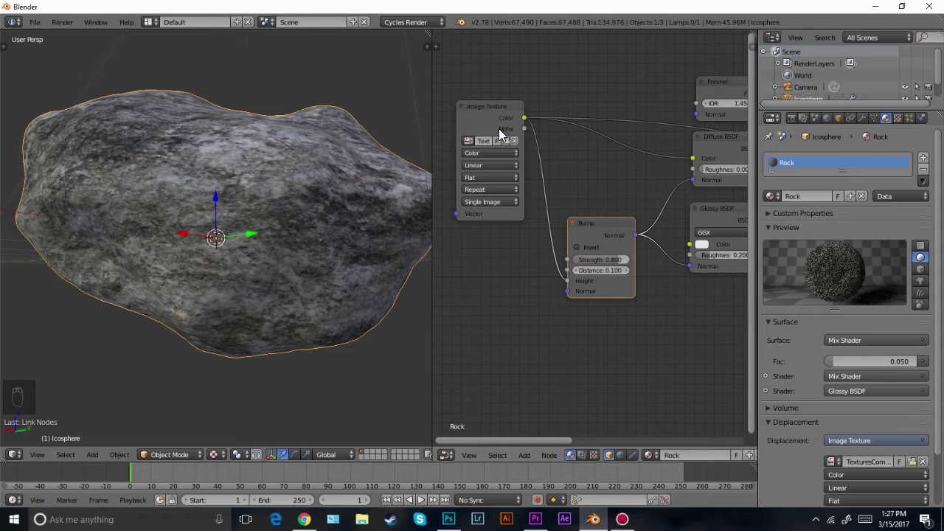
Lower the rock's Subdivision Surface viewport level from 3 to 1 in the Modifiers tab
right_click(484, 131)
key("g")
key("z")
key("z")
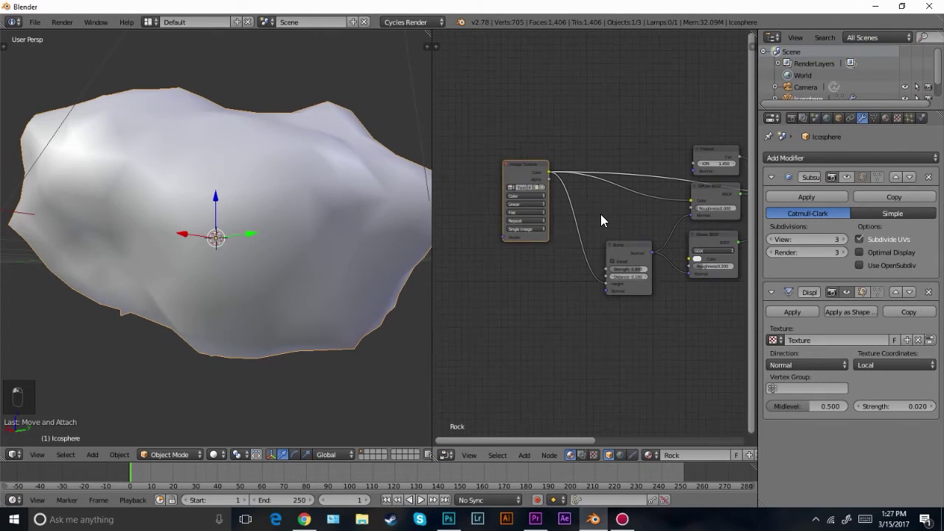
left_click_drag(771, 238, 852, 176)
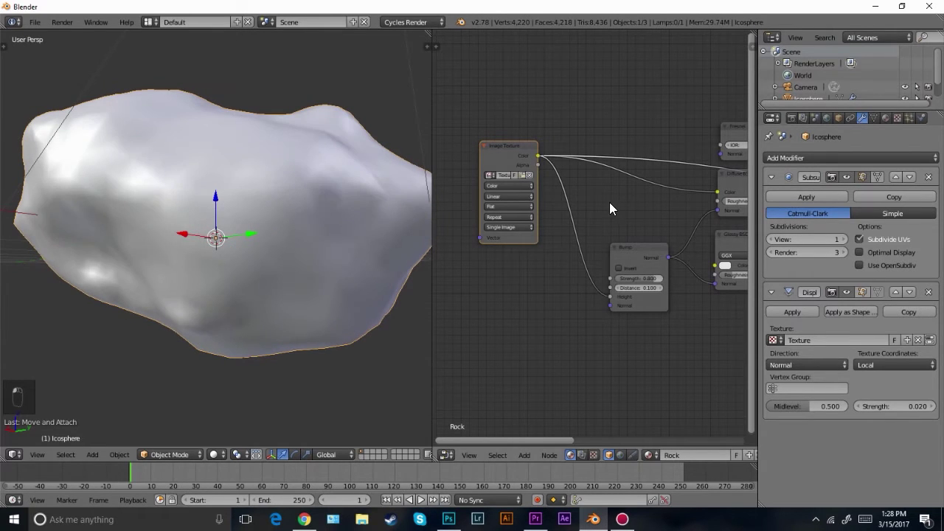
key("g")
left_click_drag(528, 178, 891, 121)
key("shift+a")
Add an RGB Curves node and drop it onto the link between the image texture and the Bump node
left_click(618, 210)
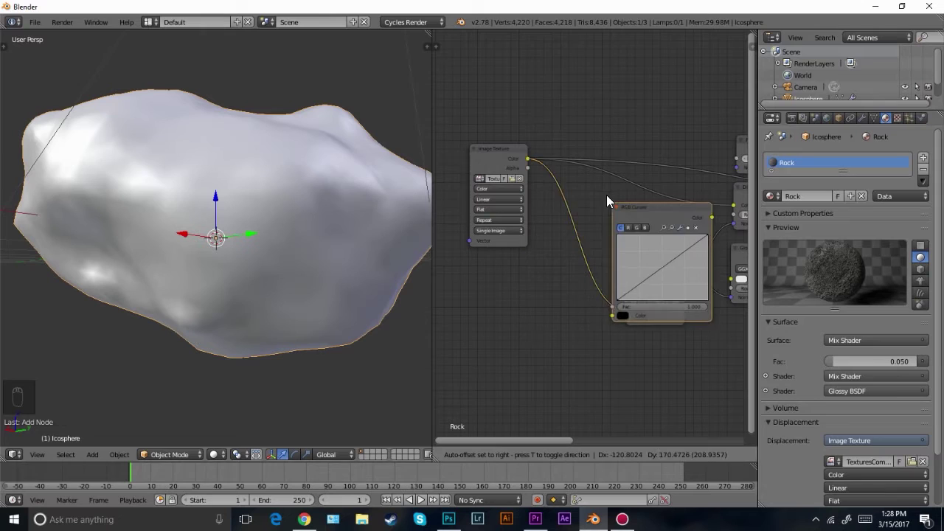
left_click_drag(599, 170, 500, 204)
middle_click(500, 204)
key("g")
left_click_drag(497, 159, 586, 149)
middle_click(585, 149)
left_click(590, 159)
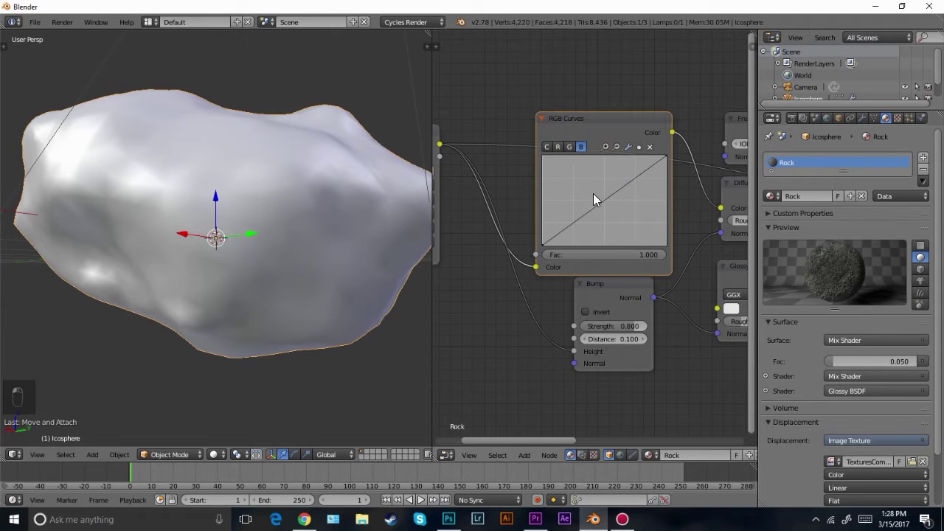
Bend the curve point down to darken the midtones and check it in a rendered preview
left_click_drag(599, 216, 562, 140)
left_click_drag(562, 140, 265, 233)
key("shift+z")
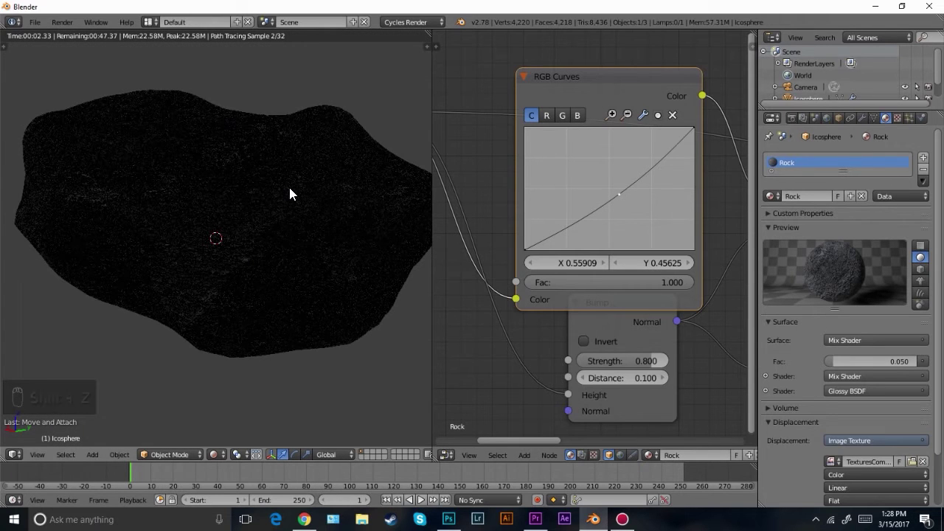
key("z")
key("z")
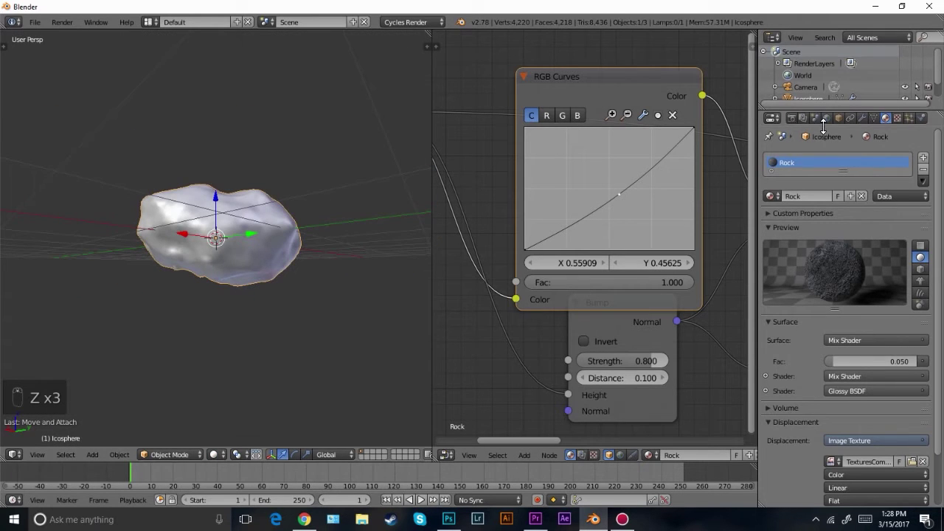
Glance at the world settings, preview again, and return to the Rock material in solid shading
left_click_drag(832, 123, 350, 243)
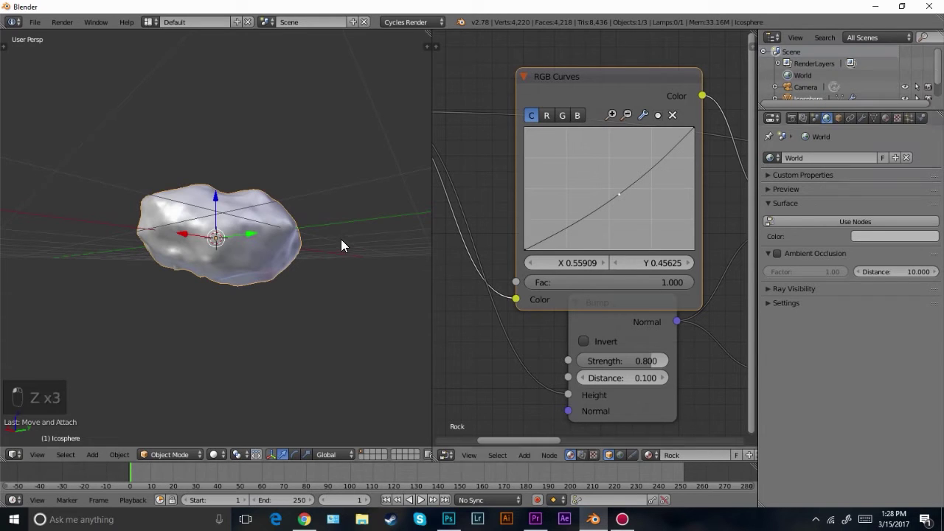
left_click(276, 255)
key("shift+z")
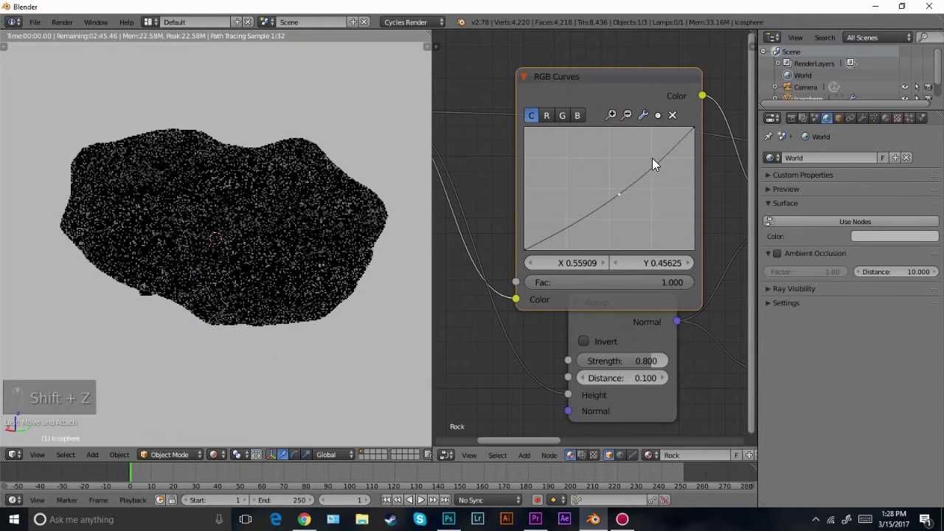
left_click(891, 127)
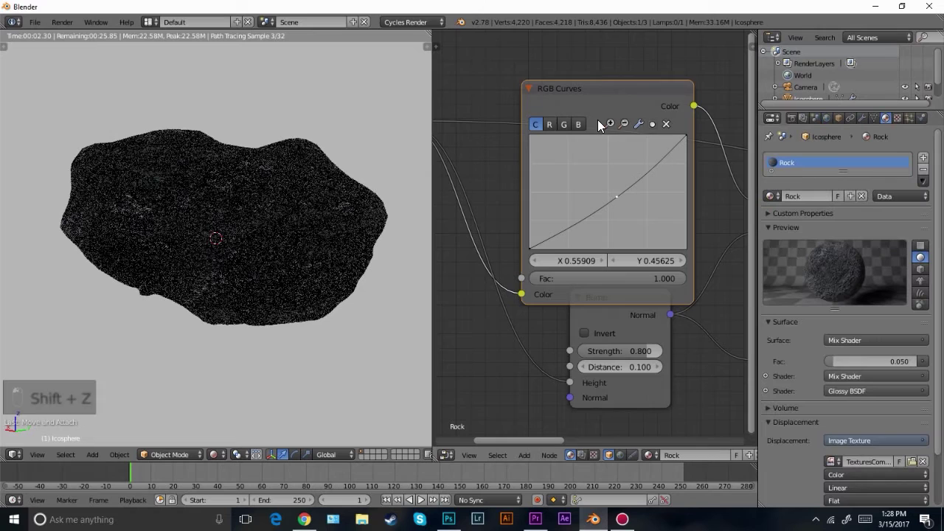
key("g")
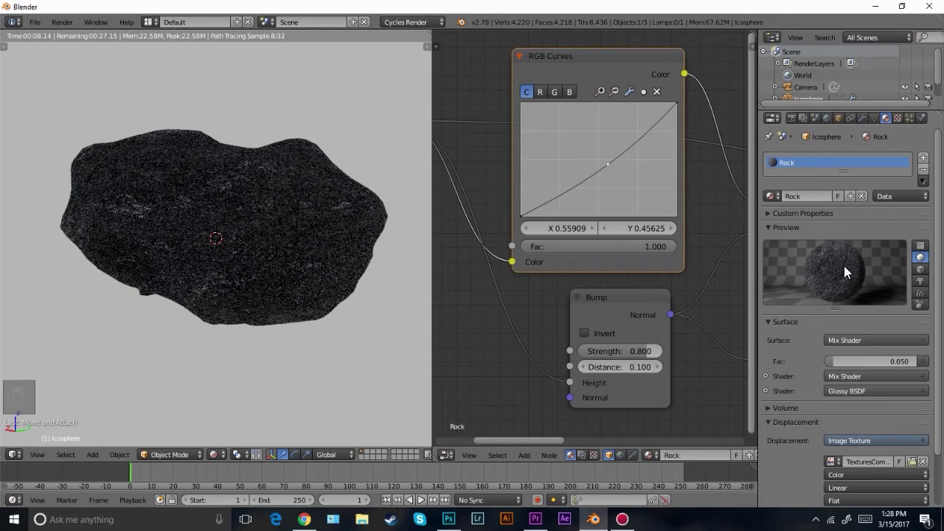
key("z")
key("z")
key("z")
key("z")
key("a")
key("g")
key("shift+a")
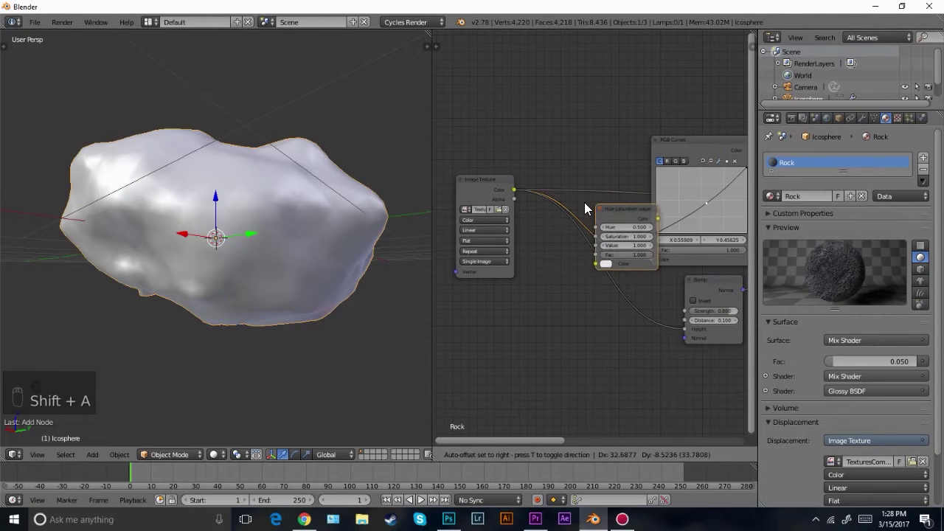
Lower the Hue Saturation Value node's Value to 0.7 to darken the rock texture
left_click_drag(599, 218, 552, 253)
left_click_drag(552, 252, 553, 253)
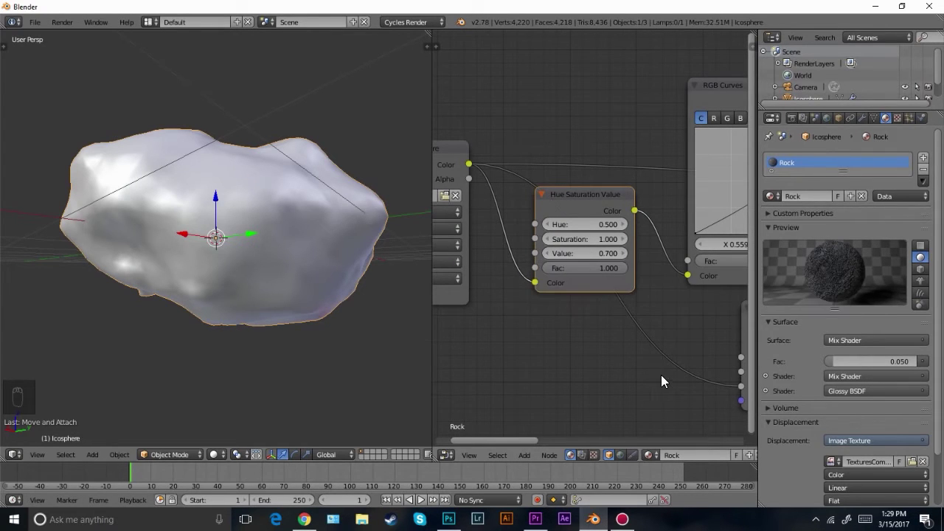
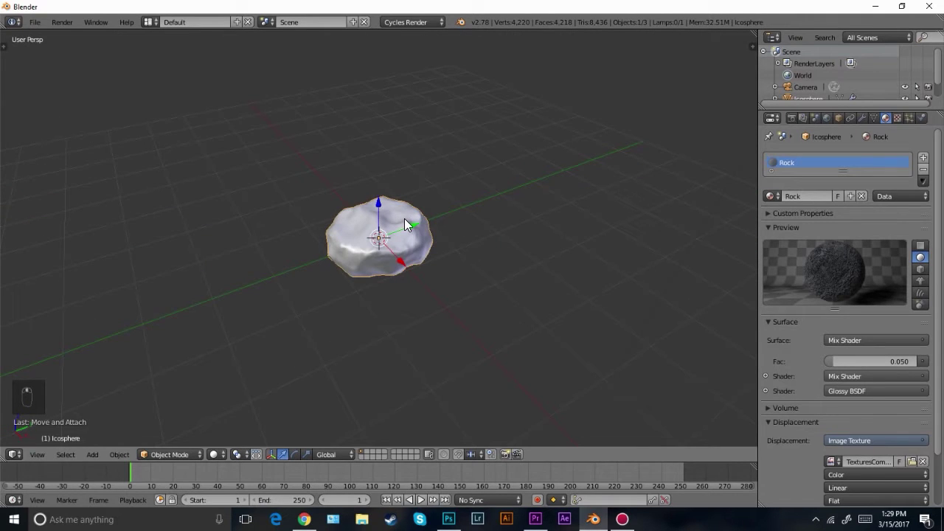
Add a mesh plane, enlarge it and move it down beneath the rock from the front view
key("shift+a")
left_click_drag(377, 228, 378, 242)
key("g")
key("KP_1")
key("KP_5")
left_click_drag(385, 243, 385, 273)
key("s")
left_click_drag(428, 232, 296, 261)
key("KP_1")
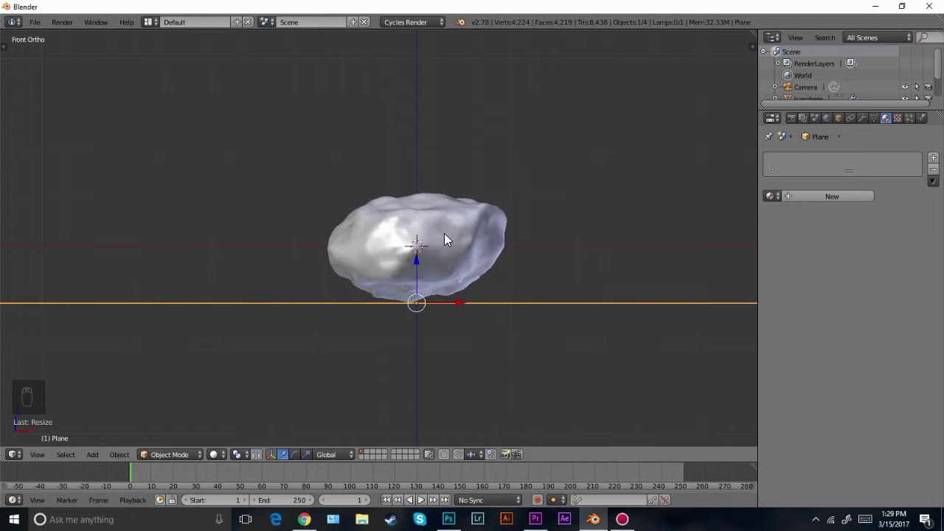
Look through the scene camera and reposition it to frame the rock
key("ctrl+alt+KP_0")
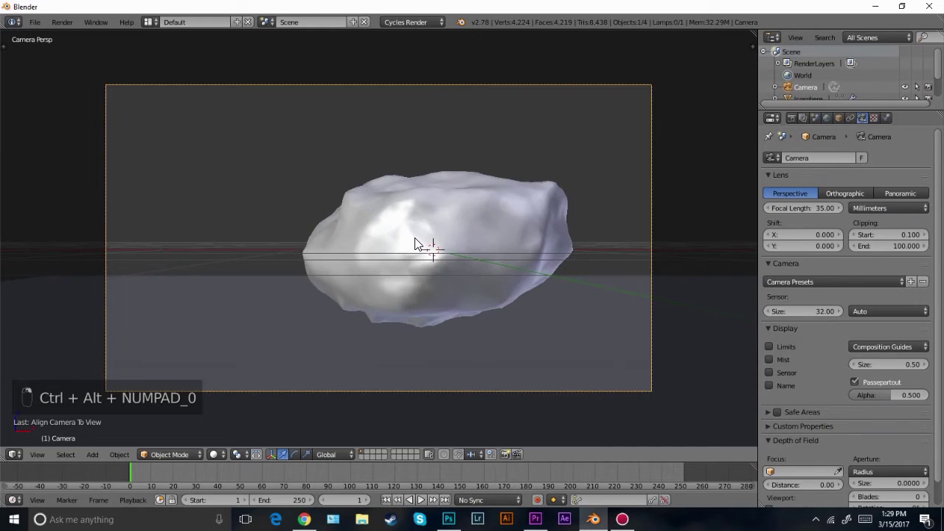
key("g")
key("g")
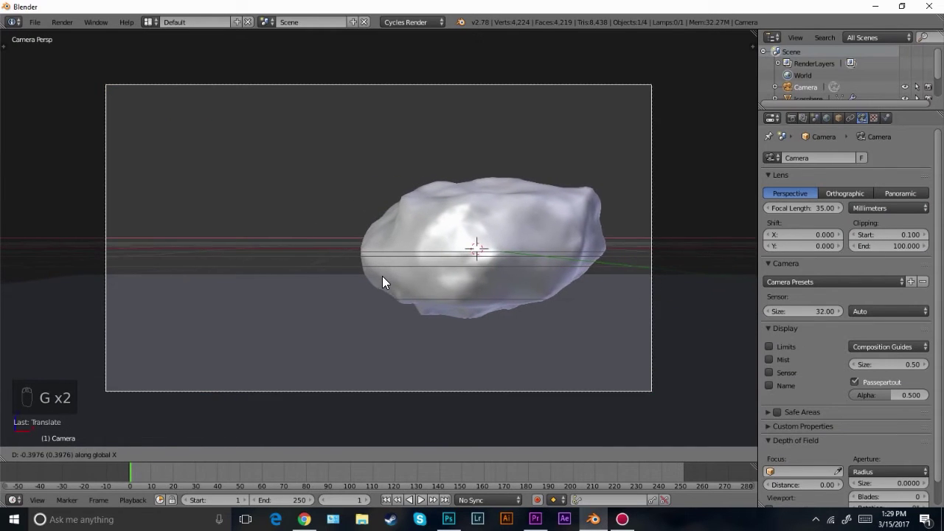
key("g")
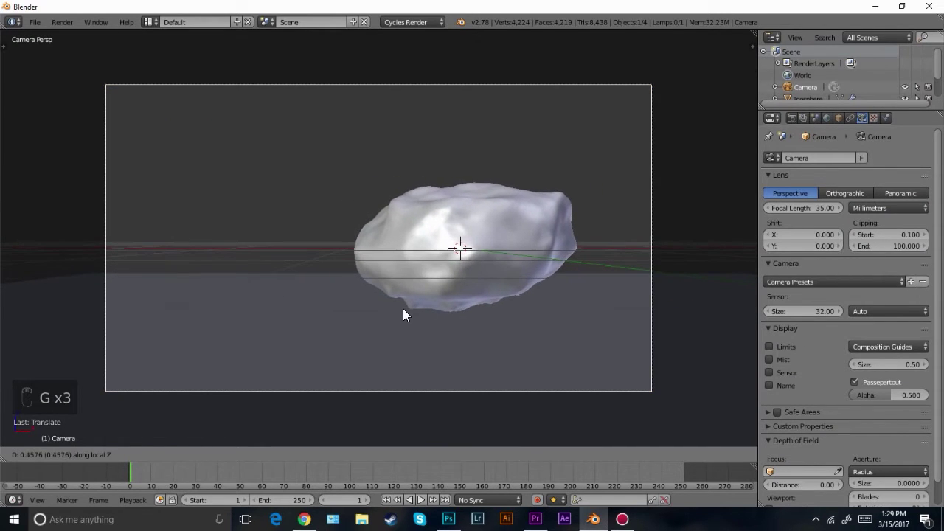
key("g")
key("g")
Select the rock and rotate it to a new tilted angle, constrained to a single axis
left_click(526, 249)
key("r")
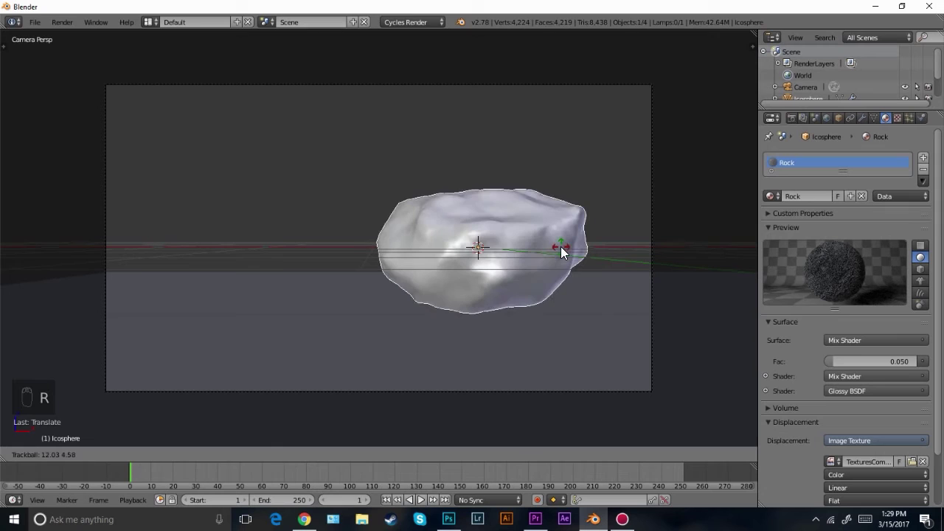
left_click(645, 214)
key("r")
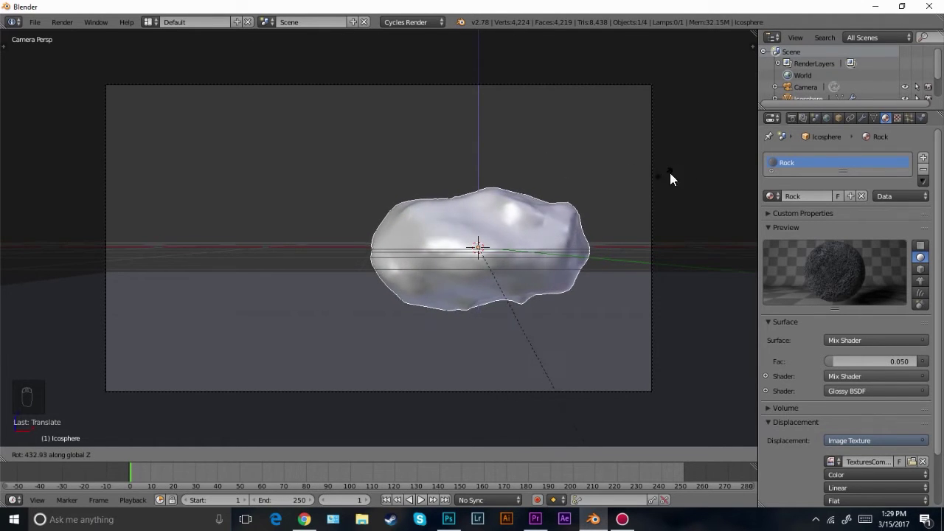
left_click_drag(621, 209, 621, 210)
key("KP_3")
key("z")
middle_click(587, 220)
Check the rock from the side in wireframe, return to camera view and preview the rendered scene
key("r")
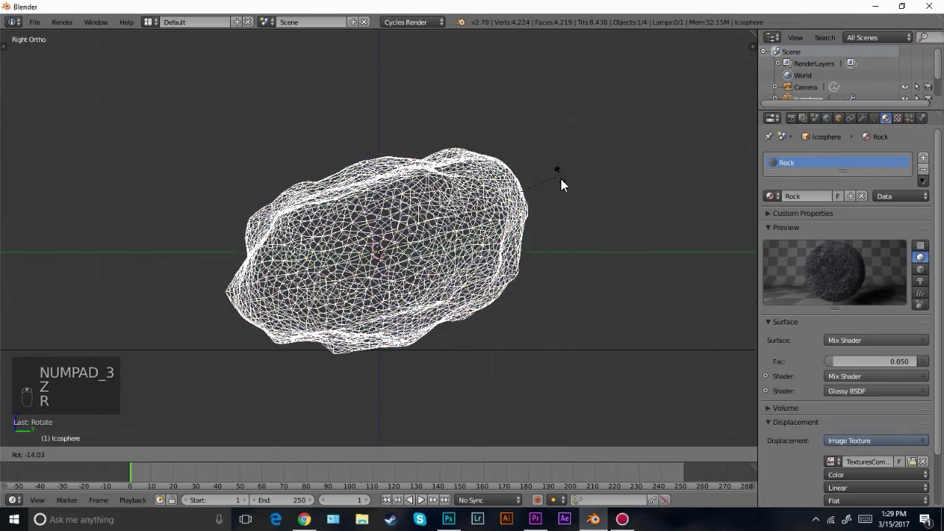
key("s")
key("g")
key("a")
key("z")
key("KP_0")
left_click(600, 239)
key("r")
key("a")
key("shift+z")
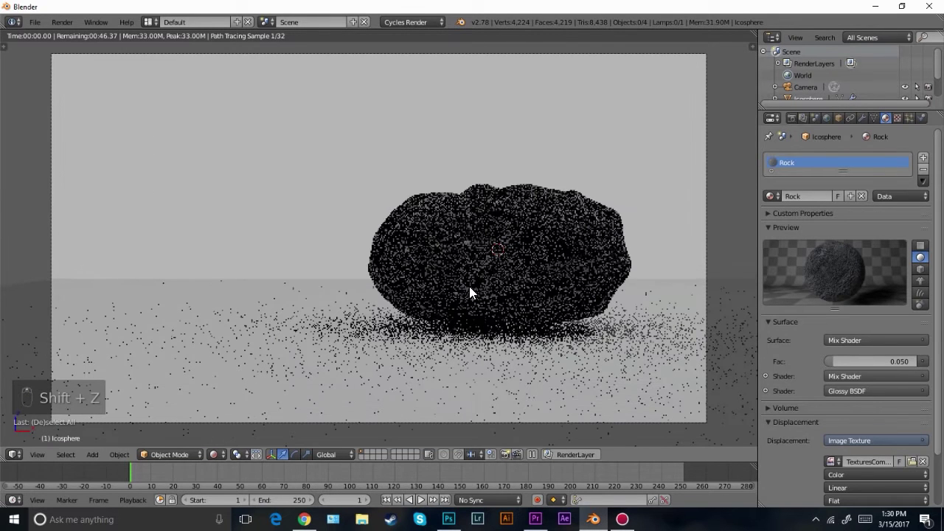
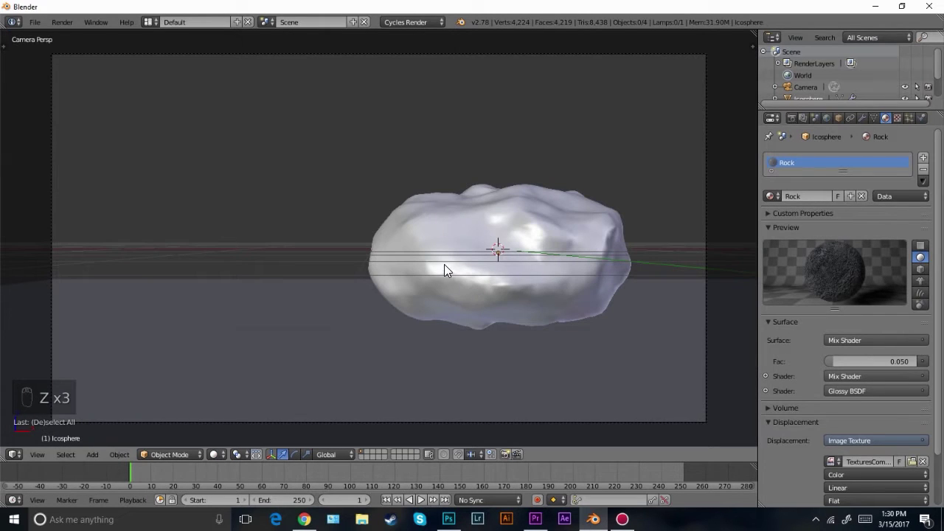
Zoom out and scale the ground plane far beyond the camera frame
left_click_drag(396, 339, 711, 213)
key("s")
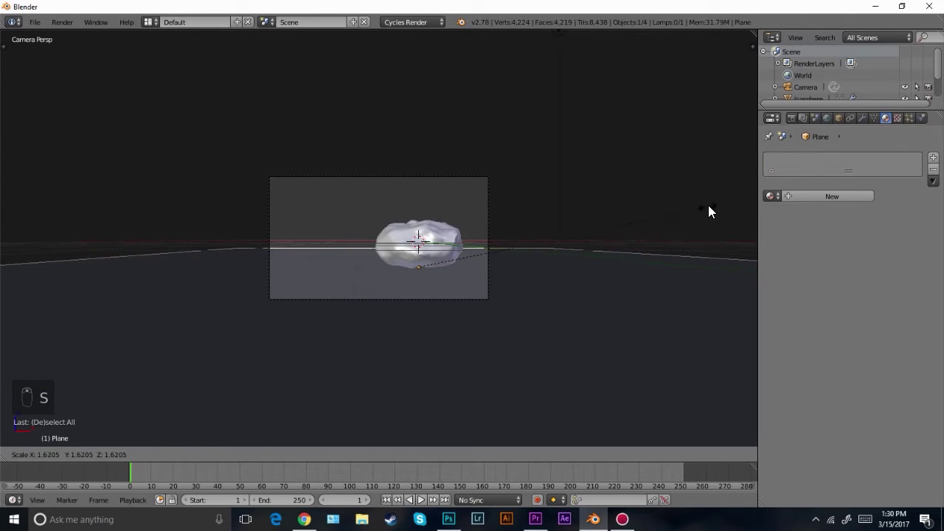
key("g")
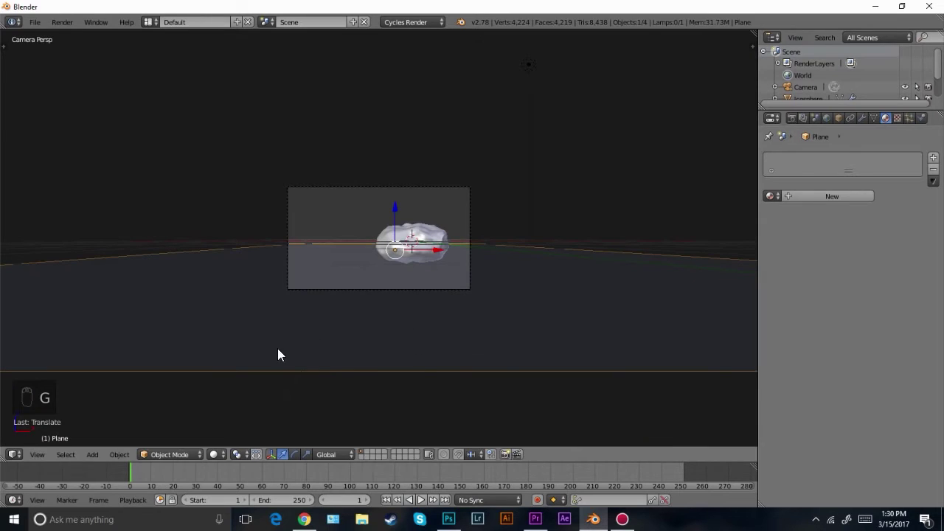
left_click_drag(444, 152, 527, 231)
Switch to an empty layer and add a UV sphere there
key("2")
key("shift+c")
key("shift+a")
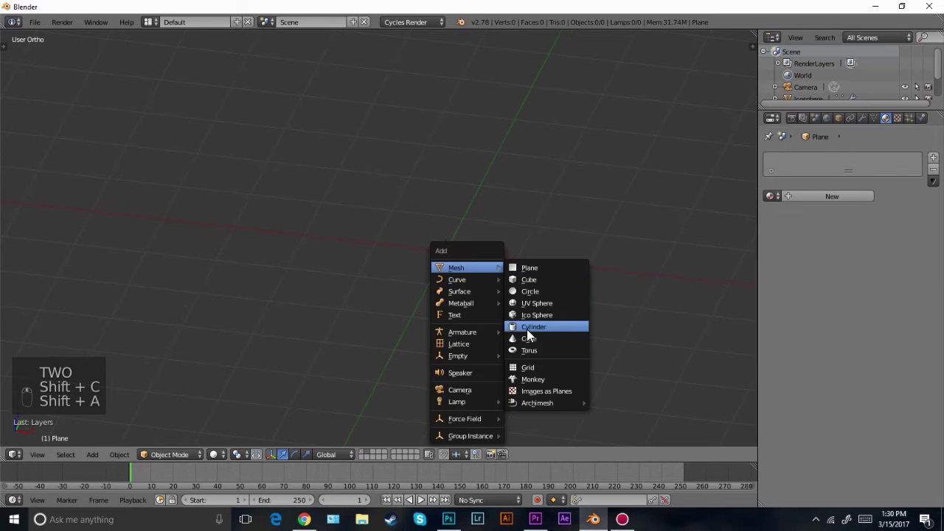
key("t")
Shade the sphere smooth and give it a new material with a Glass BSDF surface
key("t")
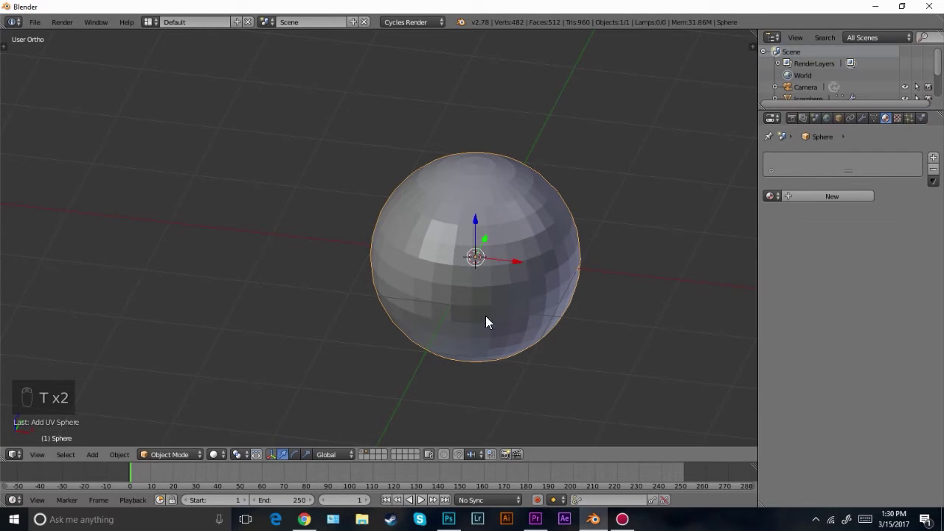
key("t")
left_click_drag(44, 152, 889, 375)
key("t")
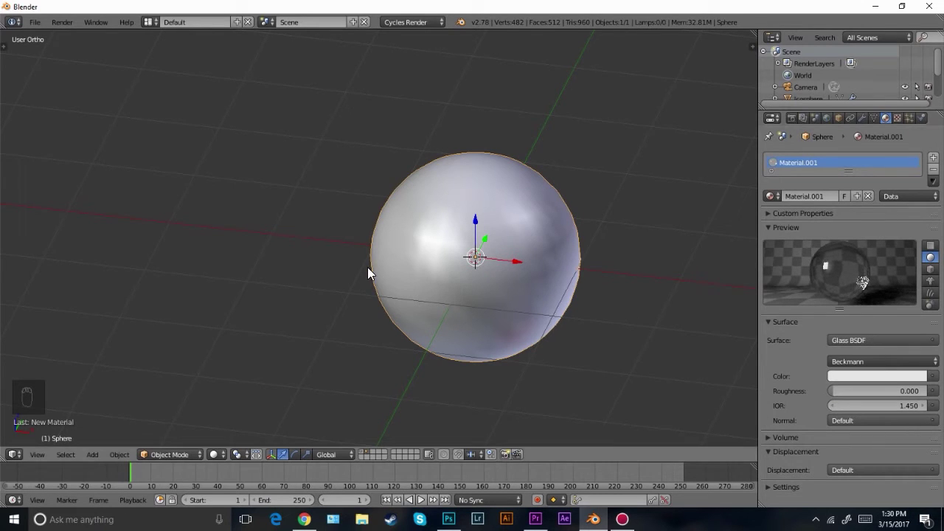
Duplicate the glass sphere, send the copy to layer 1 with the rock and show that layer
key("KP_0")
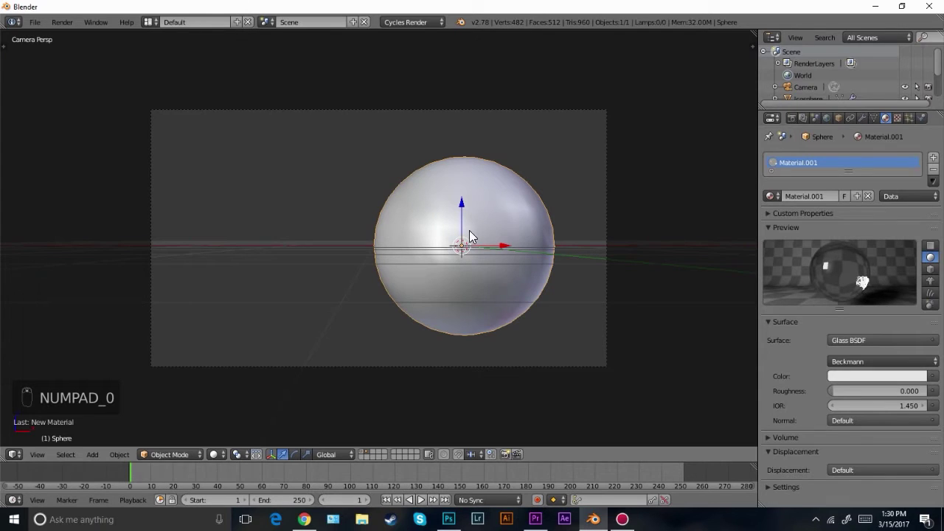
key("shift+d")
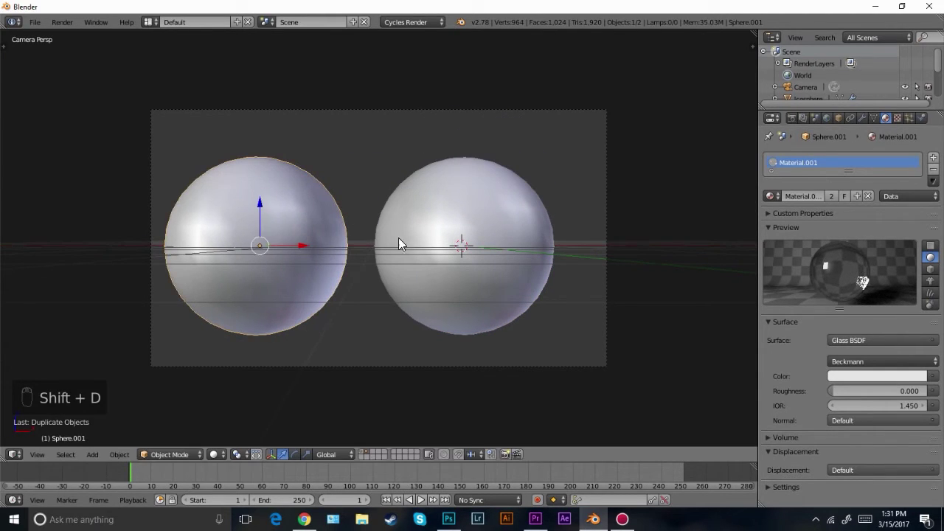
key("m")
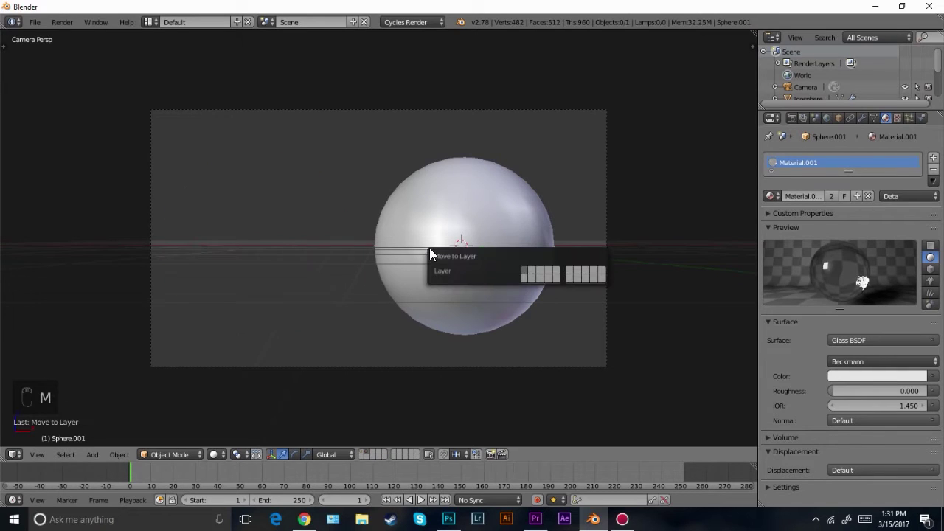
key("1")
key("s")
Squash the sphere copy into a flattened ellipsoid and move it onto the rock
key("s")
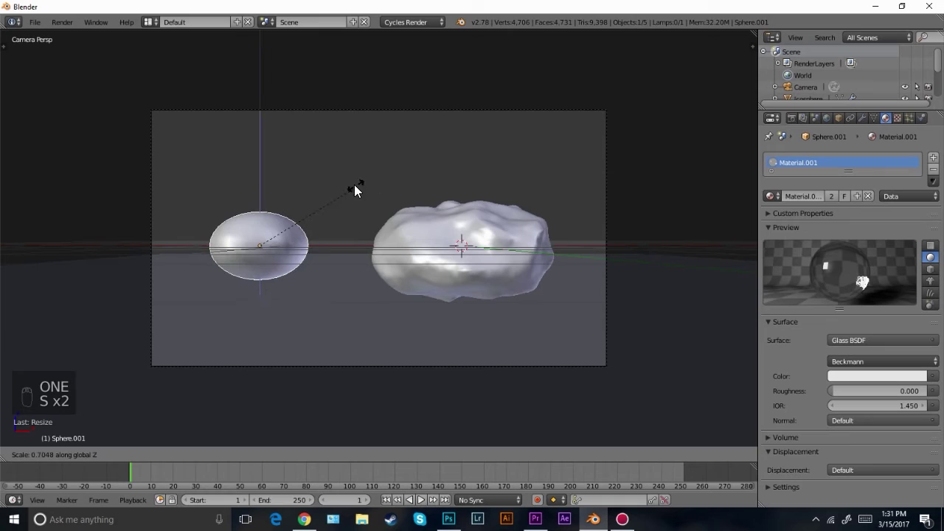
key("g")
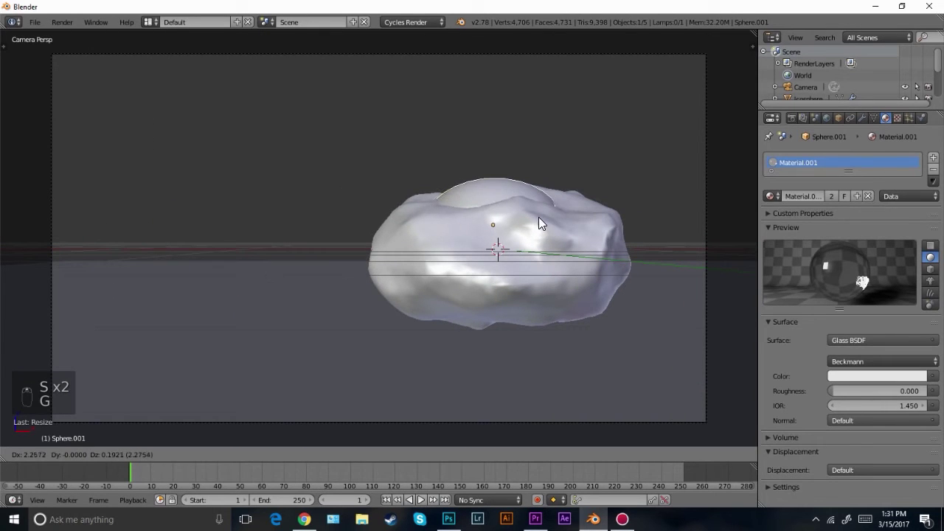
key("s")
key("KP_7")
key("z")
key("g")
left_click_drag(475, 254, 533, 235)
Rotate, scale and move the flattened sphere along single axes toward the rock's front face
key("z")
key("r")
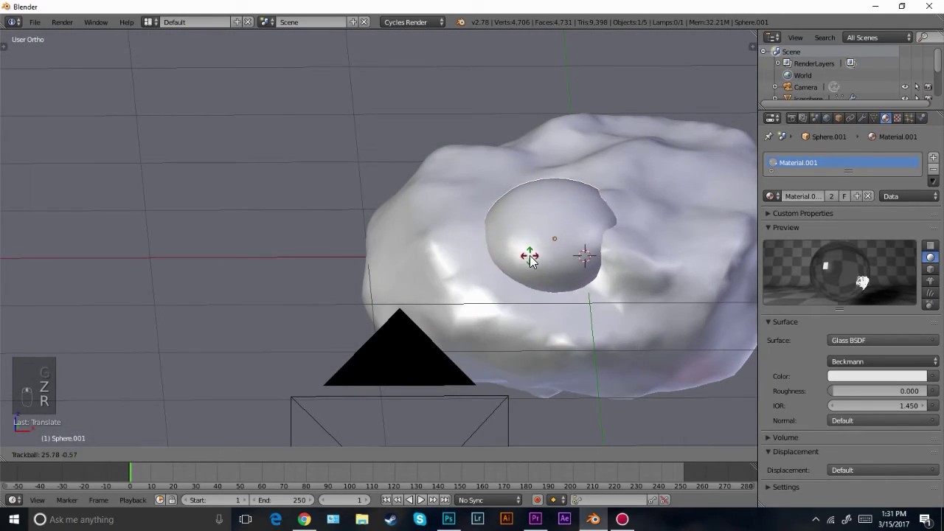
middle_click(599, 297)
key("s")
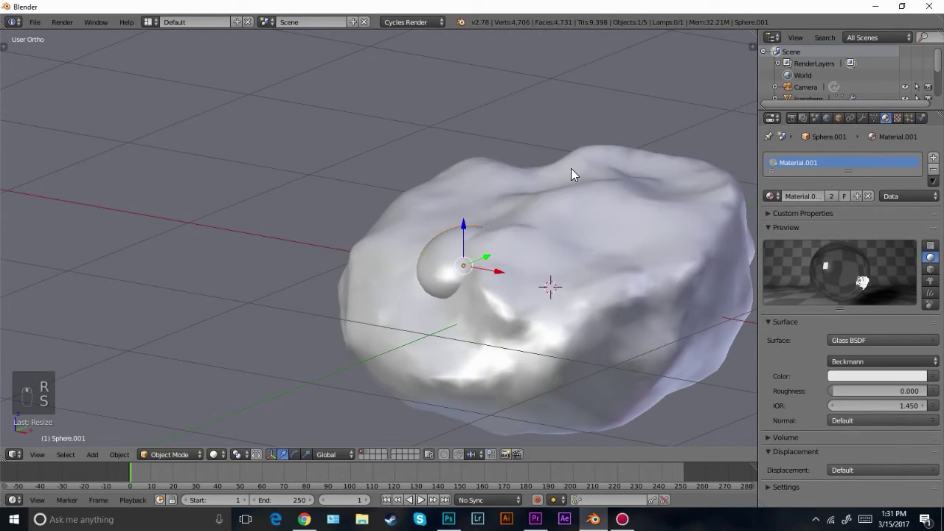
key("g")
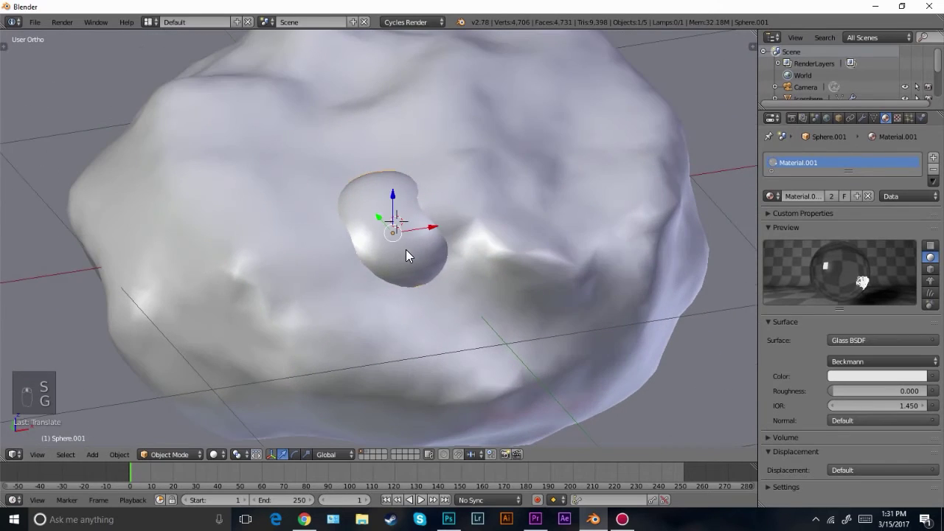
key("g")
key("a")
left_click_drag(317, 245, 462, 160)
key("s")
left_click(428, 152)
Refine the bead's placement from camera and top ortho views so it sits against the surface
middle_click(398, 198)
key("g")
key("r")
key("g")
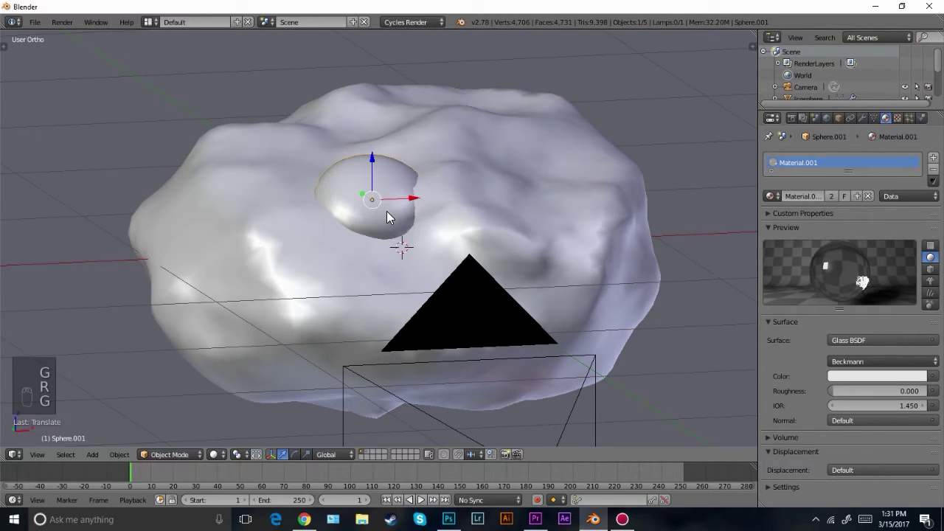
key("g")
key("a")
middle_click(502, 249)
key("KP_0")
key("KP_7")
key("z")
key("z")
key("g")
left_click(384, 292)
Fine-tune rotation and scale so the bead is partly embedded, then check it through the camera
key("g")
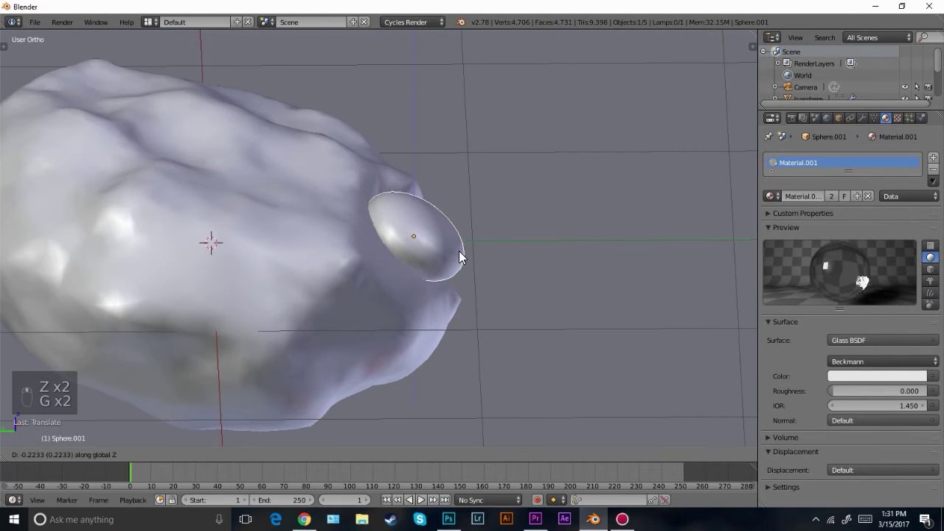
key("r")
left_click(356, 247)
key("s")
key("a")
middle_click(469, 252)
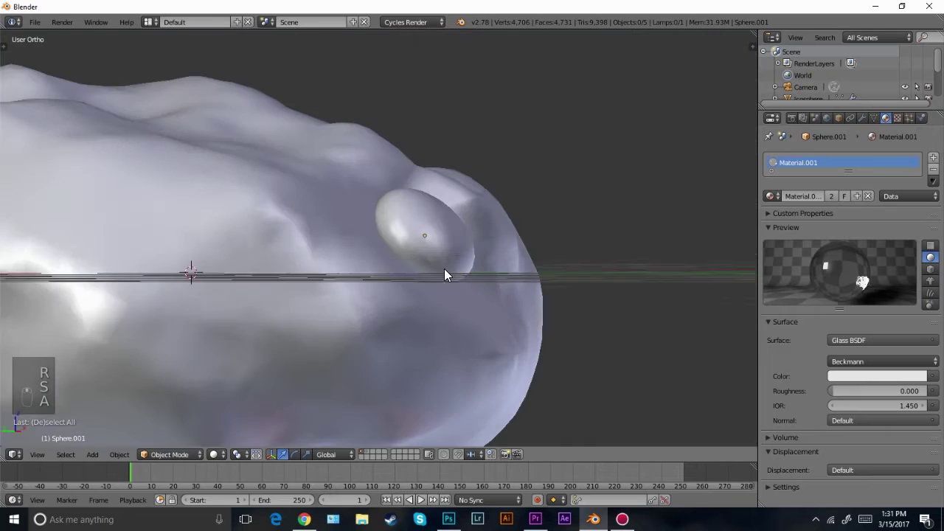
key("s")
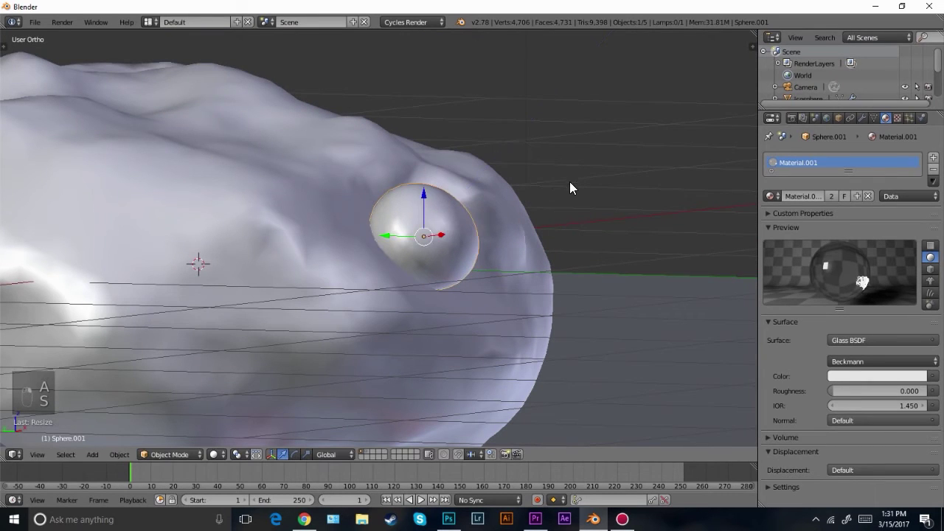
key("a")
key("g")
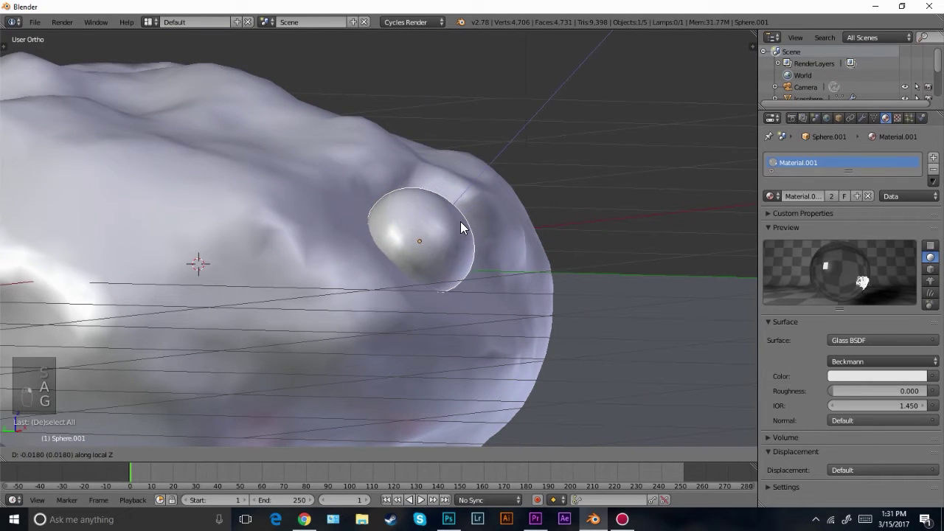
key("a")
key("KP_0")
left_click(473, 243)
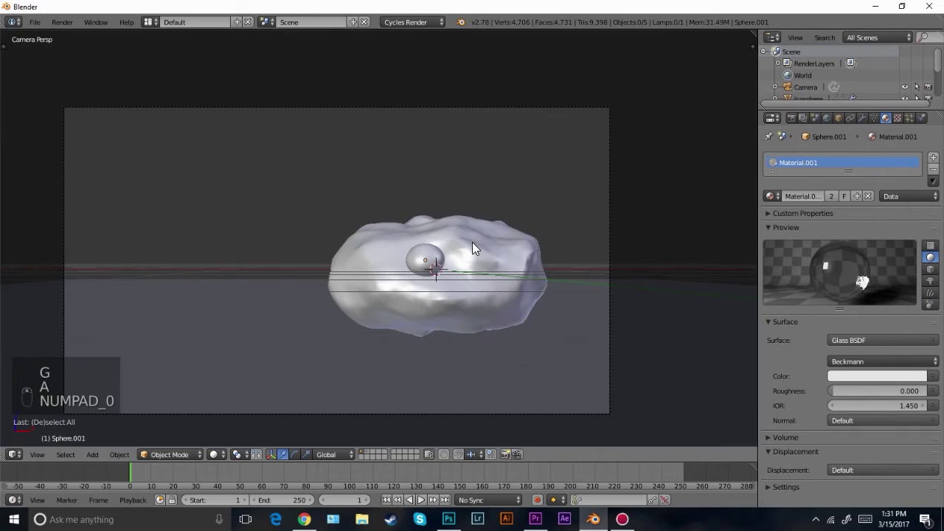
Inspect the glass bead in a rendered preview, then return to solid shading on the ground plane
left_click_drag(487, 268, 572, 204)
key("g")
key("a")
left_click_drag(479, 254, 472, 260)
key("shift+z")
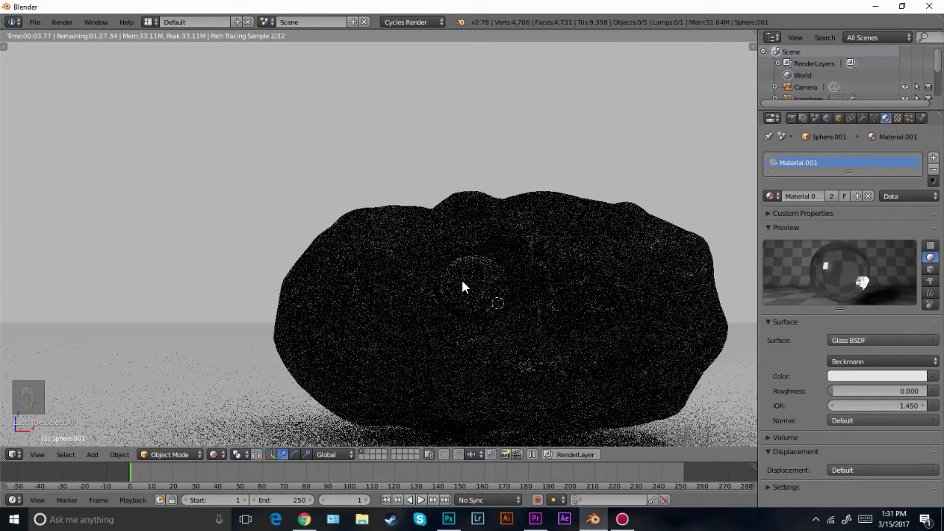
left_click_drag(464, 288, 518, 283)
key("z")
key("z")
key("z")
key("z")
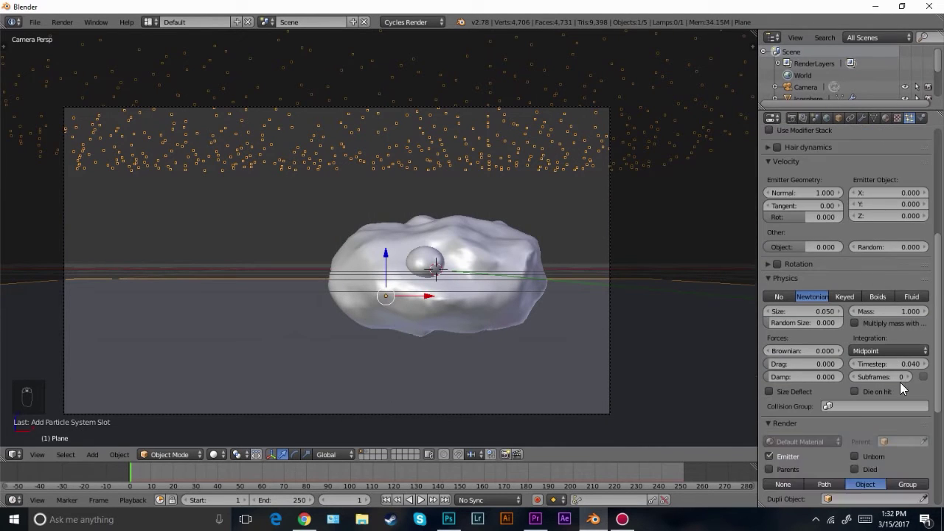
Set the ground particles' Render As to Object, leaving the dupli object unchosen
left_click_drag(844, 350, 827, 425)
middle_click(382, 342)
middle_click(364, 311)
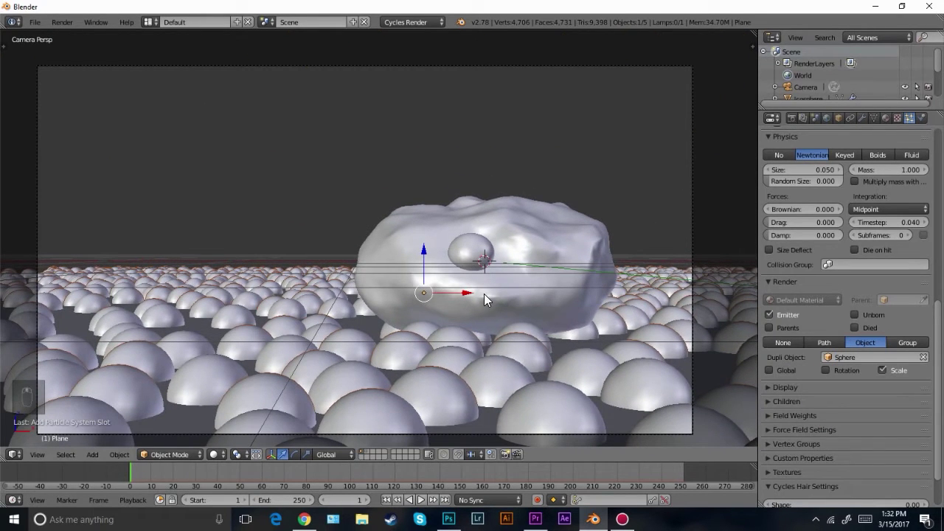
middle_click(416, 277)
Raise the sphere's mesh above its origin in local view and Edit Mode, then return to the scene
key("2")
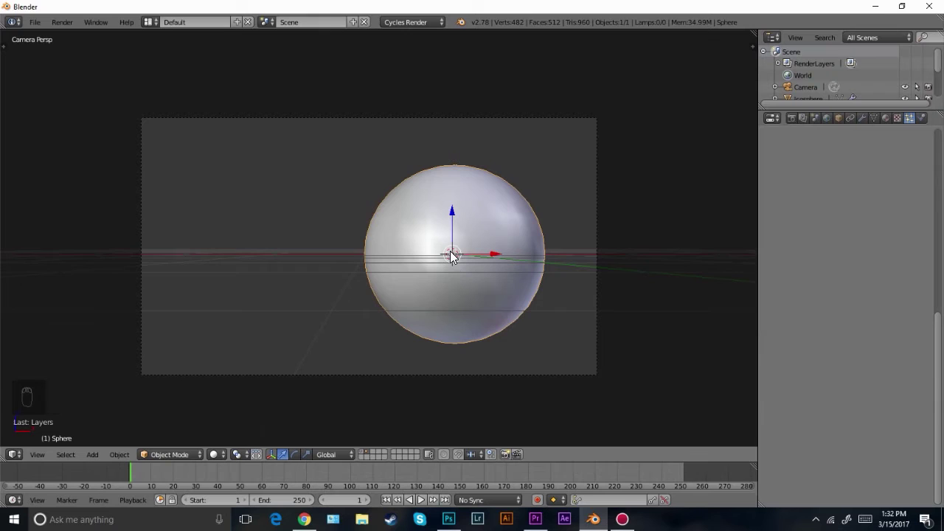
key("Tab")
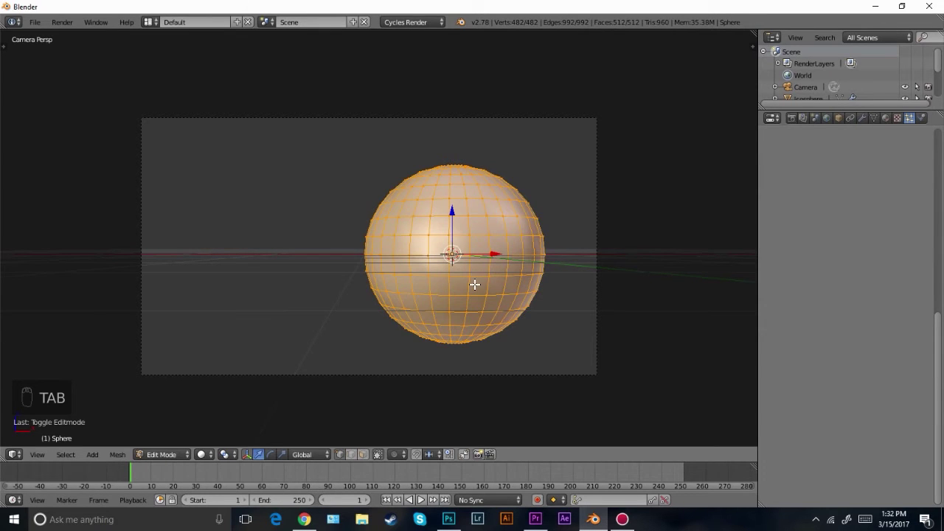
key("g")
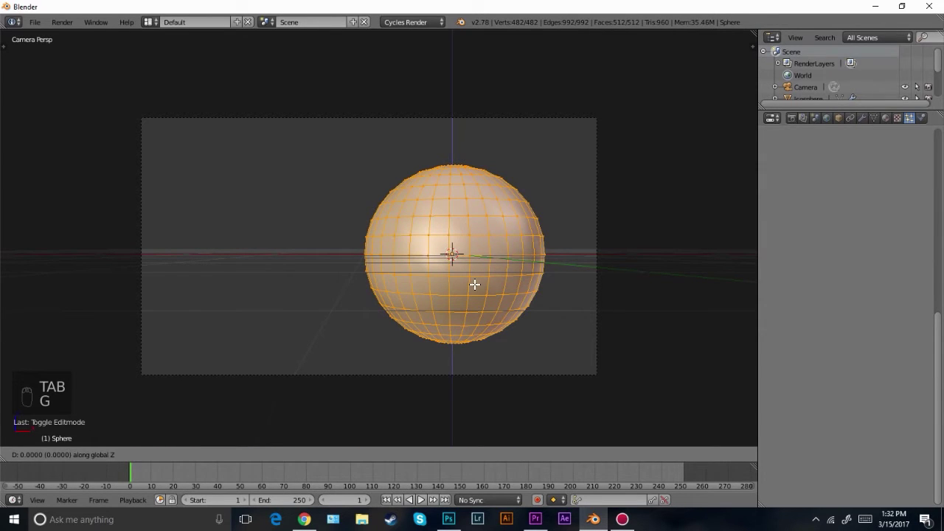
key("Tab")
key("1")
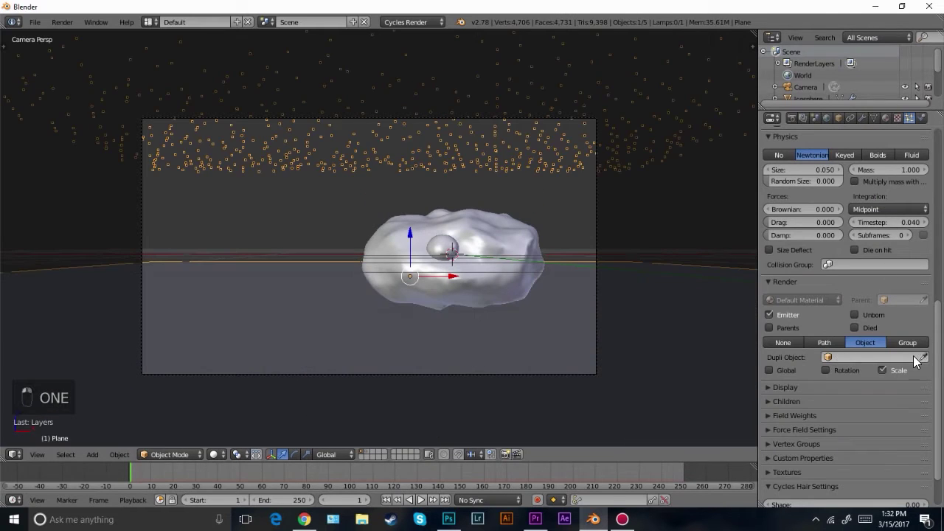
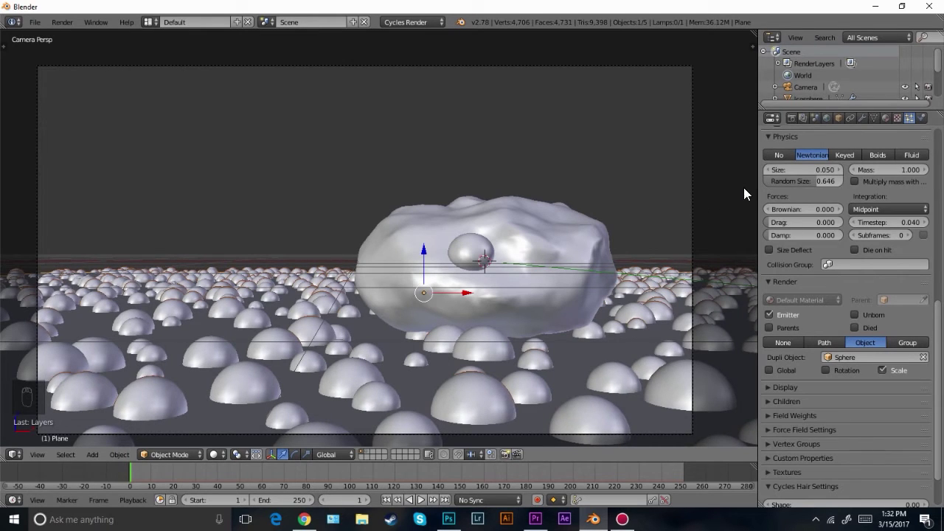
Choose the Sphere as the dupli object and raise Random Size to 0.646
left_click(841, 173)
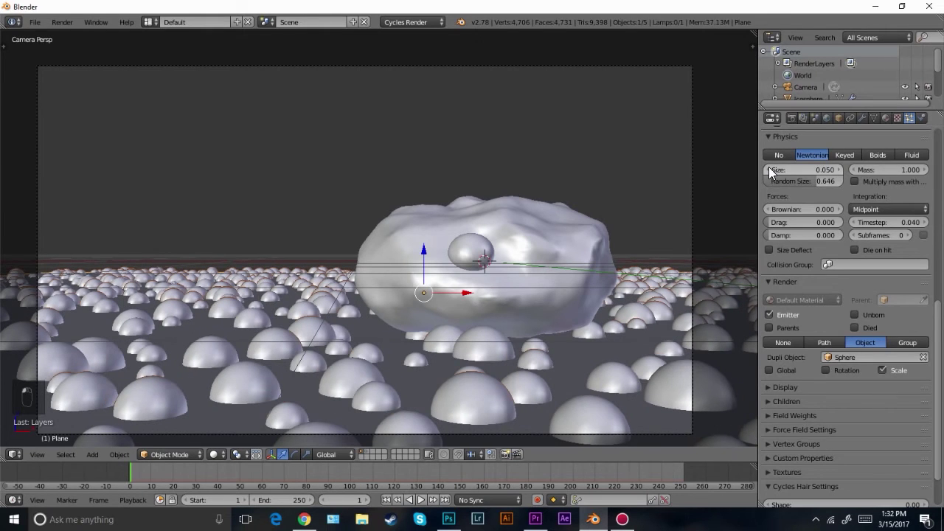
middle_click(275, 381)
left_click_drag(234, 391, 177, 462)
left_click(171, 458)
Look straight down on the ground plane in Top Ortho and enter Weight Paint mode
key("KP_7")
middle_click(310, 325)
middle_click(335, 323)
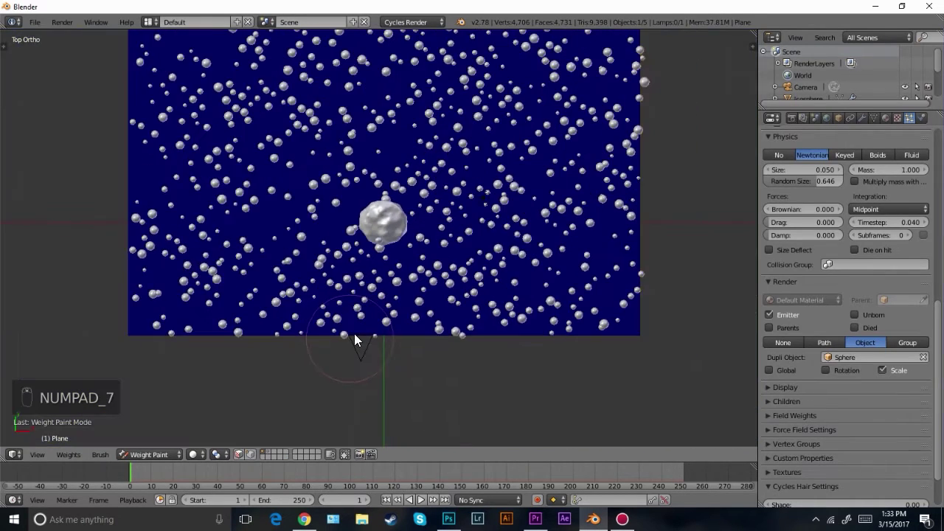
Show the brush options, then subdivide the plane repeatedly into a dense 1,024-face grid
key("t")
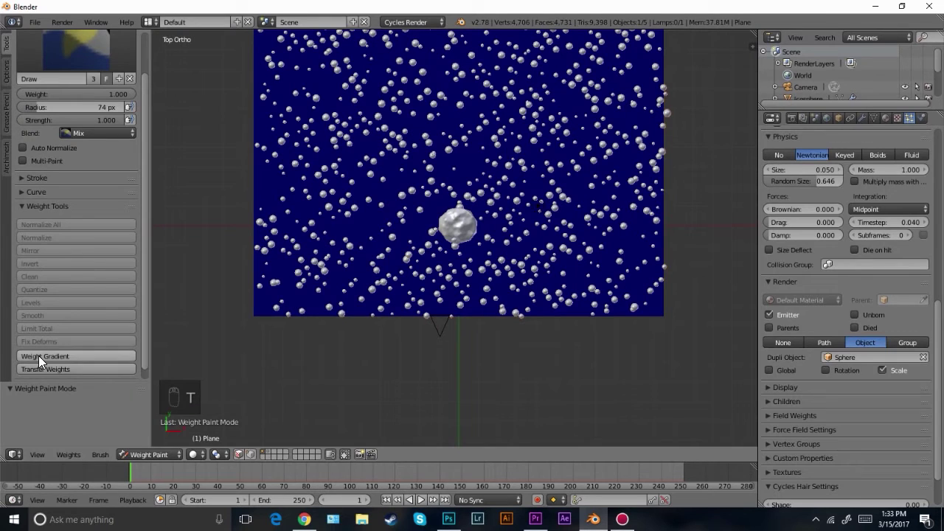
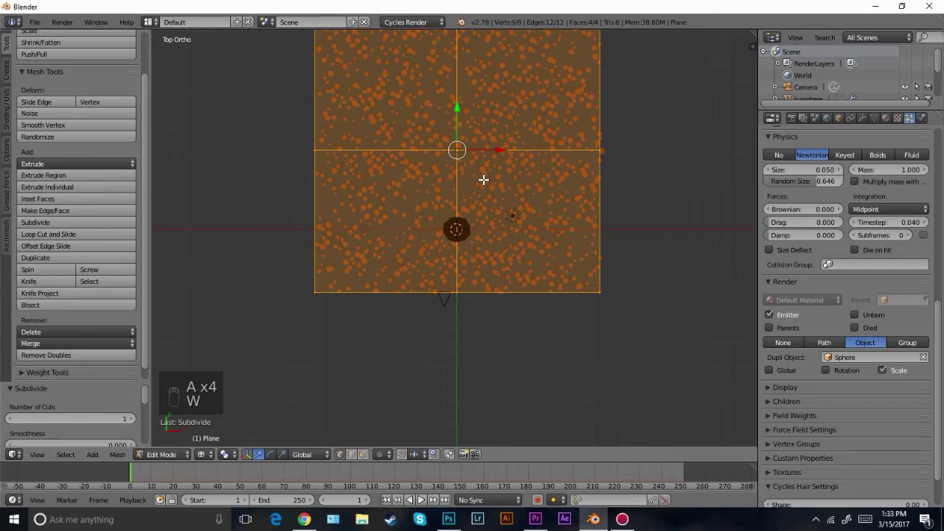
key("w")
key("w")
key("w")
key("w")
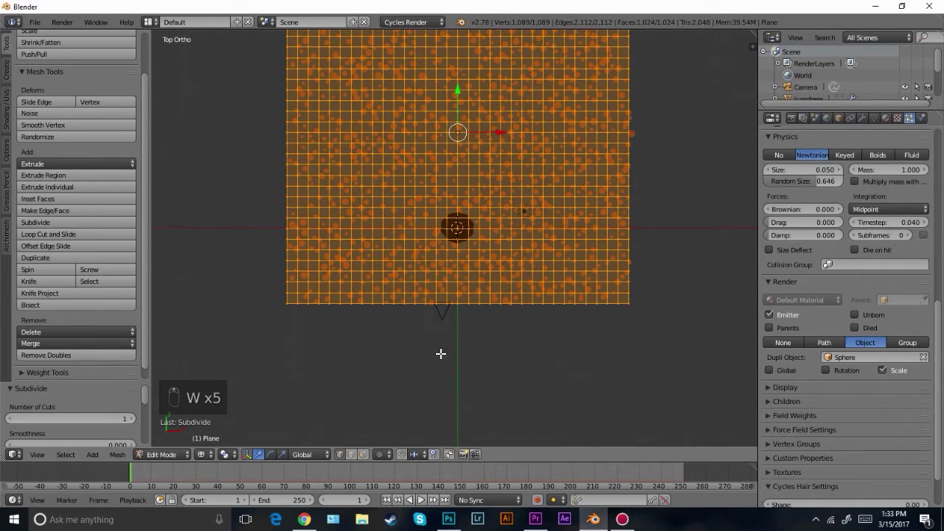
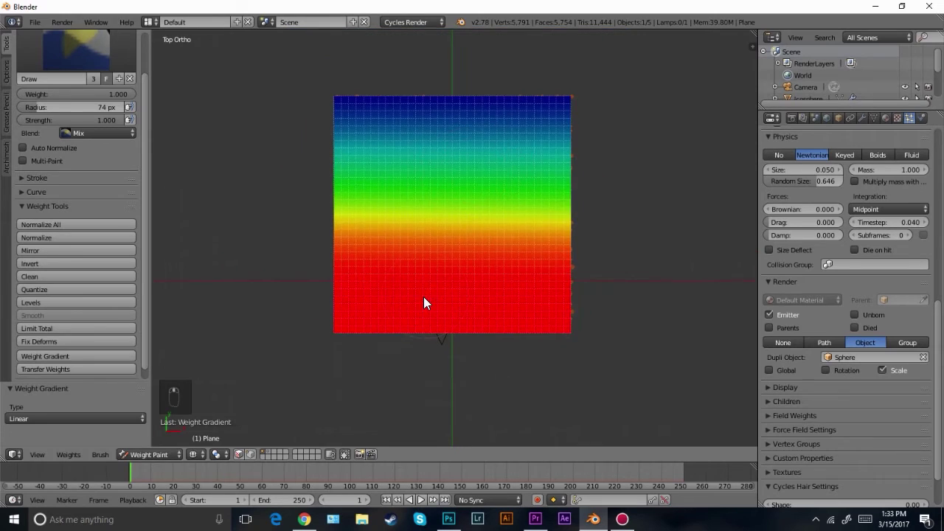
Set the weight brush to 0 weight with a 132 px radius
key("z")
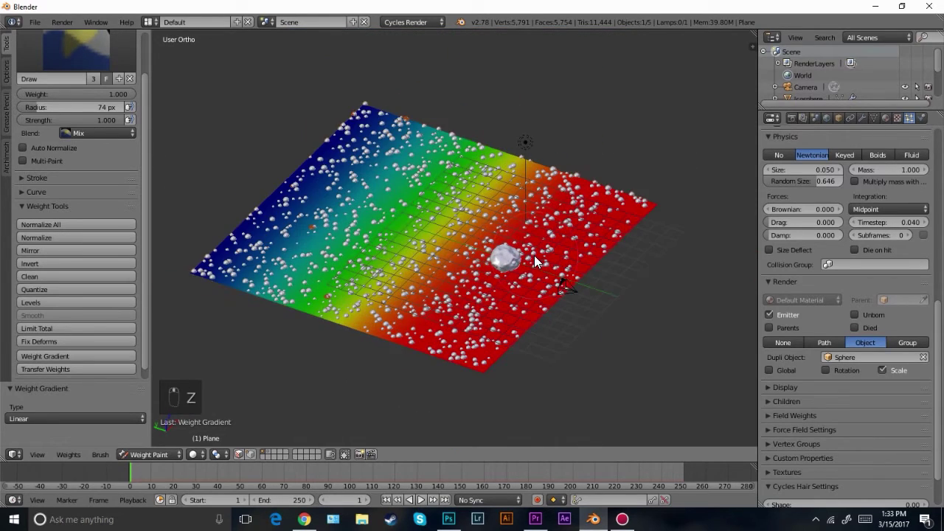
key("KP_0")
left_click(515, 290)
left_click_drag(212, 247, 215, 204)
left_click(294, 287)
From top view, paint zero weight over the right part of the plane so it turns blue
key("f")
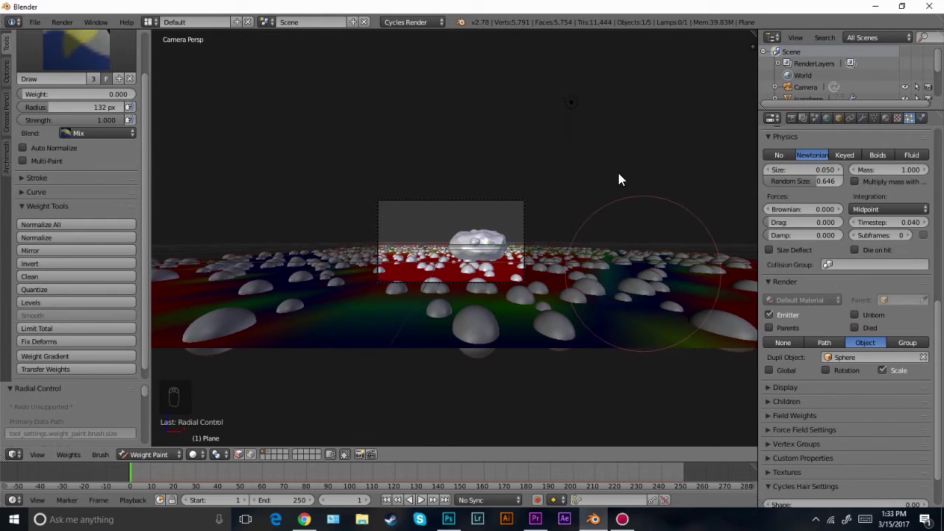
middle_click(574, 292)
key("KP_7")
middle_click(608, 375)
left_click_drag(664, 331, 353, 411)
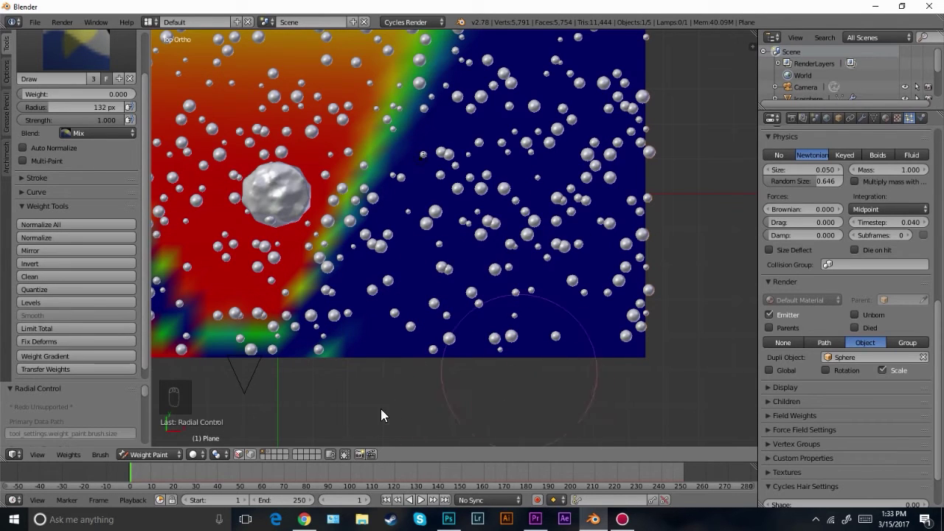
Paint zero-weight dabs and patches across the middle and left of the plane
left_click_drag(362, 324, 339, 322)
left_click(339, 321)
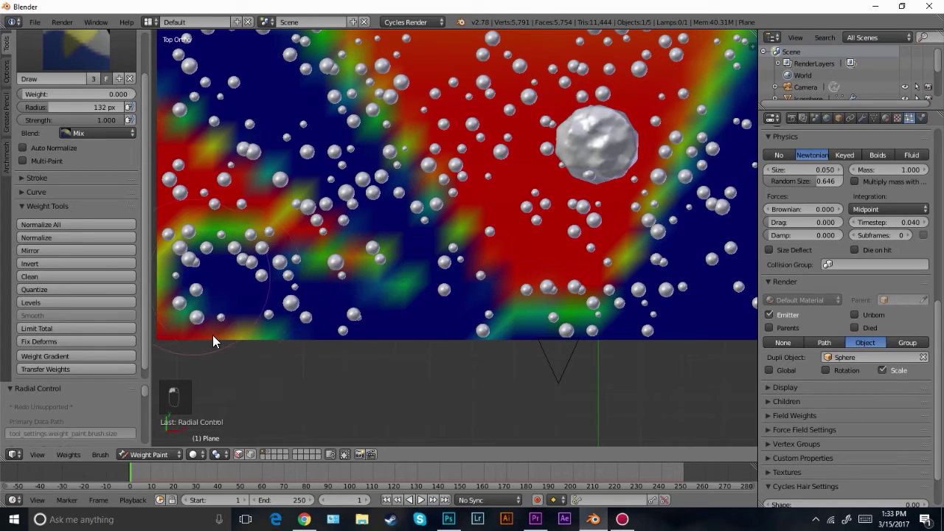
left_click(352, 304)
left_click_drag(276, 131, 270, 194)
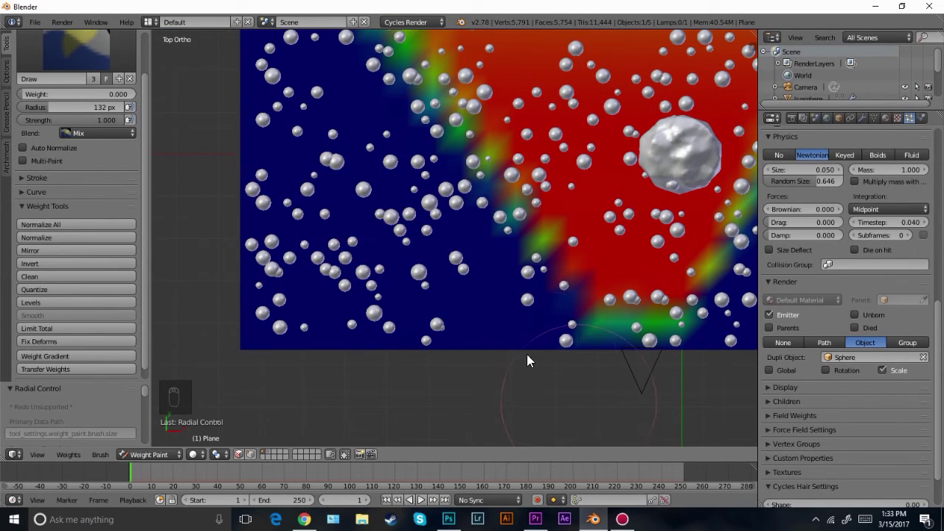
left_click_drag(468, 259, 418, 214)
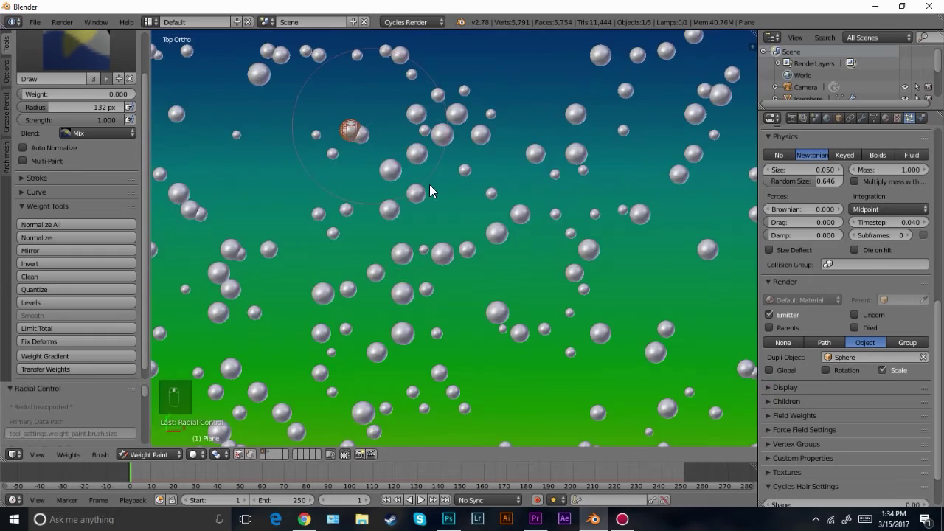
Add further weight strokes, leaving warm colours on the left and blue on the right
middle_click(465, 224)
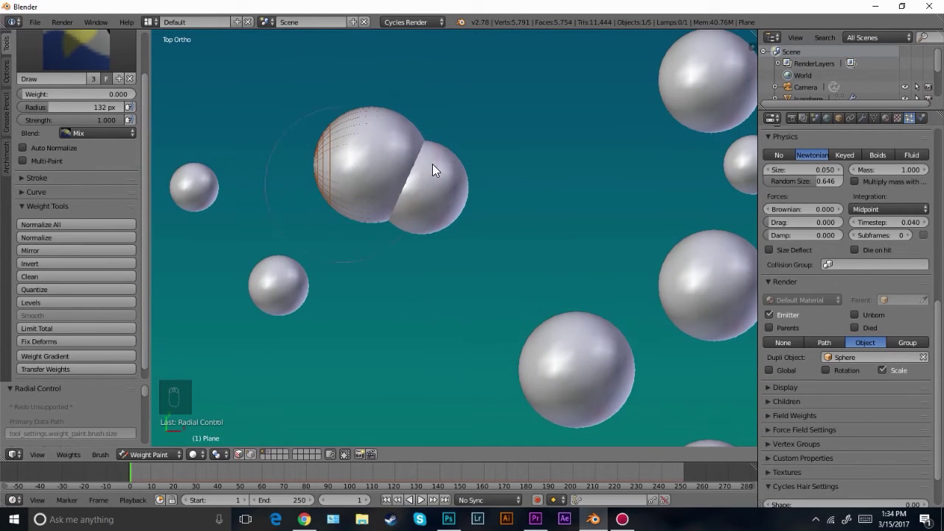
left_click_drag(482, 276, 493, 239)
key("t")
left_click_drag(800, 403, 823, 295)
Set the particle Density vertex group to Group and check the result through the camera
left_click_drag(301, 290, 325, 276)
key("KP_0")
middle_click(321, 281)
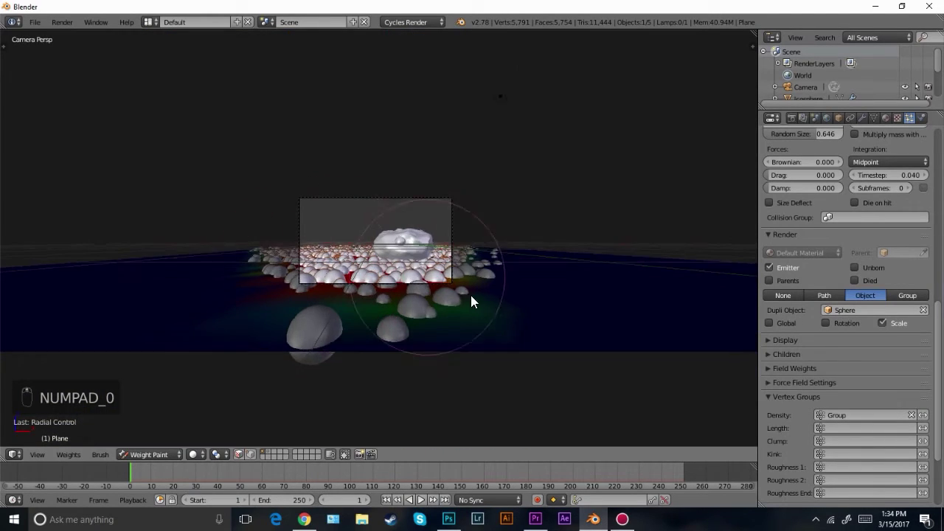
key("Tab")
key("Tab")
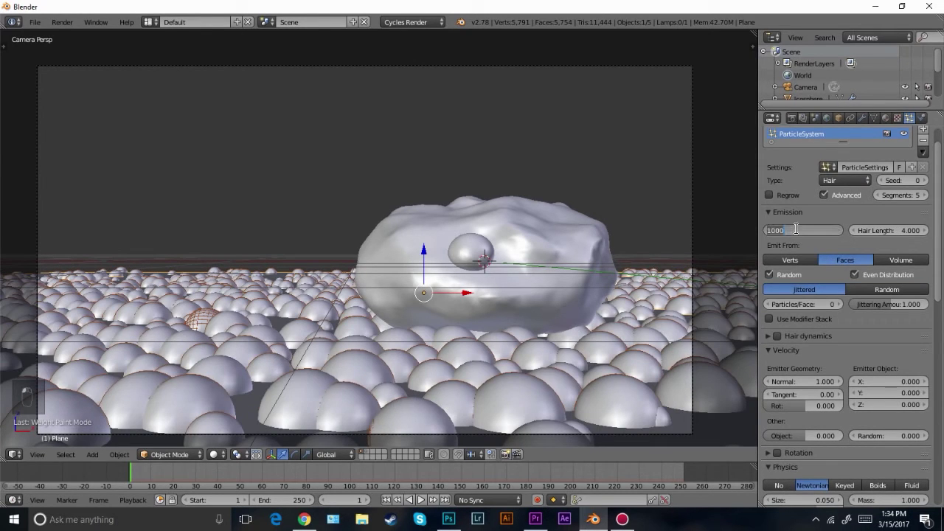
Set Emission Number to 750, particle Size to 0.040 and Random Size to 0.614
key("KP_0")
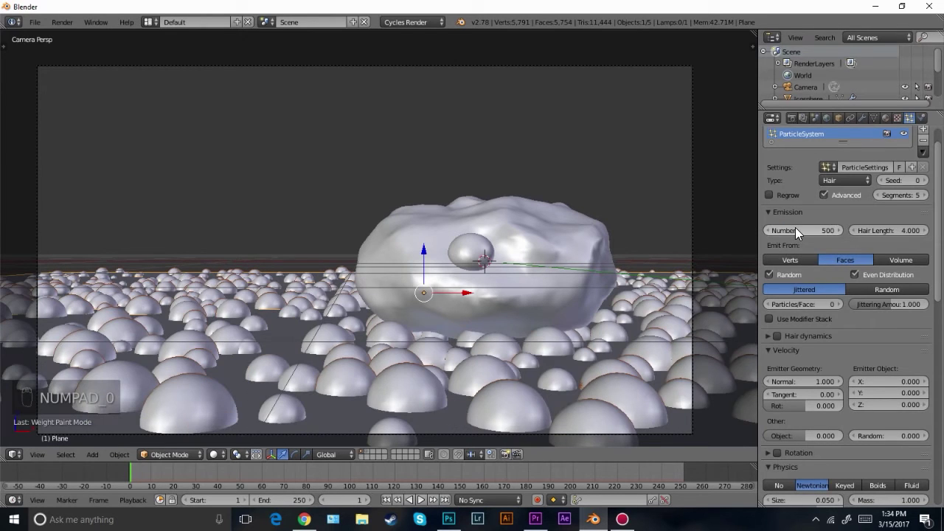
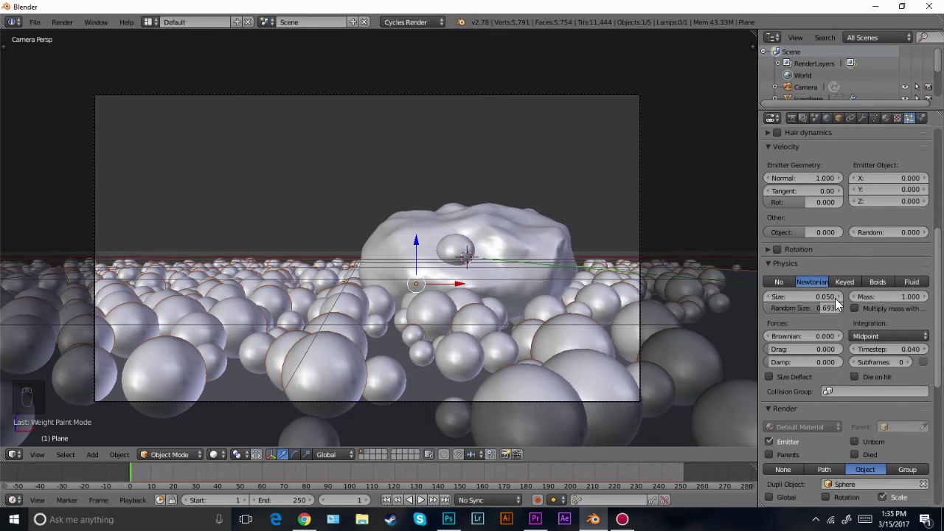
left_click_drag(783, 252, 780, 256)
left_click_drag(795, 261, 580, 310)
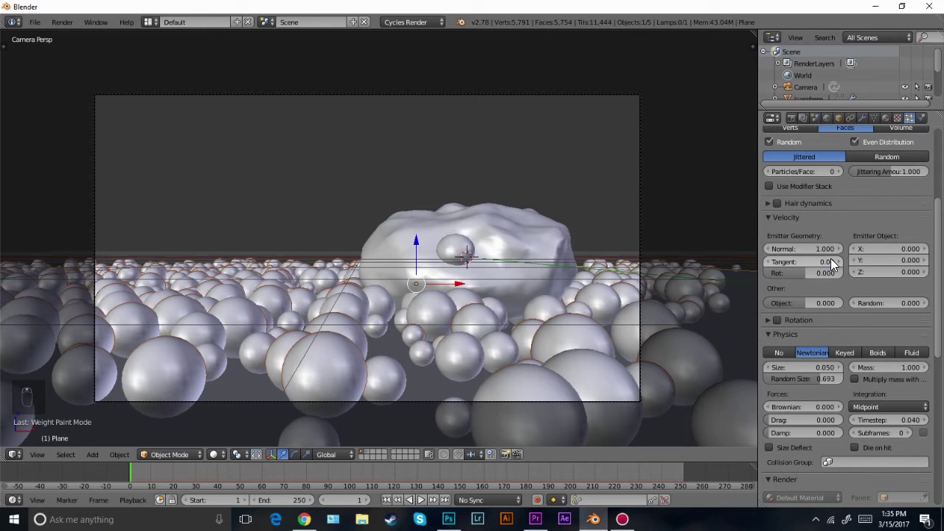
left_click_drag(769, 371, 772, 368)
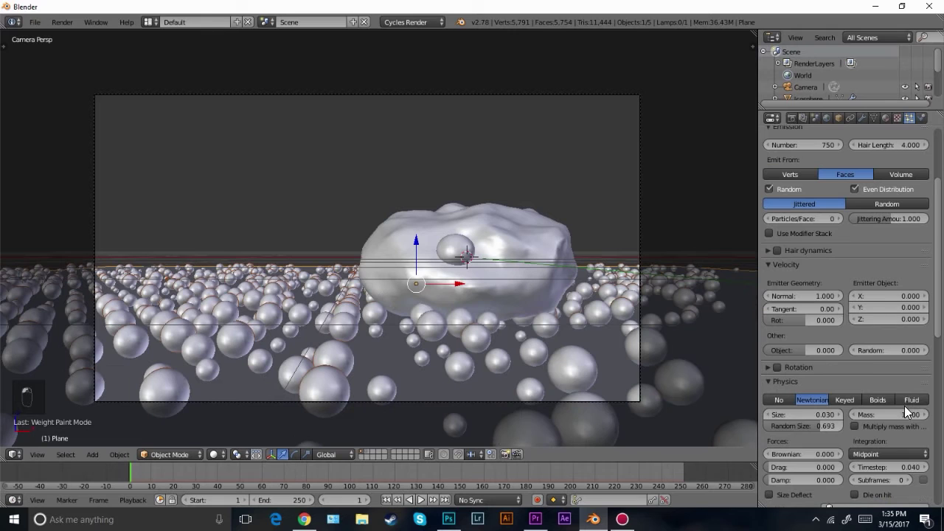
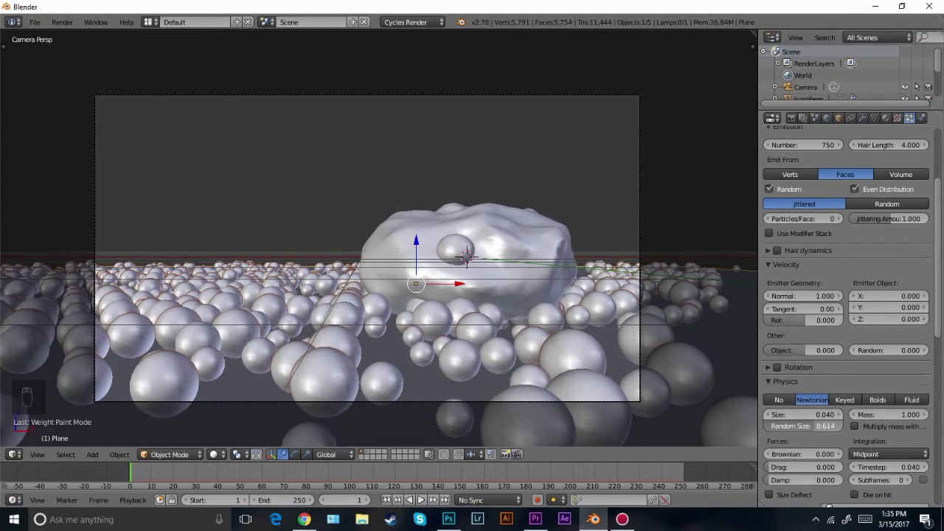
Inspect the scatter through the camera and touch up the plane's painted weights
middle_click(480, 298)
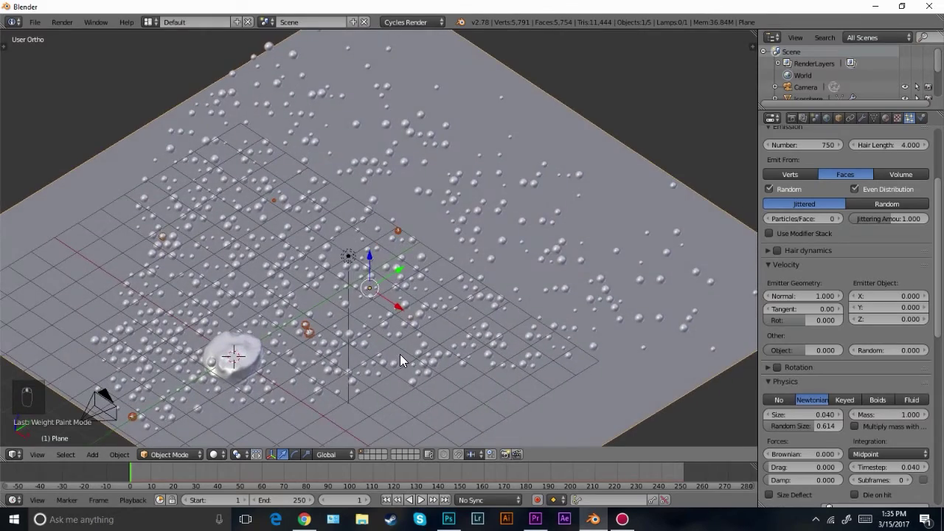
middle_click(444, 376)
key("KP_0")
key("t")
key("t")
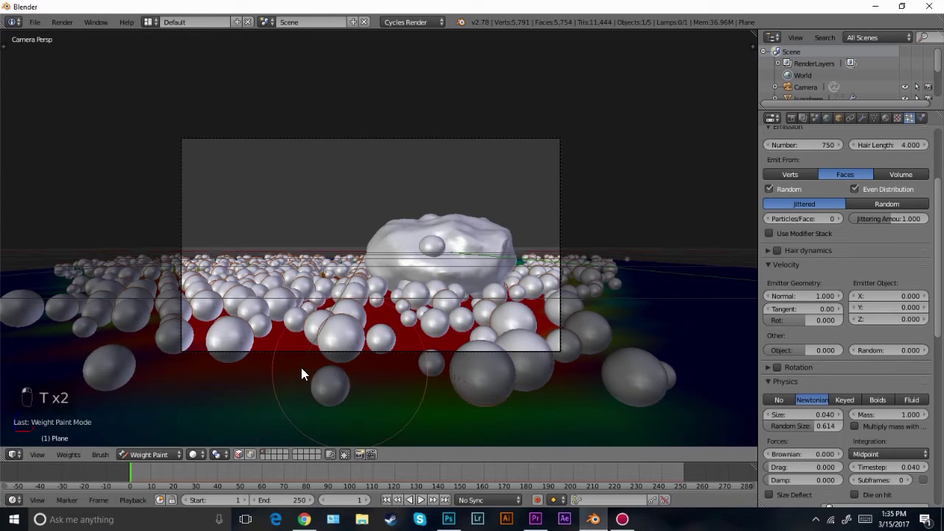
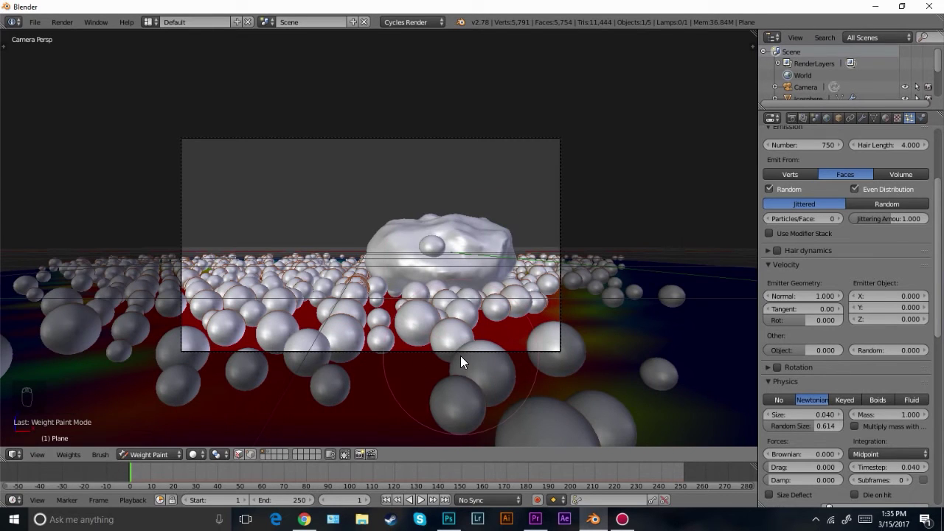
left_click_drag(465, 361, 149, 447)
Open the ground's Material.002 and set its Diffuse/Glossy mix factor to 0.2
left_click(159, 436)
left_click_drag(507, 298, 919, 215)
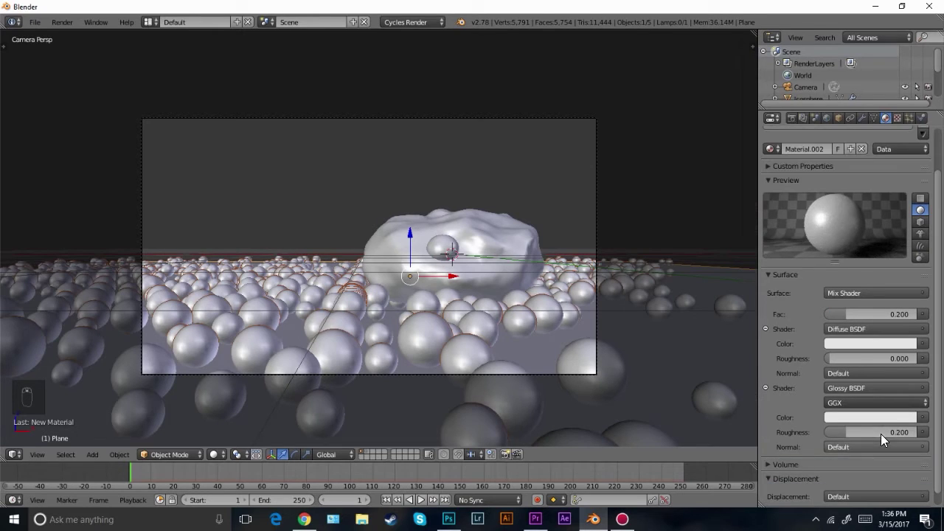
Set the ground material's Glossy BSDF roughness to 0.2
middle_click(628, 327)
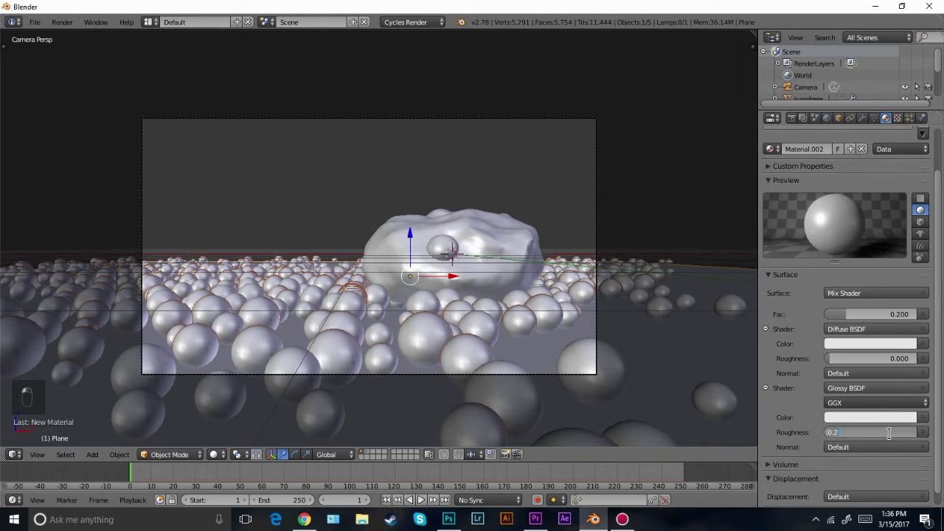
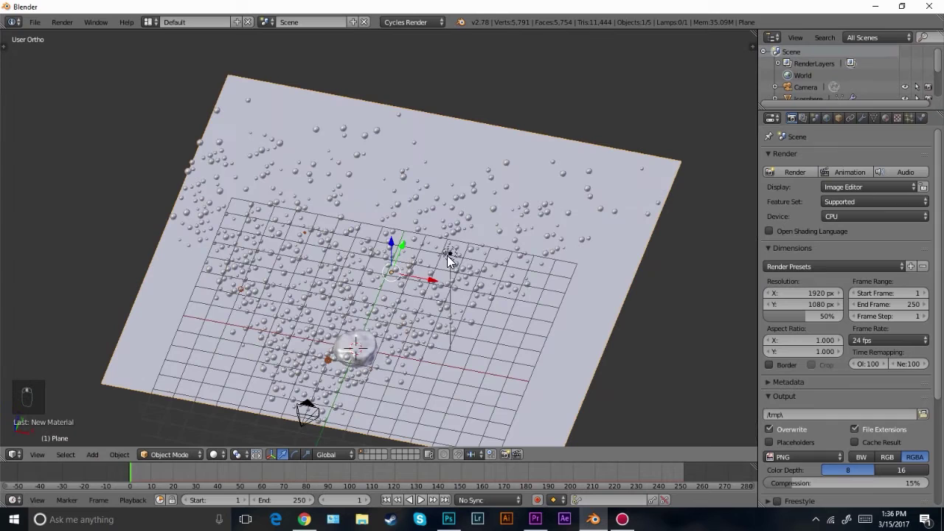
Move and rotate the sun lamp high above the rock using top, side and front views
key("KP_7")
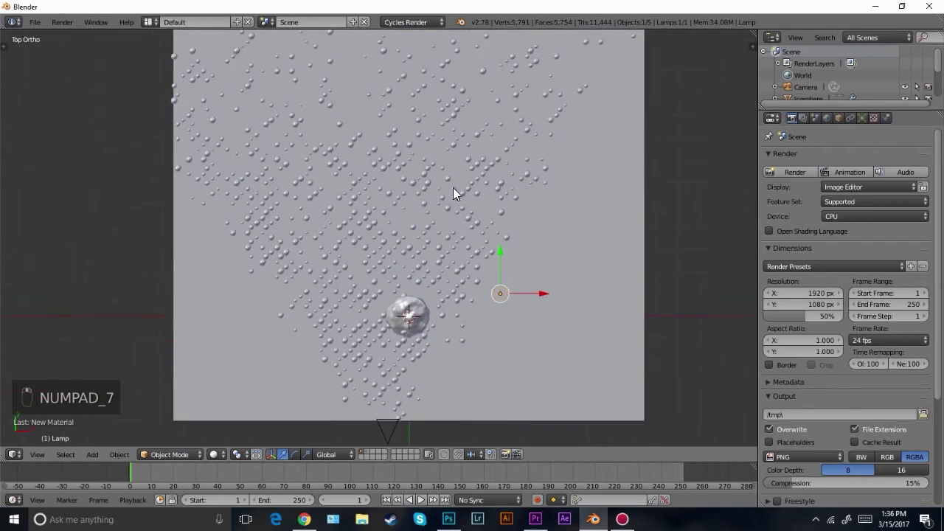
key("g")
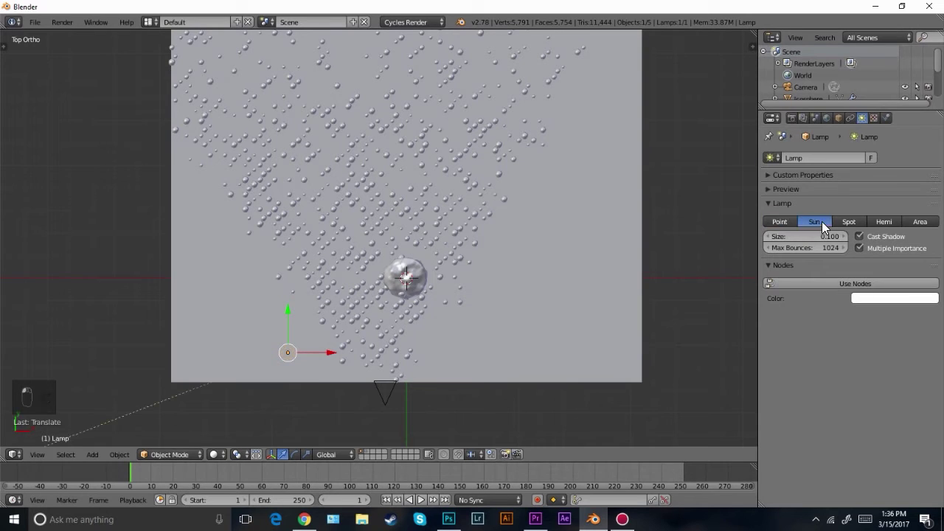
key("r")
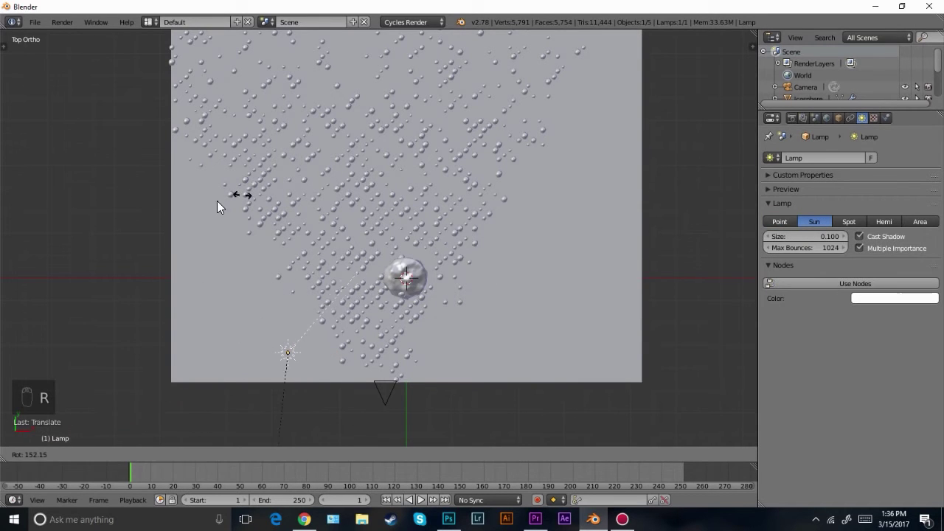
key("KP_3")
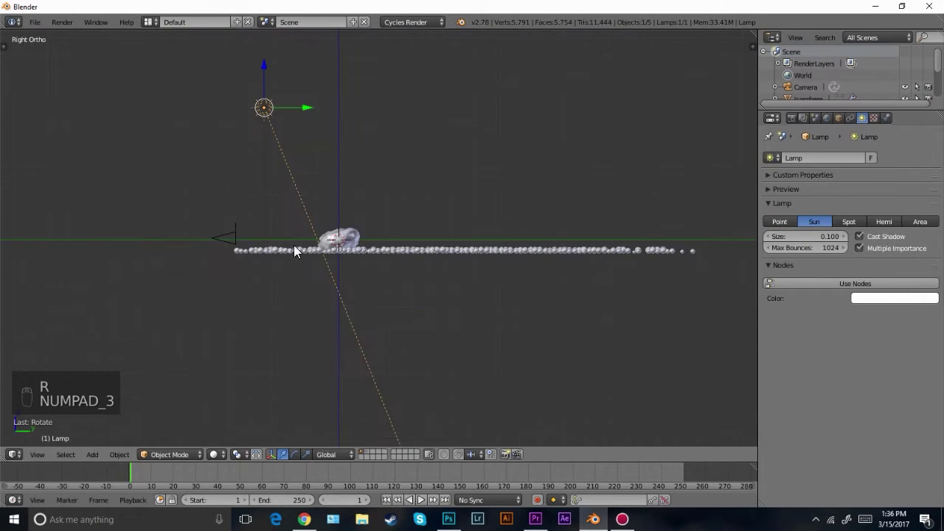
key("KP_1")
key("g")
key("r")
Fine-tune the lamp rotation, then preview the camera view rendered with Shift+Z
key("KP_7")
key("z")
key("r")
key("KP_3")
key("z")
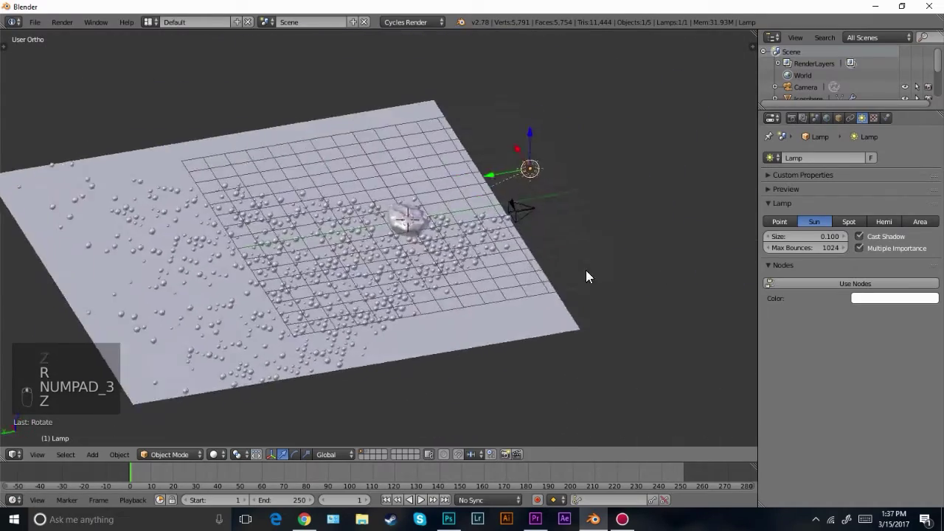
key("KP_0")
key("shift+z")
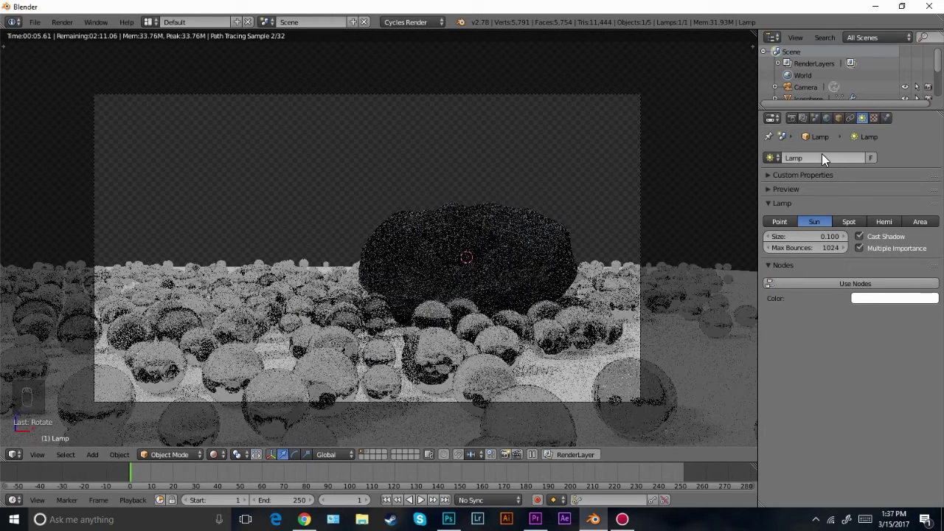
Load 004_Half.jpg as the world's environment texture, checking it in rendered preview and returning to solid shading
left_click_drag(827, 124, 886, 258)
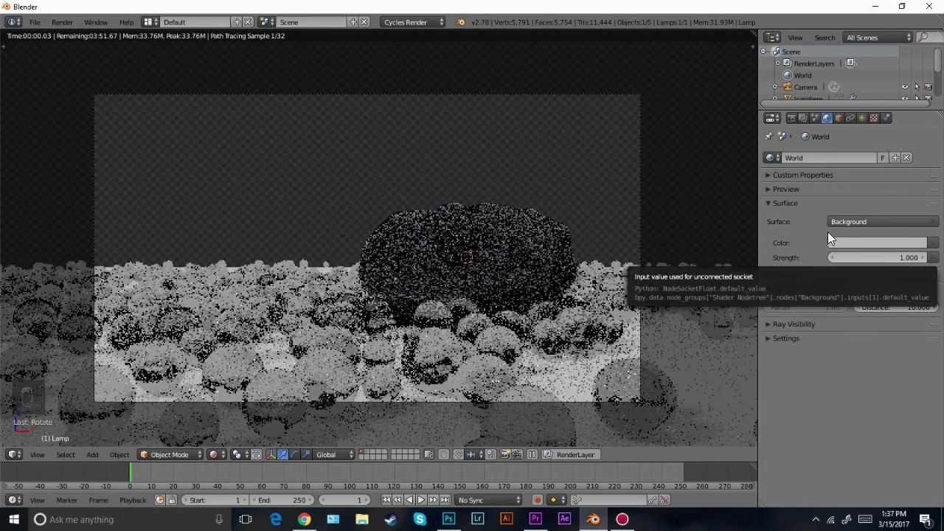
key("z")
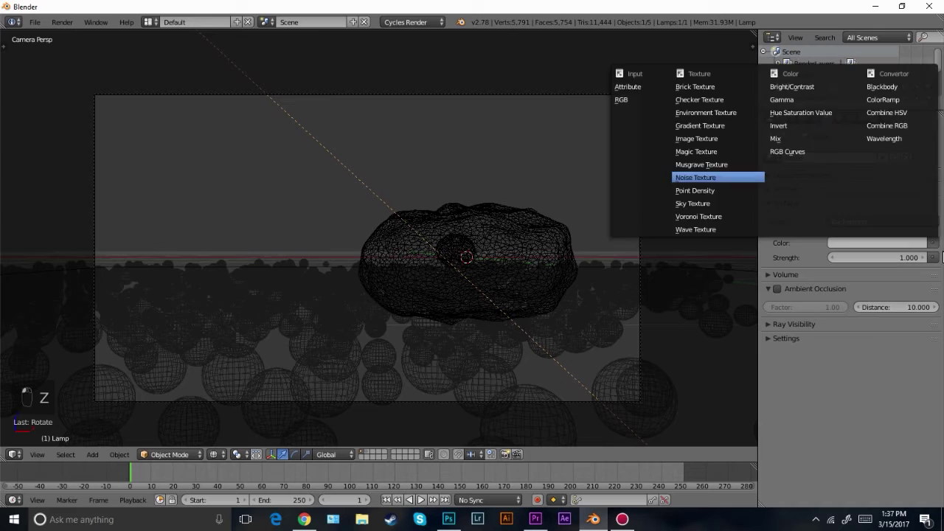
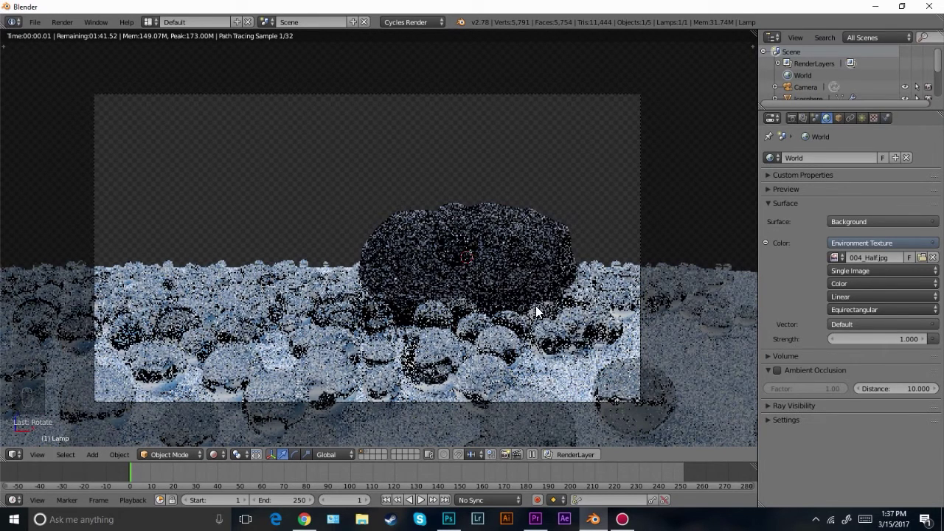
key("z")
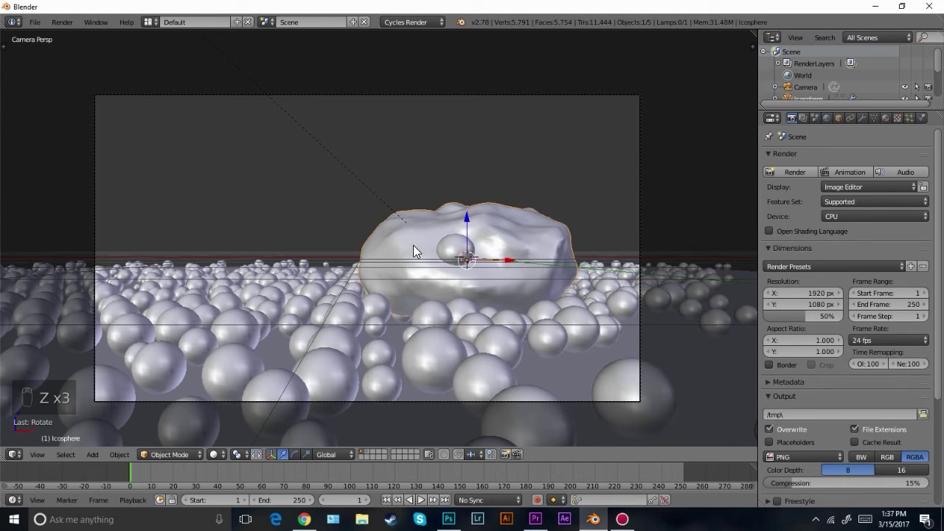
Lower the rock's particle Emission Number from 750 to 50 spheres
left_click_drag(911, 124, 816, 212)
middle_click(816, 212)
left_click_drag(862, 201, 739, 221)
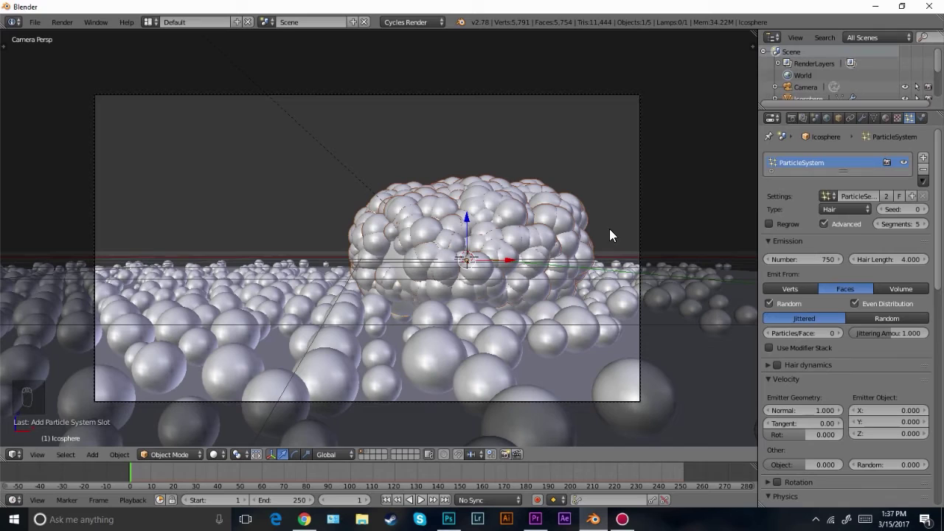
left_click_drag(881, 201, 807, 266)
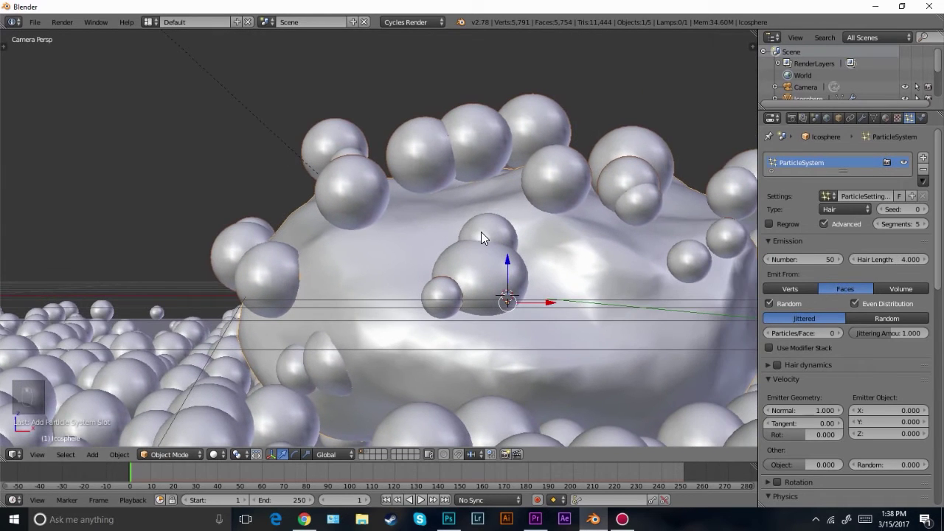
middle_click(487, 239)
On the sphere's layer, duplicate the instance sphere as Sphere.002 and move its mesh downward along Z
key("2")
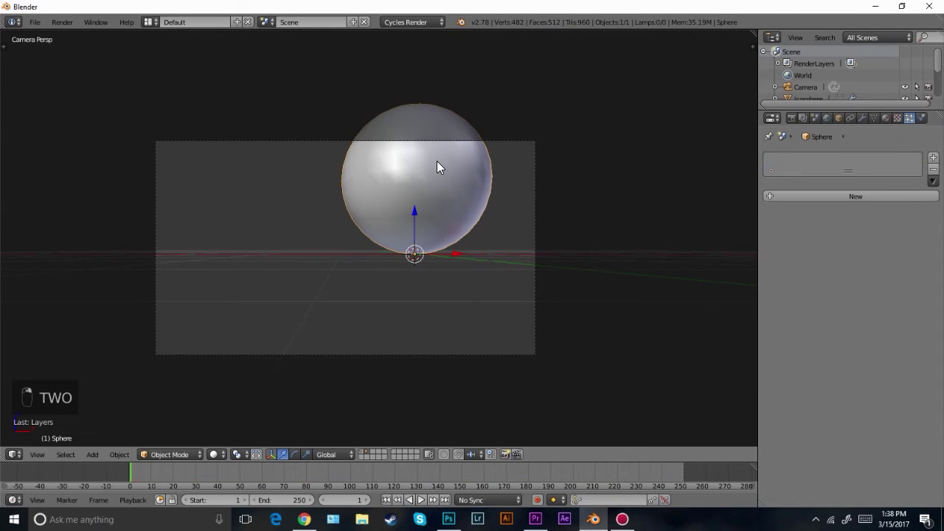
key("shift+d")
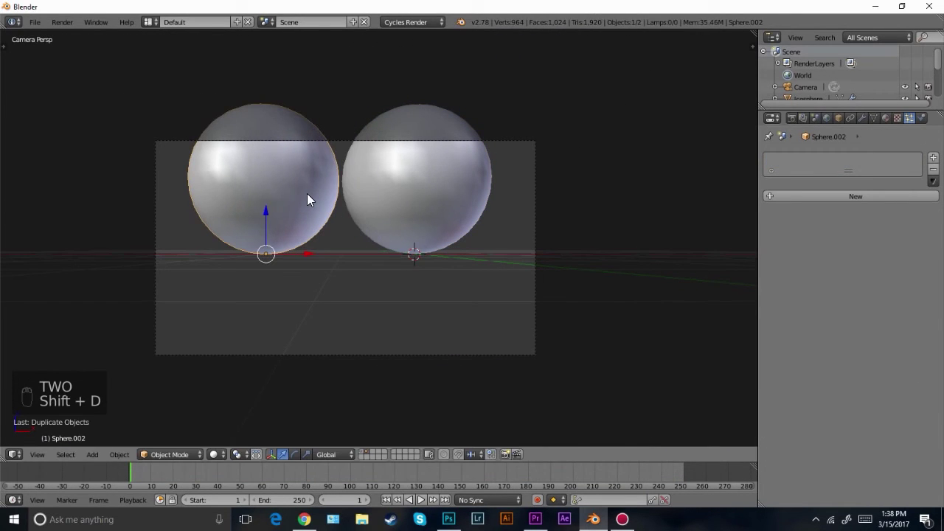
key("Tab")
key("g")
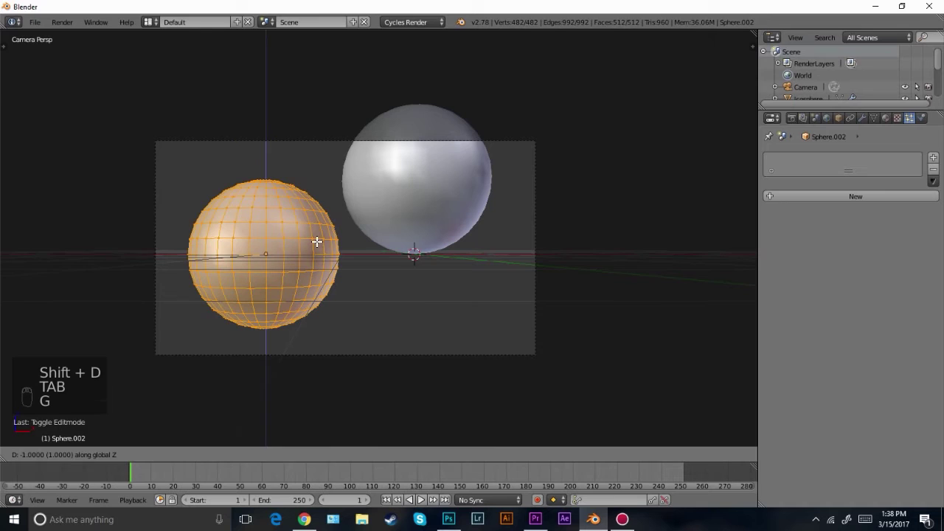
key("Tab")
key("1")
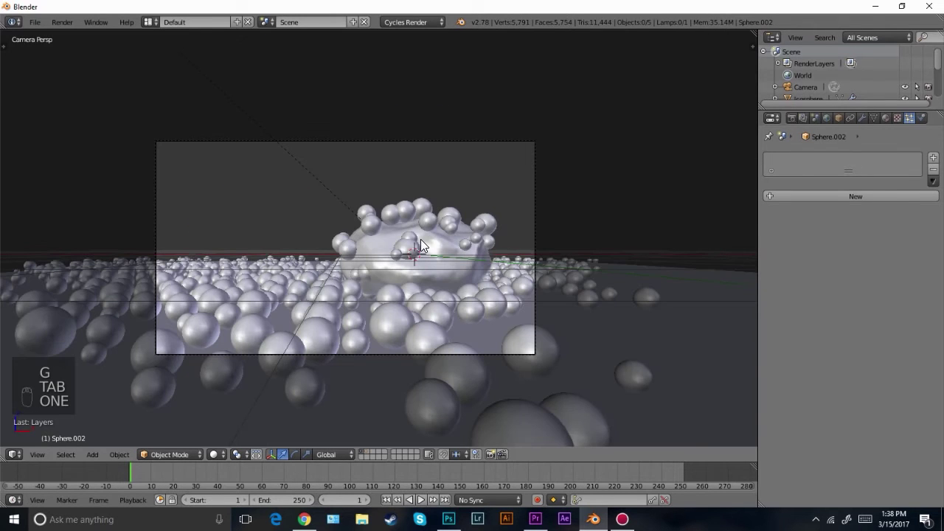
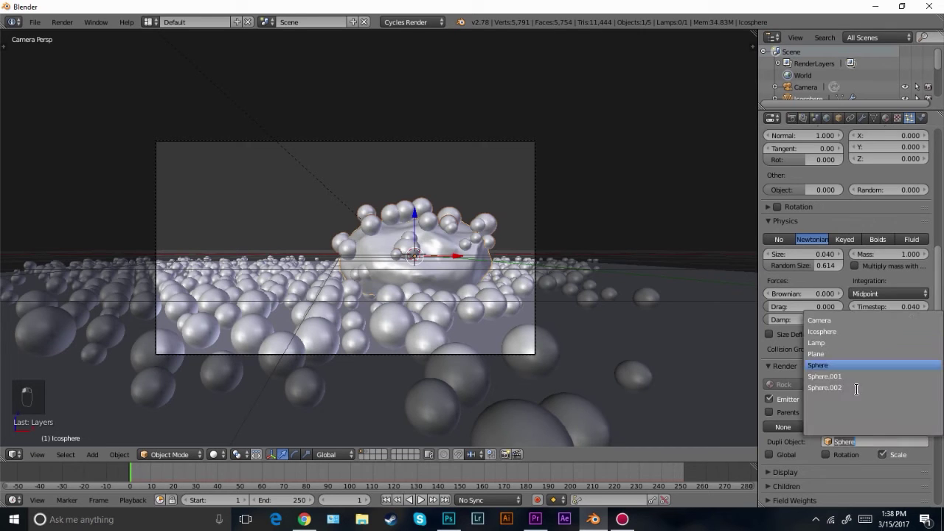
Set the rock particles' Dupli Object to Sphere.002 and the Emission Number to 35
middle_click(520, 262)
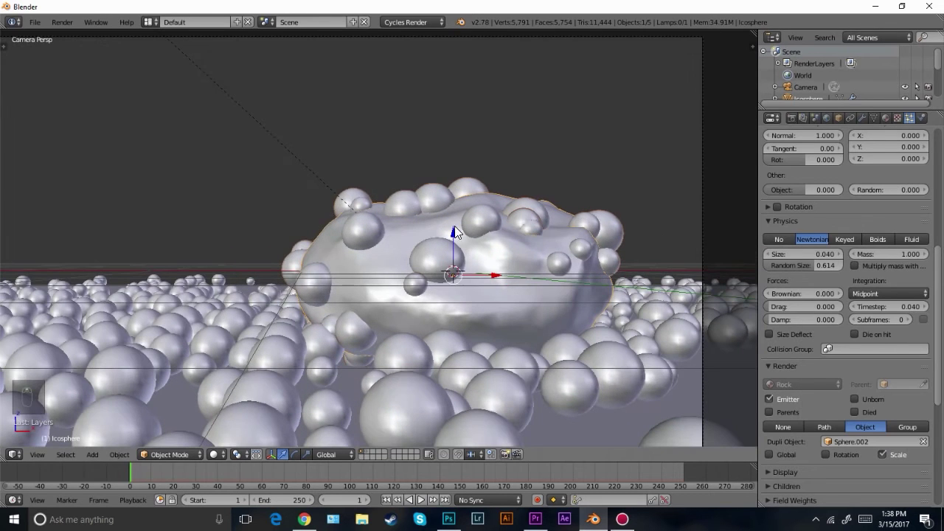
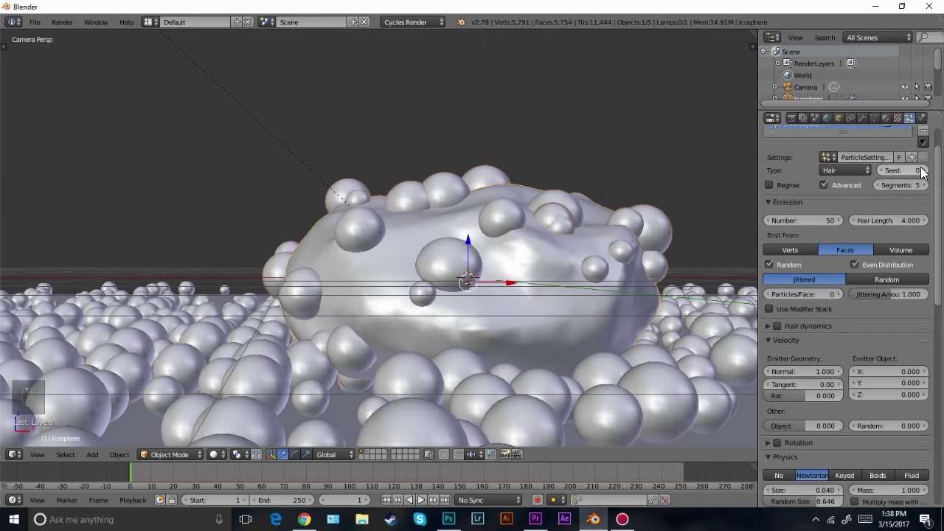
left_click_drag(928, 176, 539, 255)
middle_click(535, 259)
left_click(536, 259)
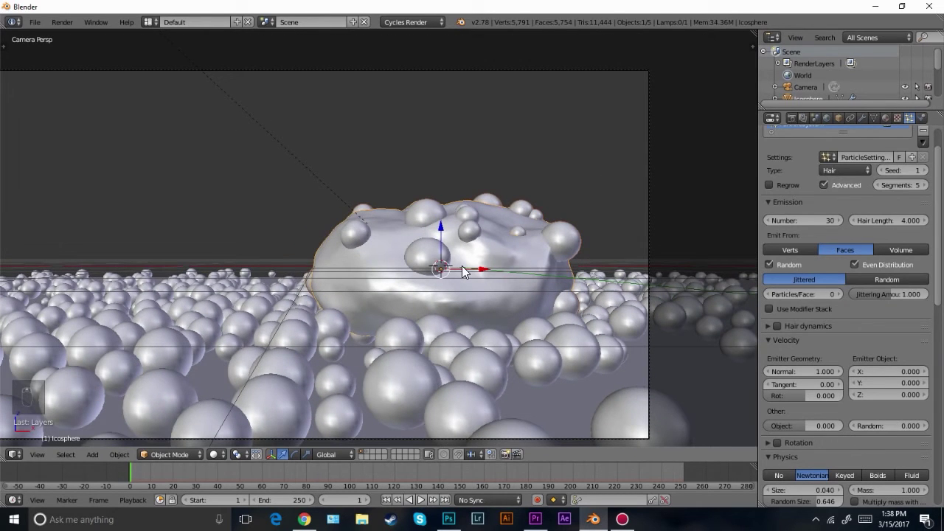
middle_click(449, 240)
Change the rock particles' random Seed to 3 for a different sphere arrangement
left_click_drag(420, 234, 479, 262)
left_click(480, 263)
left_click(465, 270)
key("s")
left_click(643, 218)
key("a")
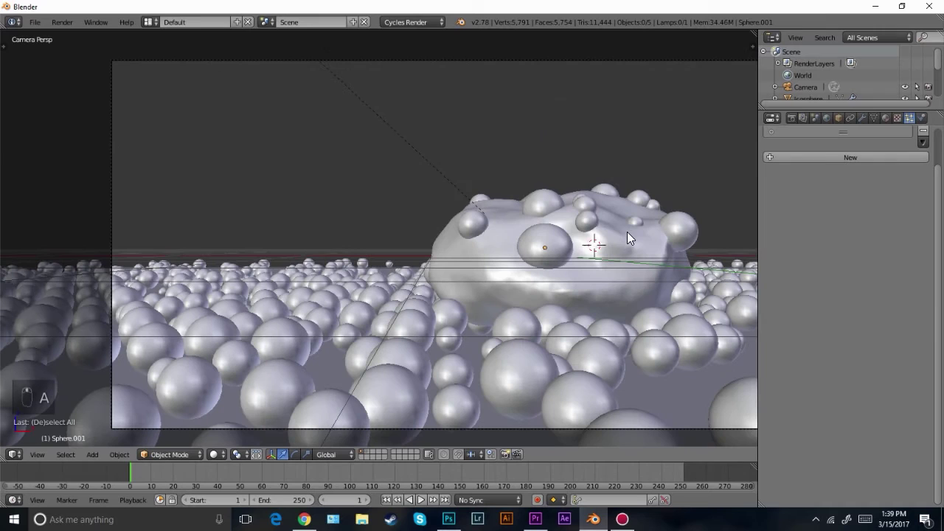
left_click_drag(592, 229, 802, 218)
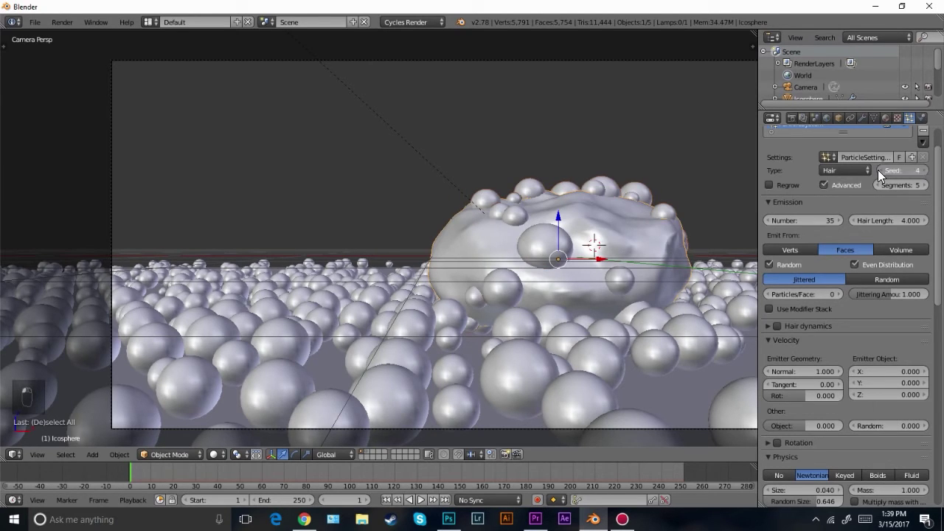
left_click(385, 296)
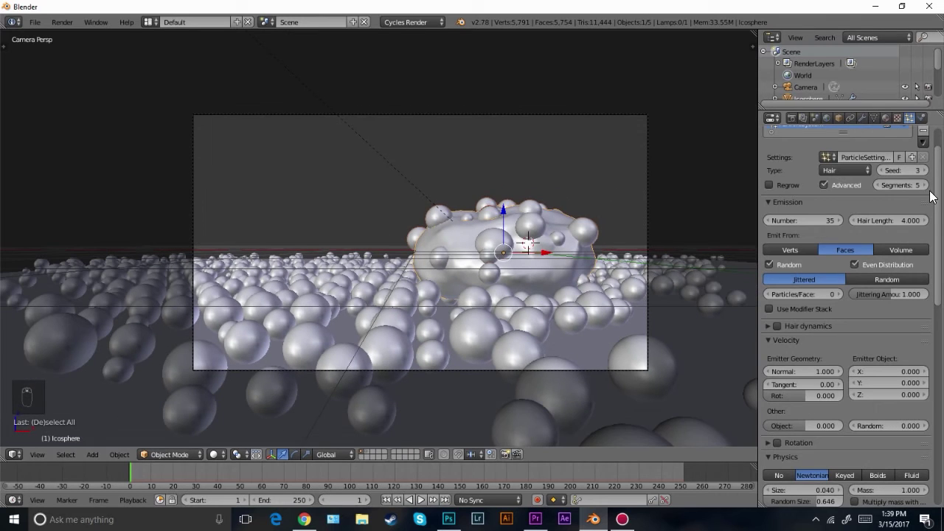
middle_click(543, 239)
left_click_drag(670, 180, 838, 137)
left_click(866, 120)
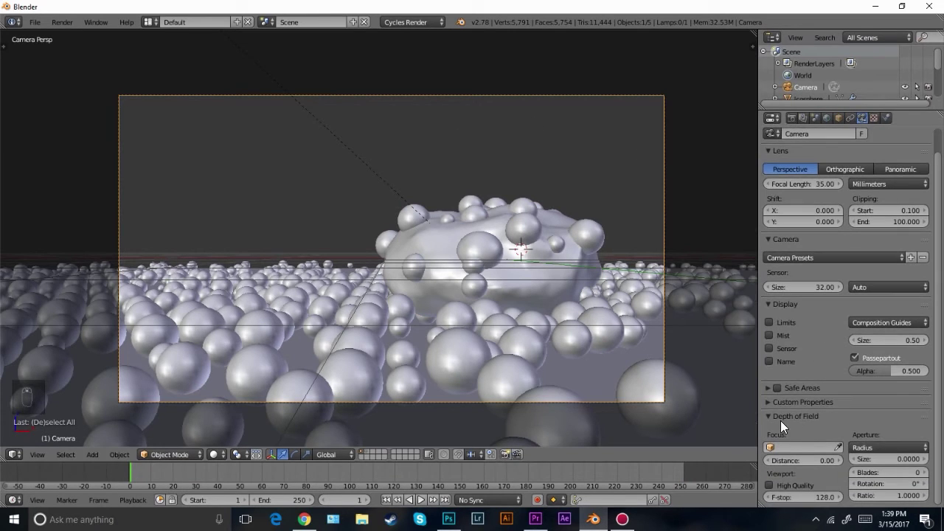
In the camera's Depth of Field panel, choose the Icosphere rock as the focus object
middle_click(584, 326)
left_click_drag(557, 273, 48, 444)
left_click(50, 444)
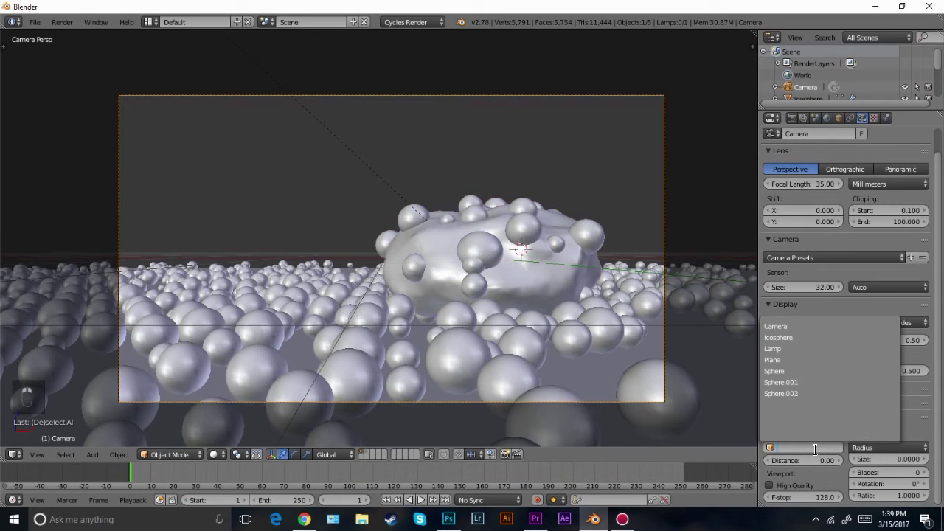